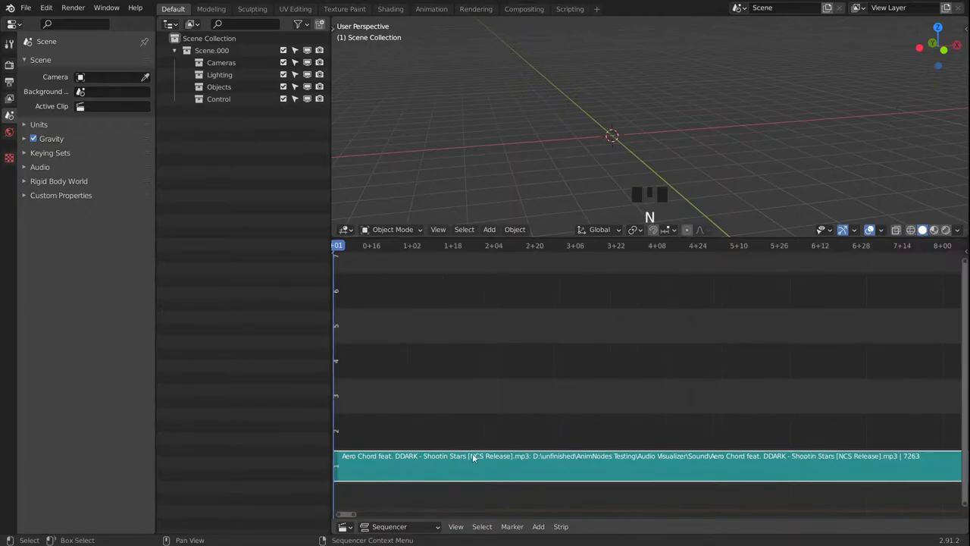
# Step: Turn the Sequencer into an Animation Nodes editor with a Timeline split above it, and start adding a Sound node
pyautogui.click(352, 524)
pyautogui.moveTo(355, 526); pyautogui.dragTo(633, 525)
pyautogui.moveTo(629, 529); pyautogui.dragTo(350, 233)
pyautogui.moveTo(368, 230); pyautogui.dragTo(353, 231)
pyautogui.moveTo(498, 129); pyautogui.dragTo(555, 389)
pyautogui.press('shift+a')
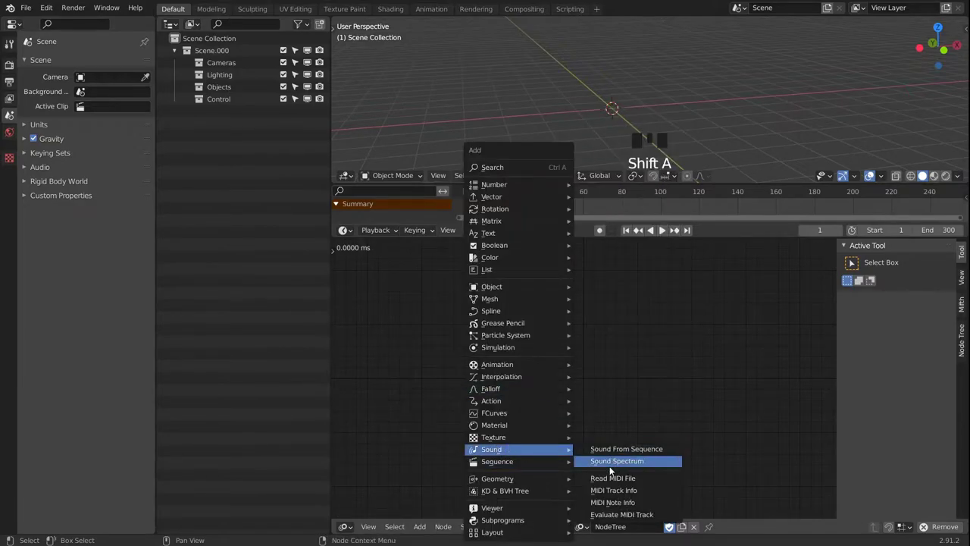
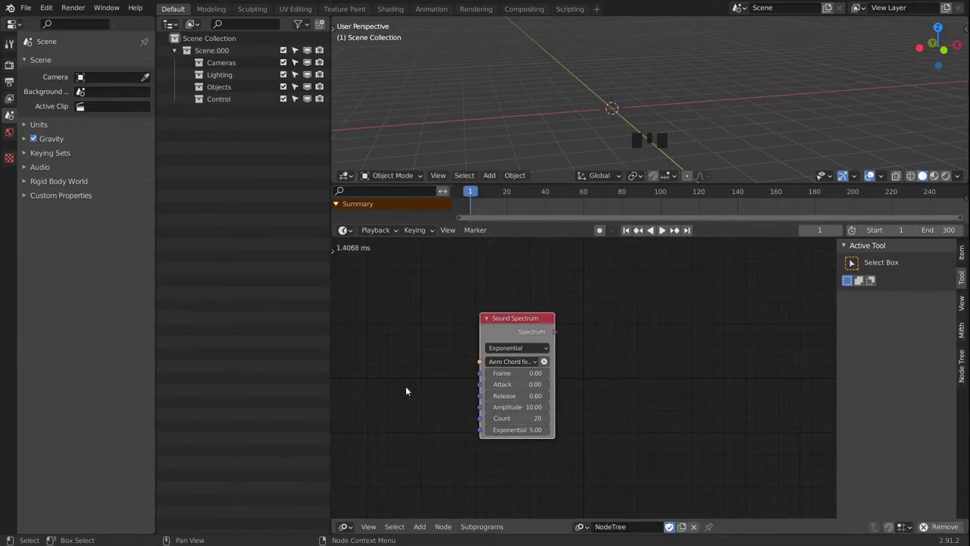
# Step: Add a Sound Spectrum node and a Time Info node feeding its current frame into Frame
pyautogui.press('shift+a')
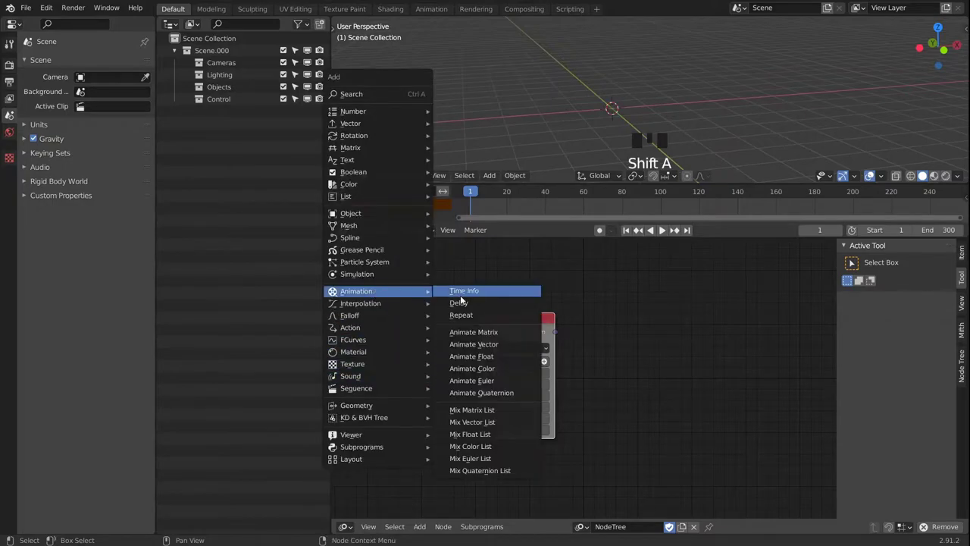
pyautogui.moveTo(440, 381); pyautogui.dragTo(650, 357)
pyautogui.moveTo(650, 357); pyautogui.dragTo(535, 326)
pyautogui.click(535, 327)
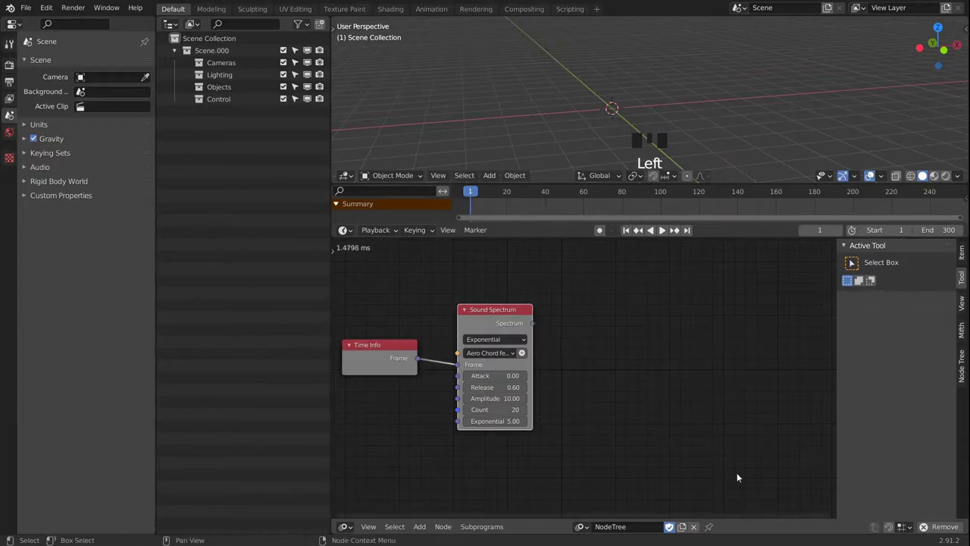
# Step: Add a Loop Input node and nudge the Sound Spectrum node slightly left
pyautogui.click(893, 532)
pyautogui.click(536, 328)
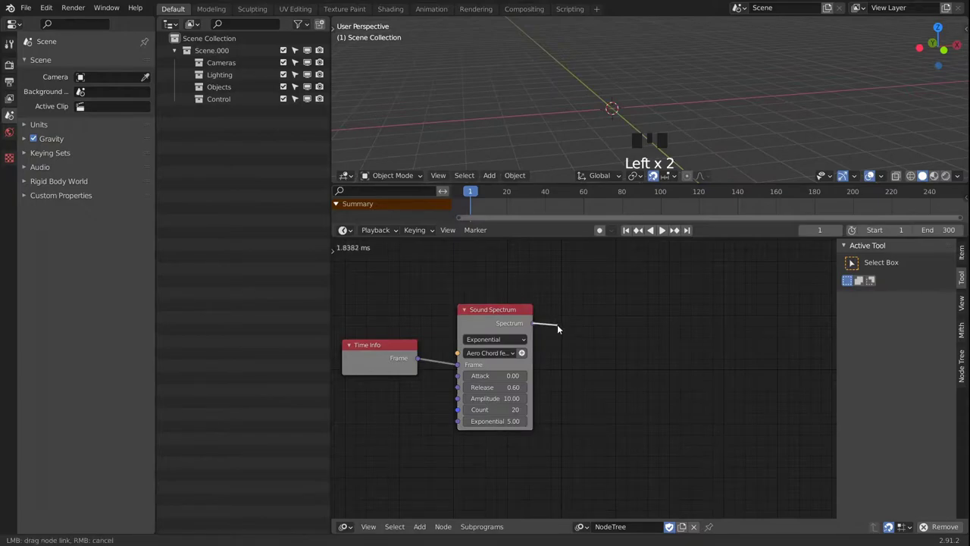
pyautogui.click(502, 318)
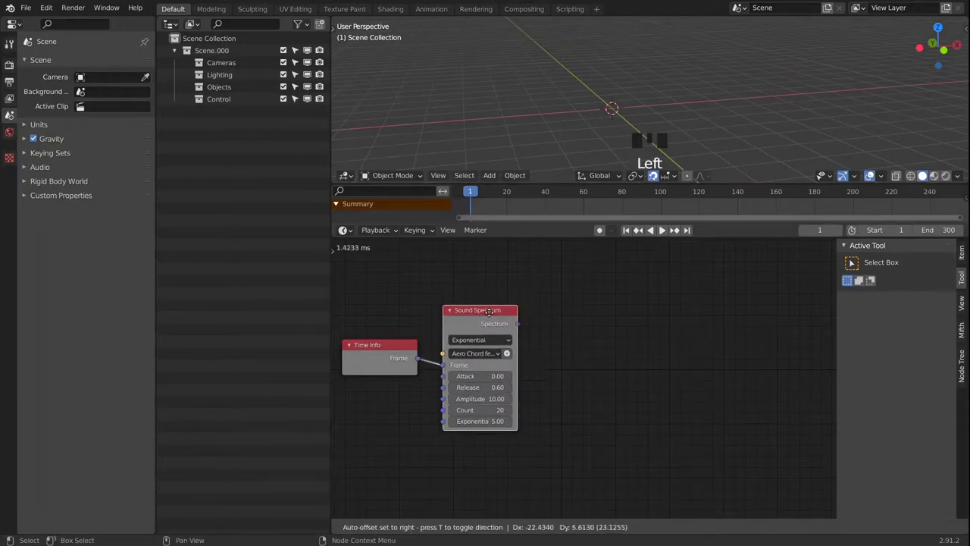
pyautogui.moveTo(591, 393); pyautogui.dragTo(493, 529)
# Step: Place the Loop Input node lower right and give it Spectrum and Mesh Spectrum Pie iterators
pyautogui.moveTo(494, 529); pyautogui.dragTo(673, 404)
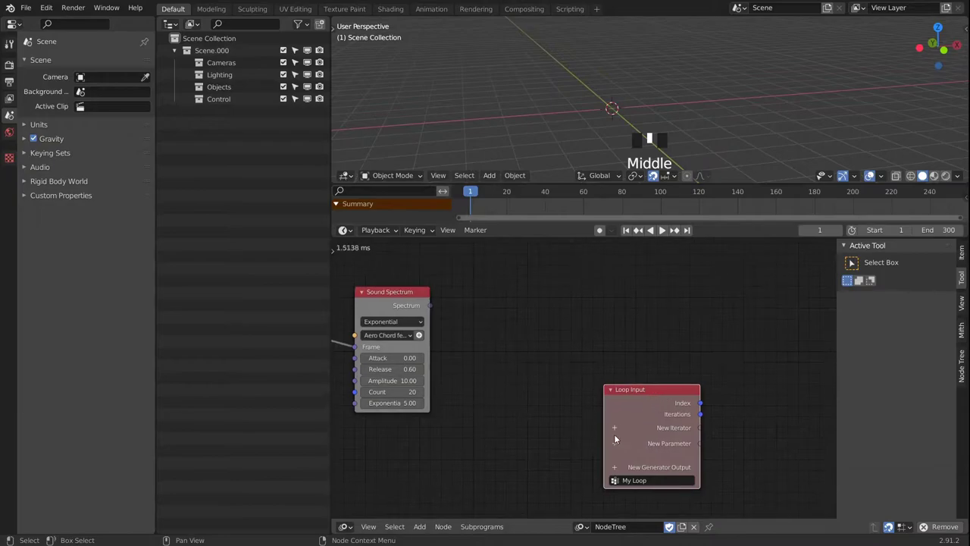
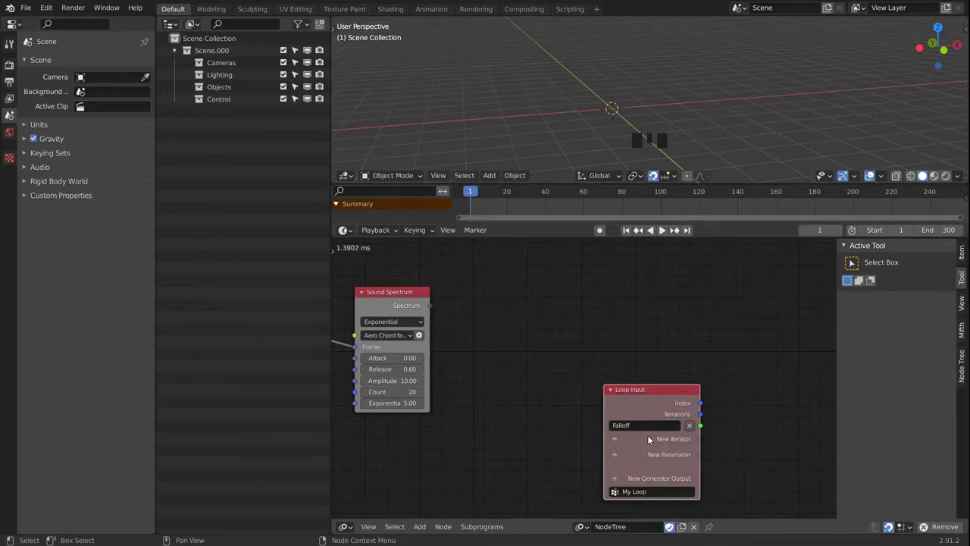
pyautogui.moveTo(689, 433); pyautogui.dragTo(626, 430)
pyautogui.moveTo(622, 431); pyautogui.dragTo(632, 434)
pyautogui.moveTo(632, 433); pyautogui.dragTo(632, 434)
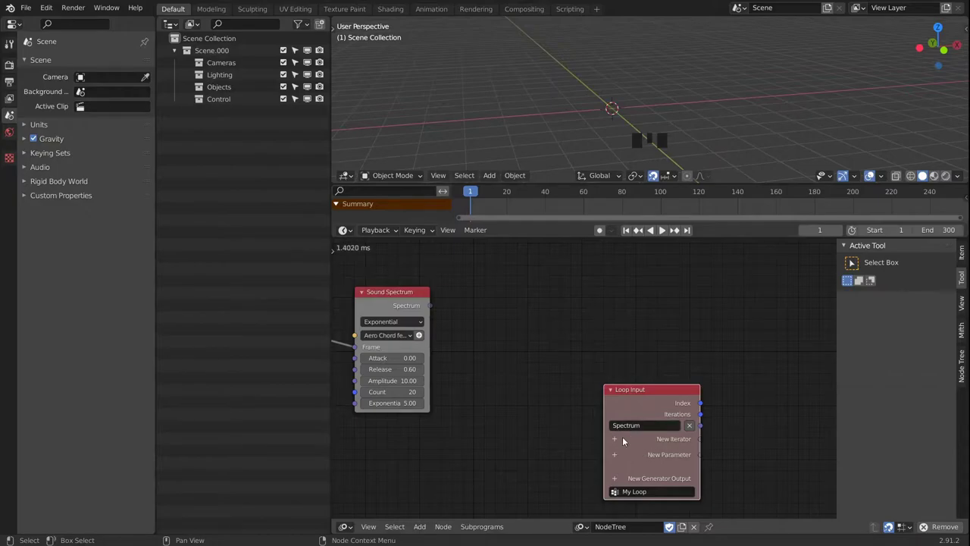
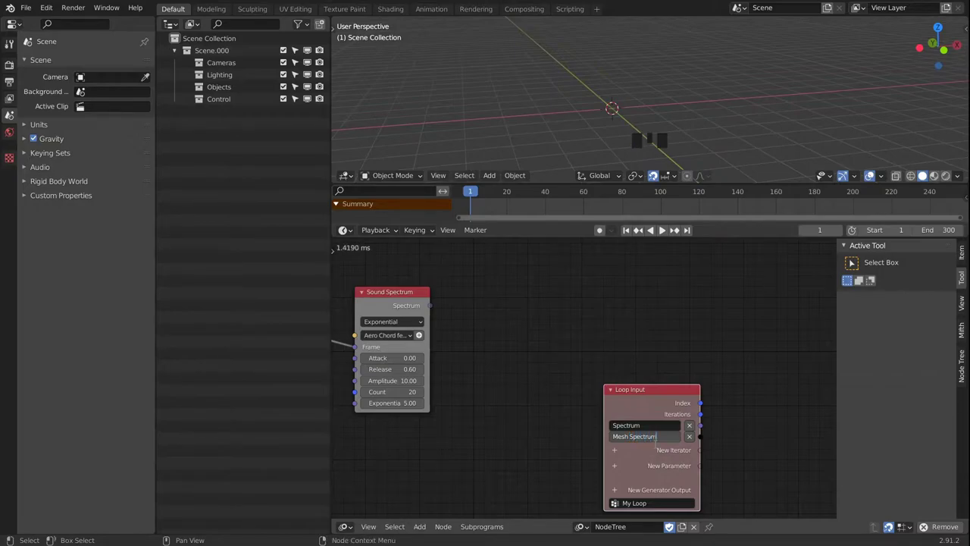
pyautogui.press('BackSpace')
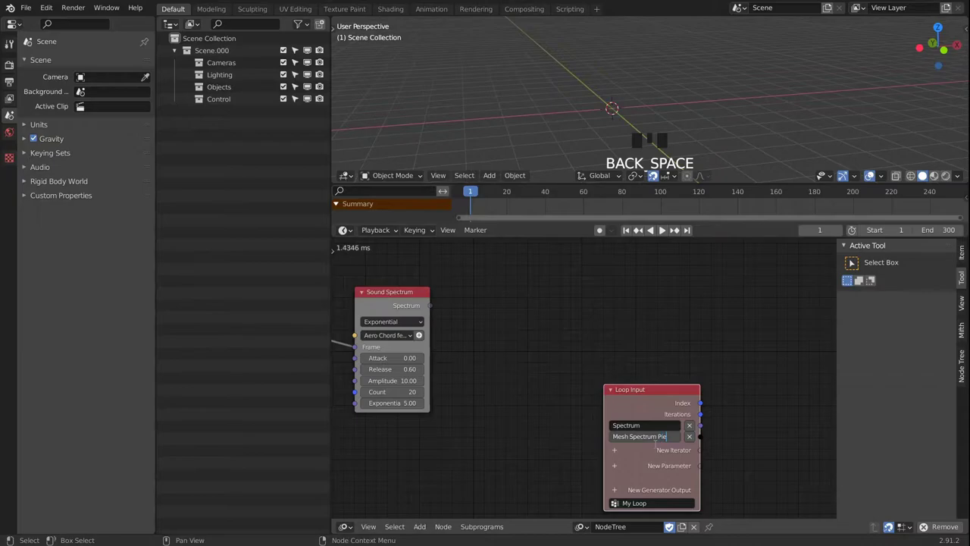
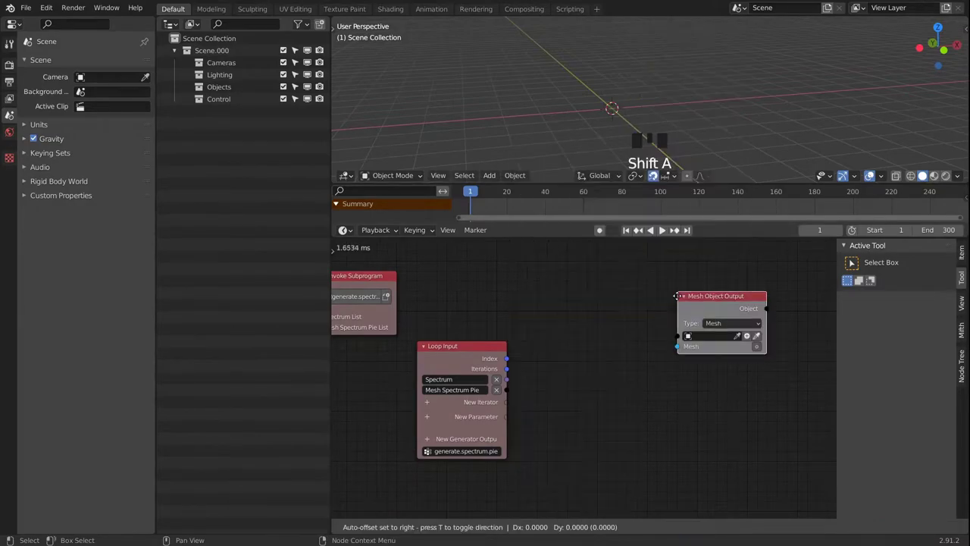
# Step: Lower the Mesh Object Output node and move its Target object into the Objects collection
pyautogui.moveTo(728, 410); pyautogui.dragTo(720, 412)
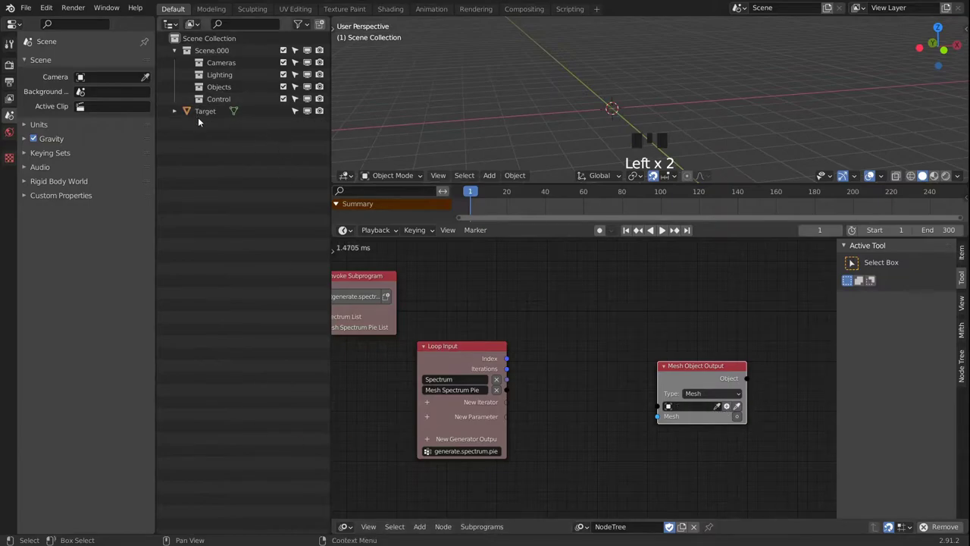
pyautogui.click(216, 115)
pyautogui.click(215, 116)
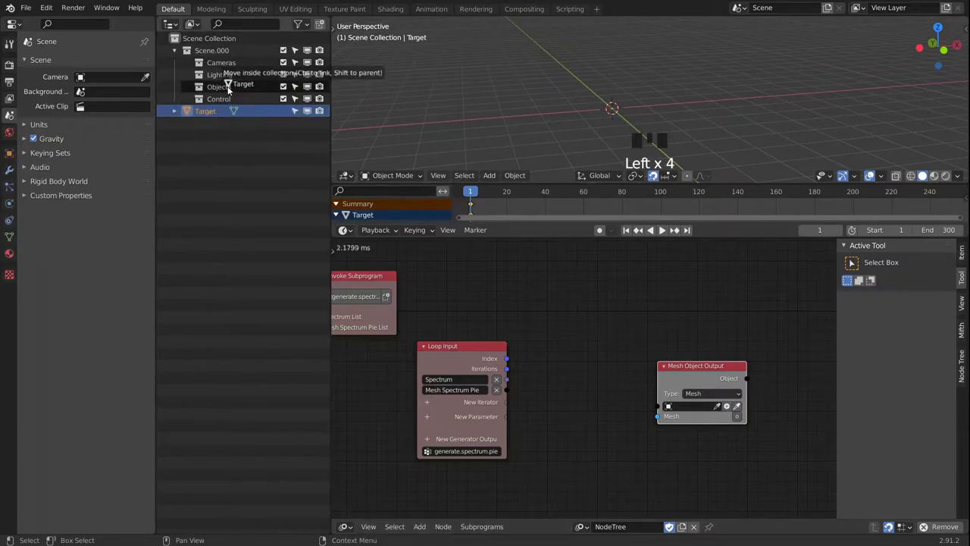
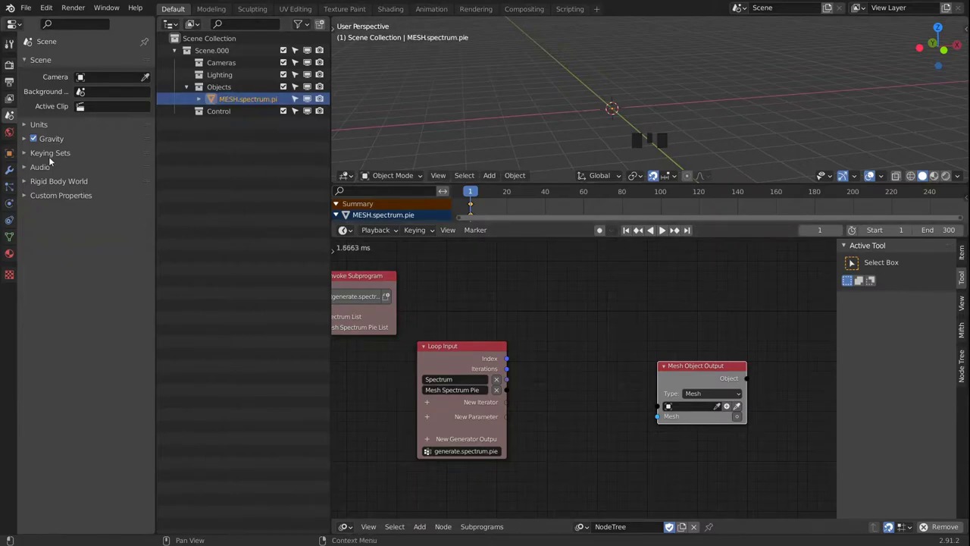
# Step: Bring up the modifier list for the MESH.spectrum.pie object
pyautogui.click(13, 178)
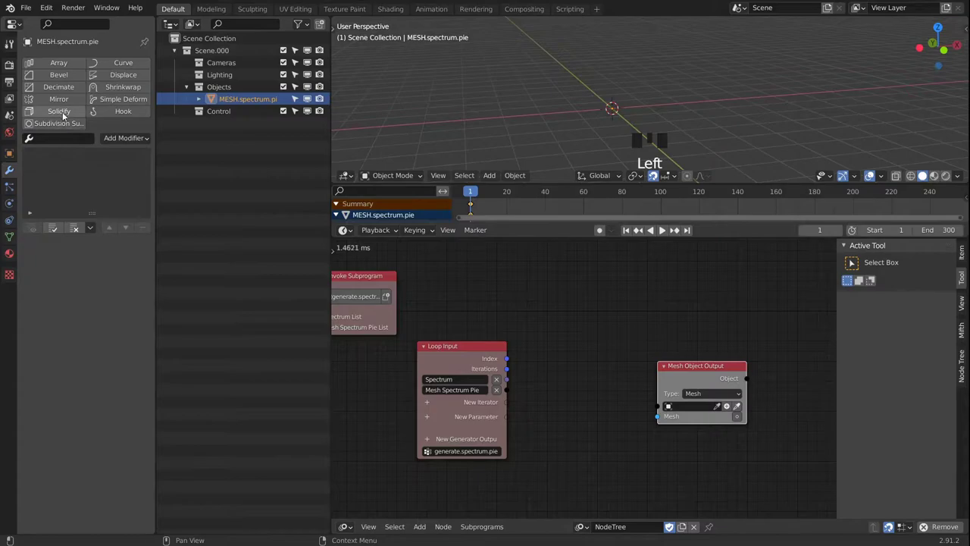
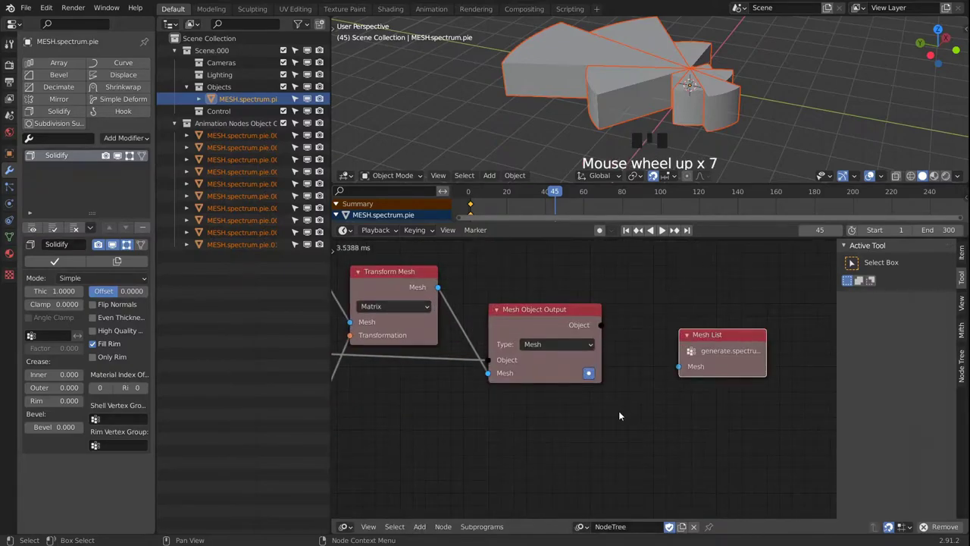
# Step: Start adding an Invoke Subprogram node for generate.spectrum
pyautogui.press('shift+a')
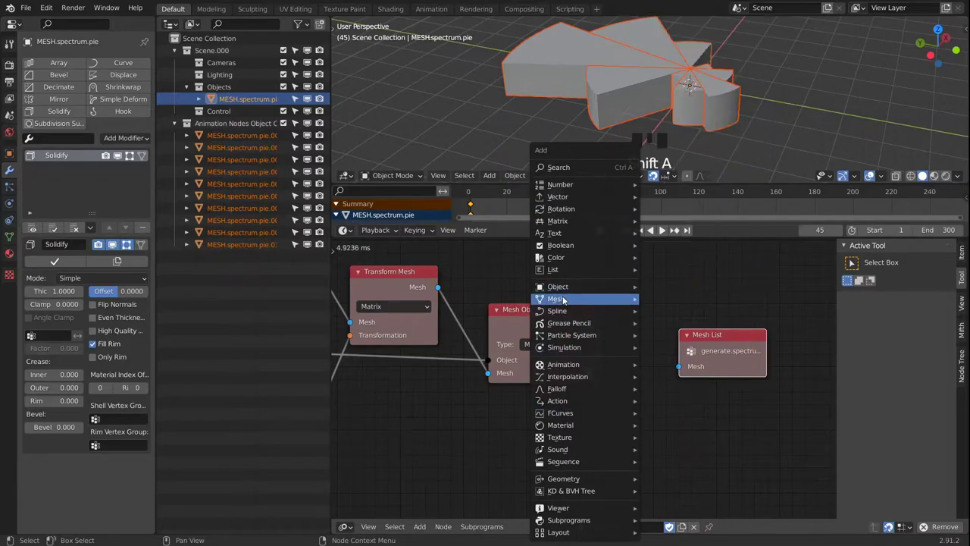
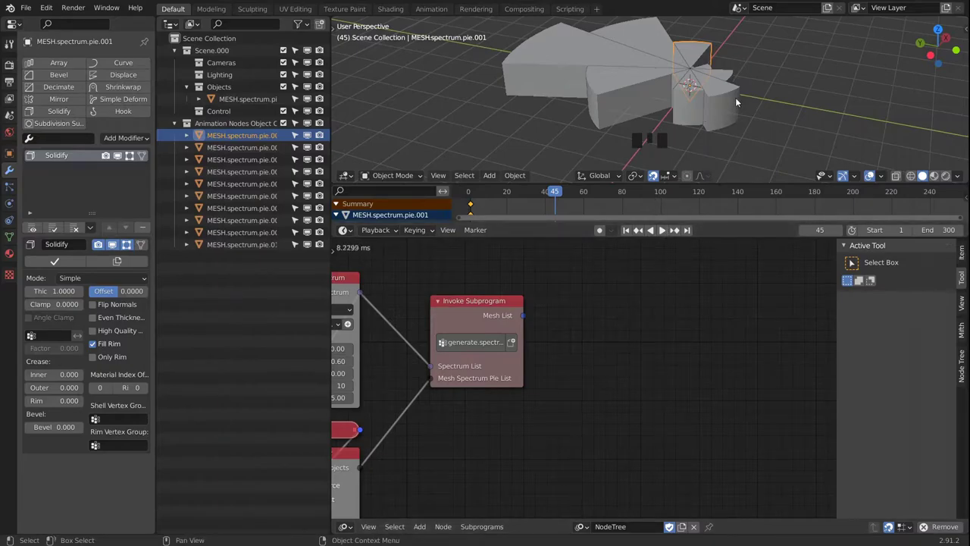
pyautogui.moveTo(732, 102); pyautogui.dragTo(706, 78)
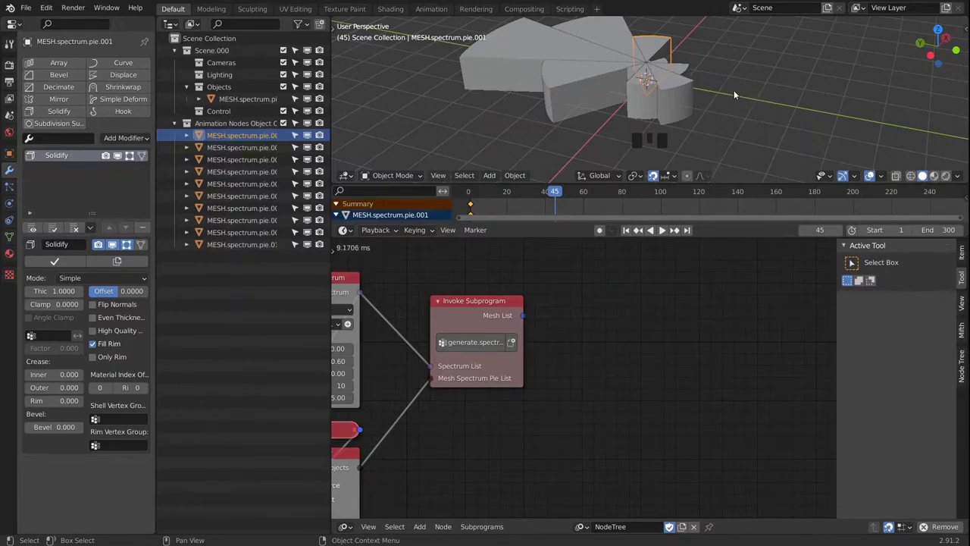
pyautogui.moveTo(720, 97); pyautogui.dragTo(680, 99)
pyautogui.scroll(-3)
pyautogui.moveTo(671, 103); pyautogui.dragTo(311, 139)
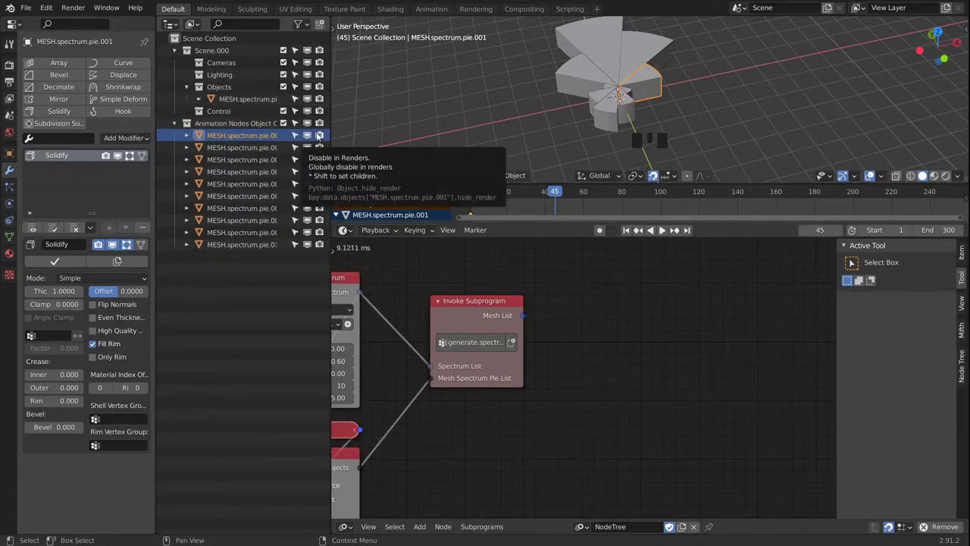
pyautogui.click(321, 138)
# Step: Hide the Animation Nodes Object collection and its pie meshes in the viewport, then browse mesh primitives
pyautogui.click(321, 138)
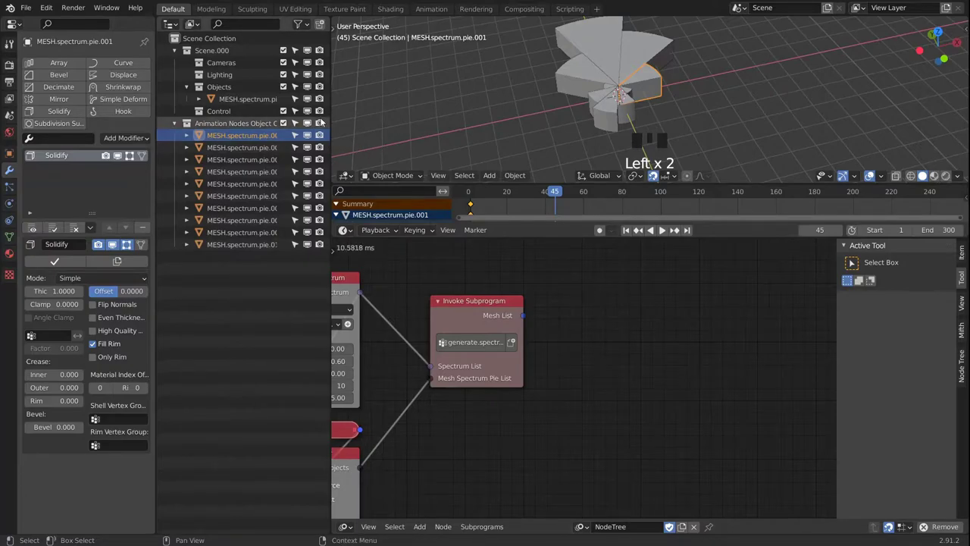
pyautogui.click(323, 122)
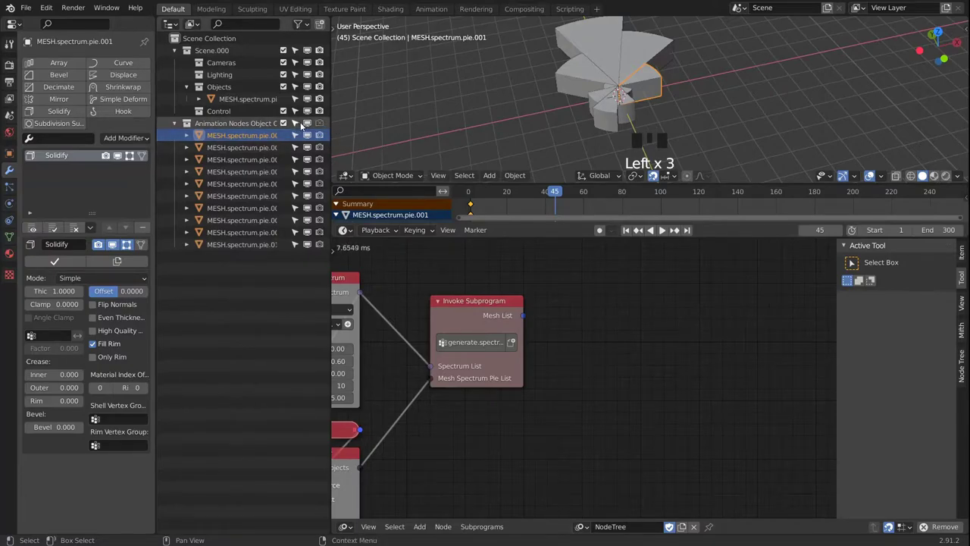
pyautogui.moveTo(304, 28); pyautogui.dragTo(298, 138)
pyautogui.click(298, 120)
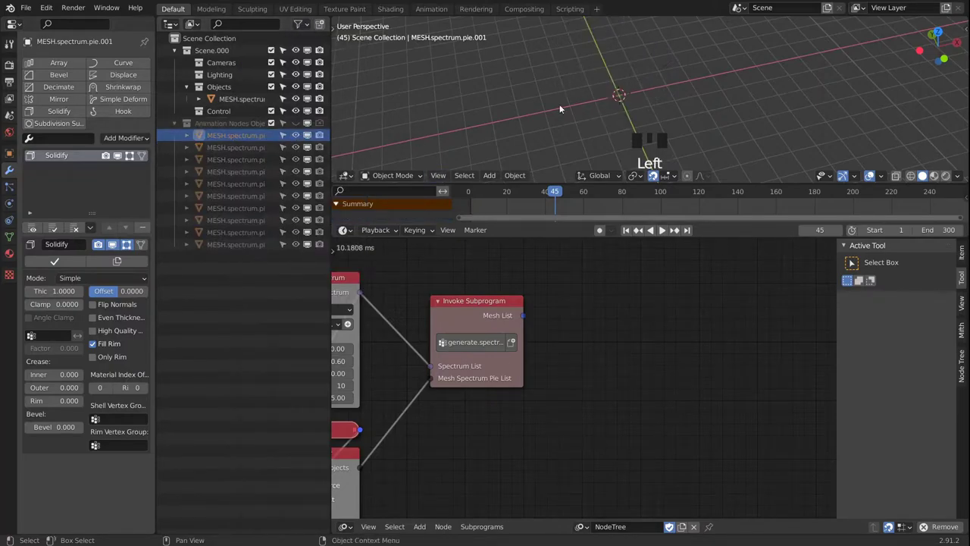
pyautogui.moveTo(673, 67); pyautogui.dragTo(648, 127)
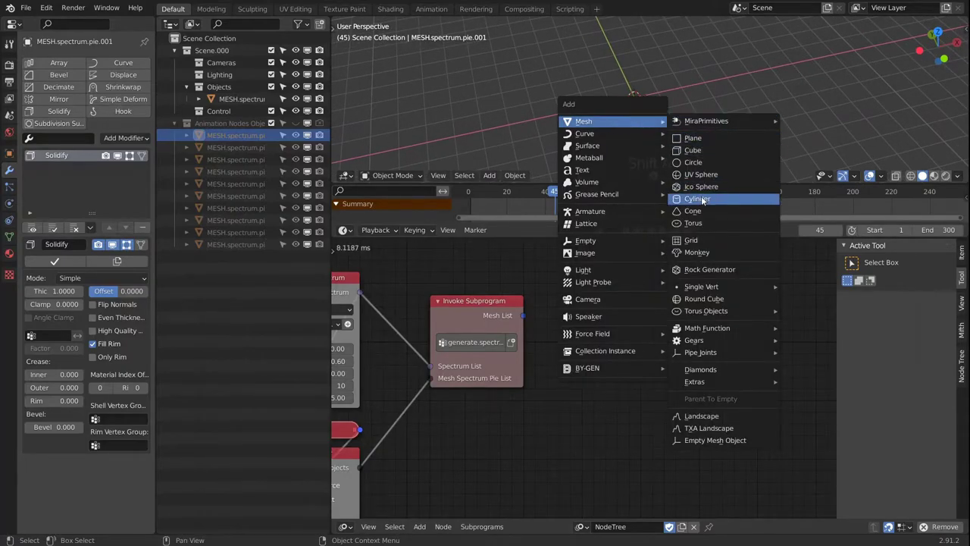
# Step: Add a Cylinder mesh at the scene centre
pyautogui.press('shift+a')
pyautogui.moveTo(662, 131); pyautogui.dragTo(646, 90)
pyautogui.scroll(3)
pyautogui.scroll(-3)
pyautogui.moveTo(653, 93); pyautogui.dragTo(674, 107)
# Step: Flatten the cylinder in Edit Mode into a wide disc with a small shrunk central ring of faces
pyautogui.press('Tab')
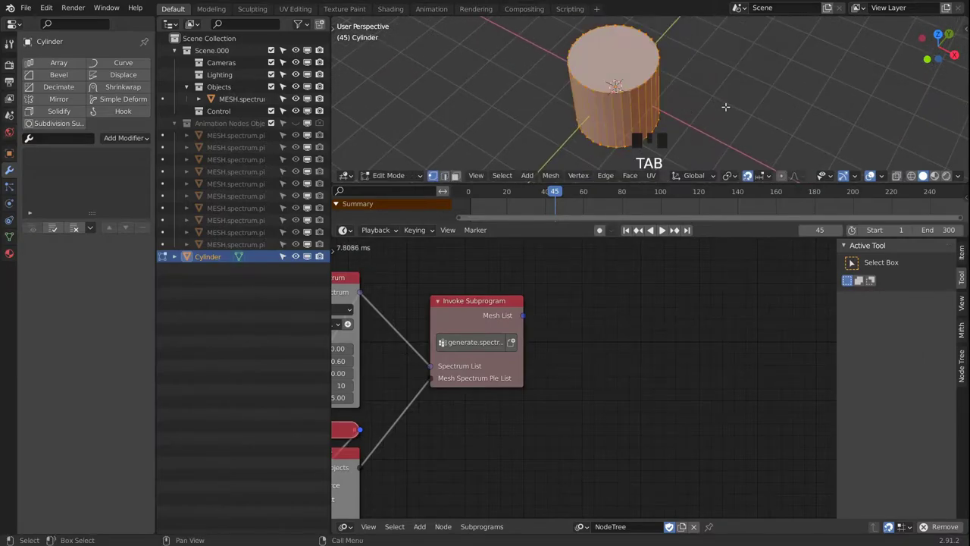
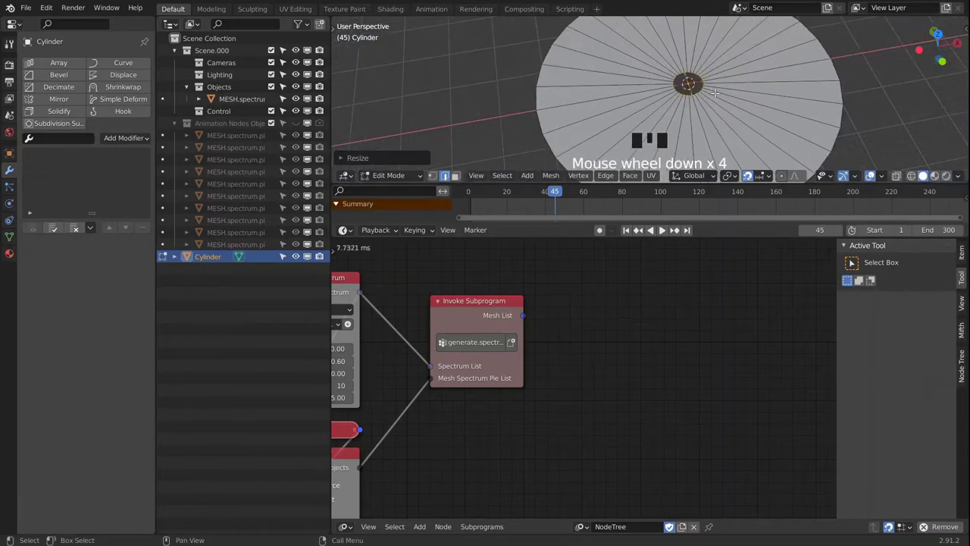
pyautogui.press('Tab')
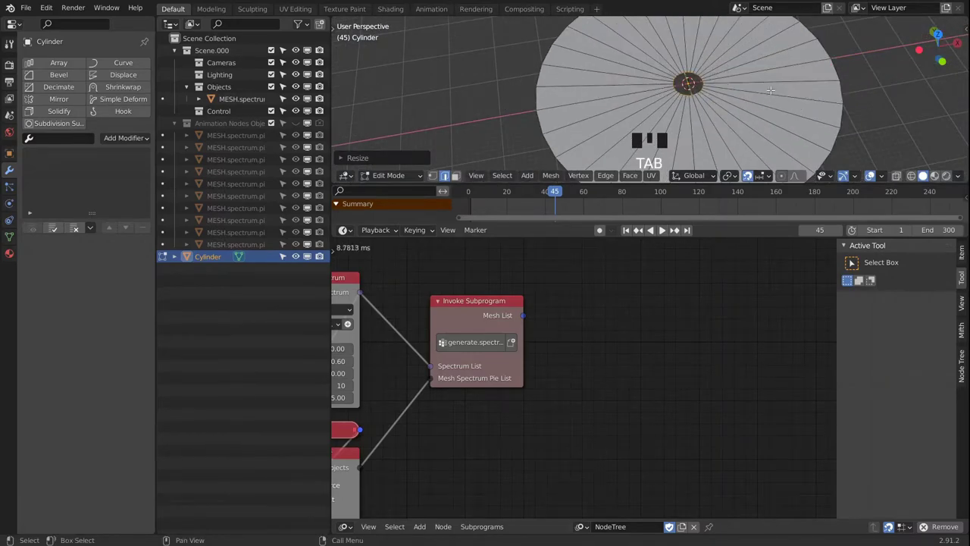
pyautogui.press('Tab')
pyautogui.moveTo(741, 94); pyautogui.dragTo(810, 86)
pyautogui.press('n')
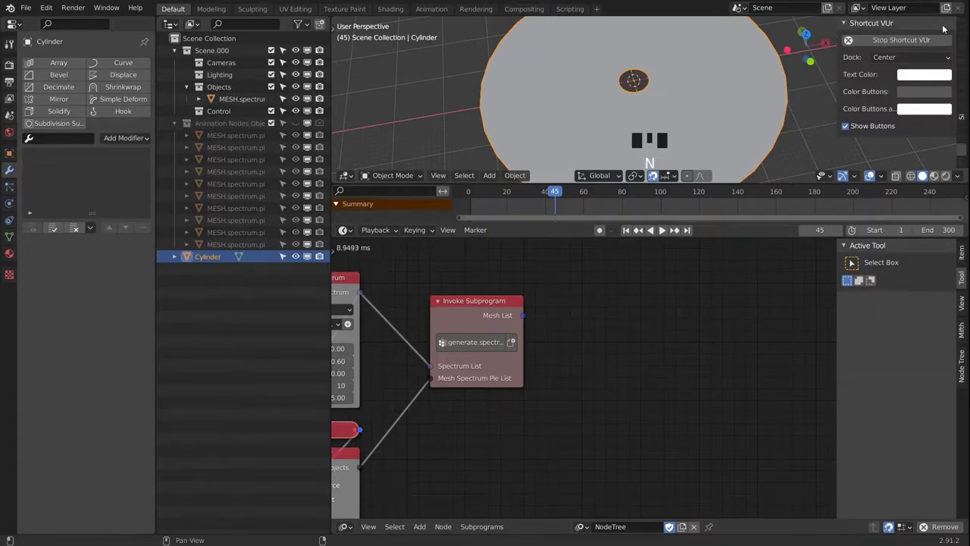
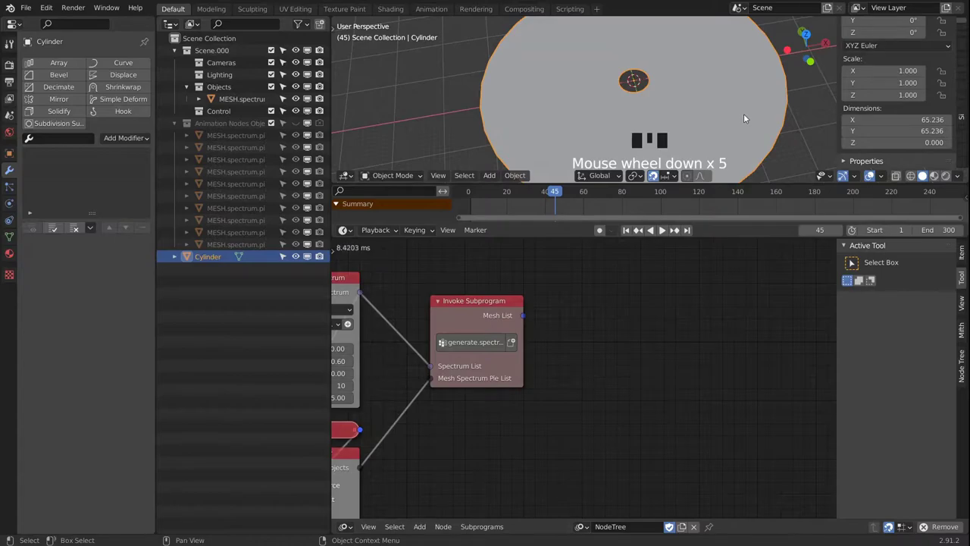
# Step: Close the N sidebar and scale the disc's geometry to about 0.5 in Edit Mode
pyautogui.press('n')
pyautogui.press('Tab')
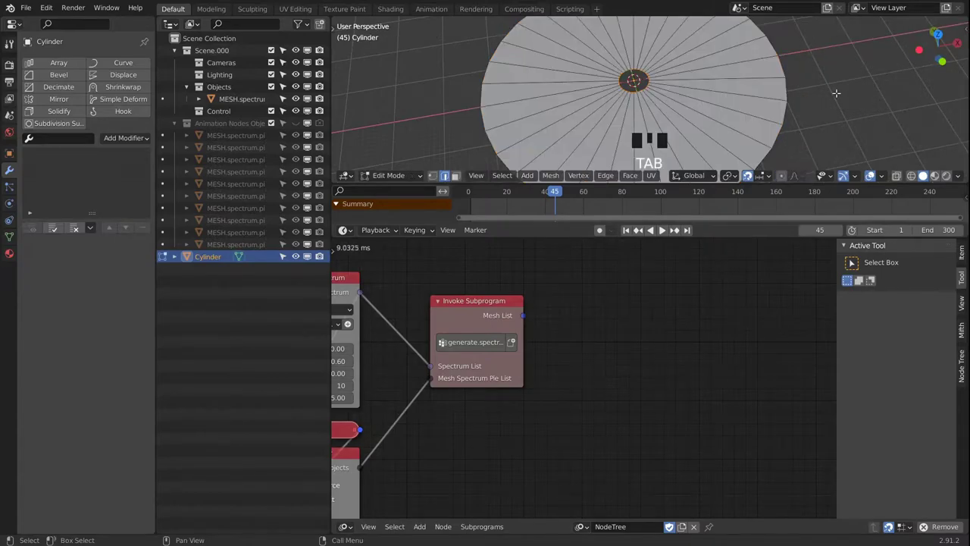
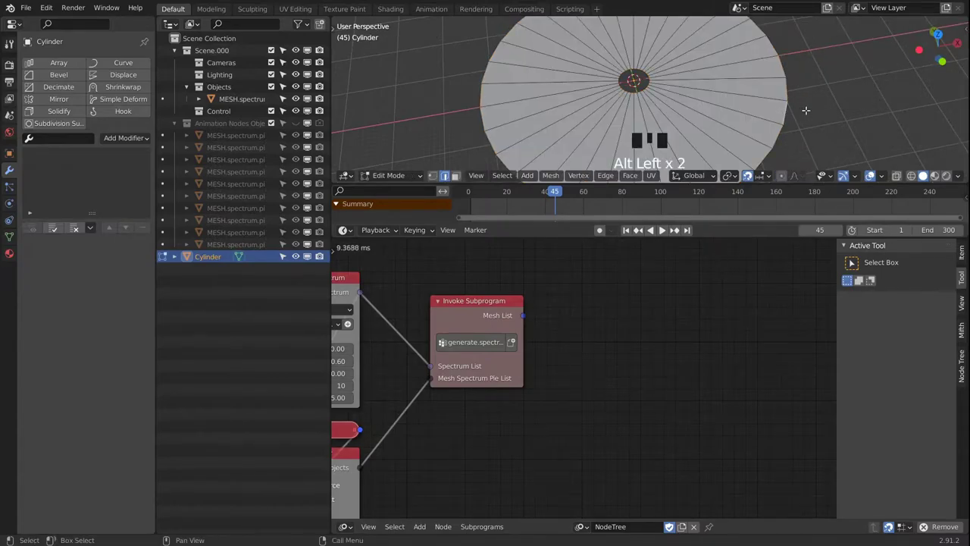
pyautogui.press('s')
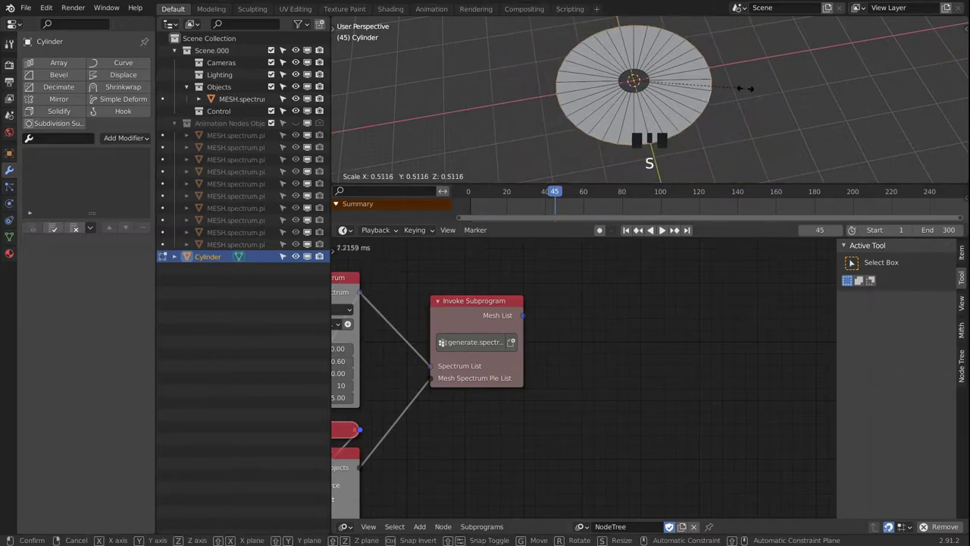
pyautogui.press('Tab')
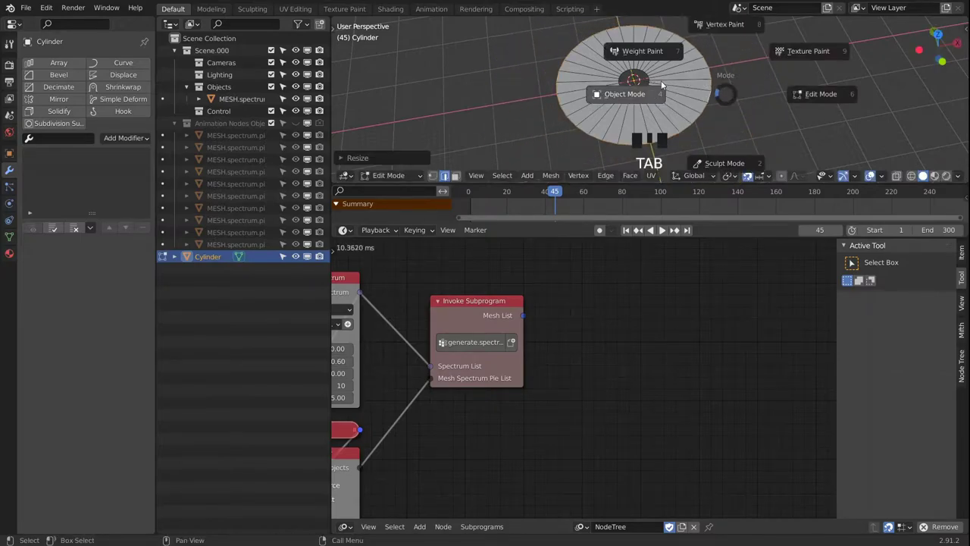
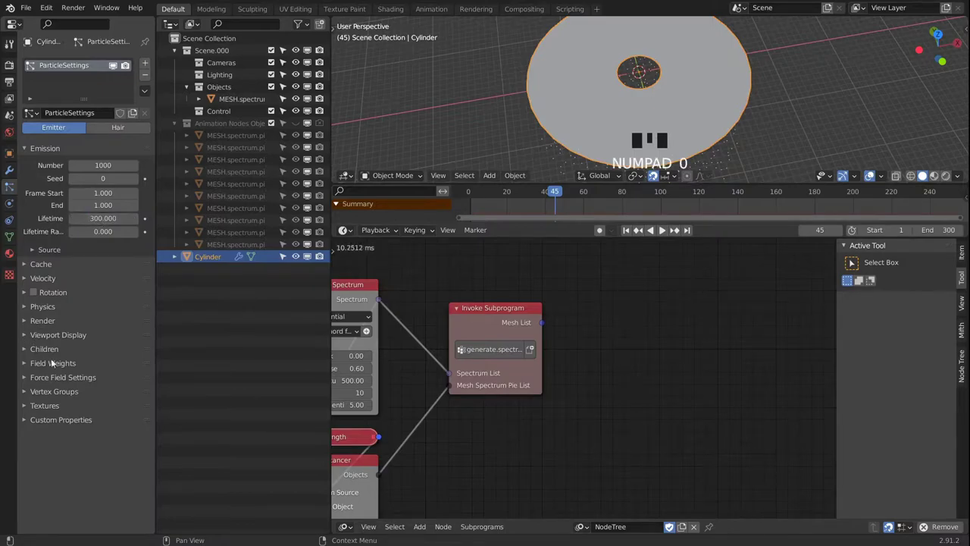
# Step: Give the disc an emitter particle system and jump back to frame 1
pyautogui.moveTo(45, 368); pyautogui.dragTo(31, 369)
pyautogui.moveTo(31, 368); pyautogui.dragTo(43, 287)
pyautogui.click(42, 286)
pyautogui.moveTo(670, 134); pyautogui.dragTo(706, 110)
pyautogui.press('shift+Left')
# Step: Pan the node editor and add a Particle Systems from Object node
pyautogui.scroll(3)
pyautogui.moveTo(727, 103); pyautogui.dragTo(676, 89)
pyautogui.scroll(-3)
pyautogui.moveTo(680, 87); pyautogui.dragTo(704, 92)
pyautogui.scroll(3)
pyautogui.moveTo(677, 80); pyautogui.dragTo(713, 96)
pyautogui.scroll(3)
pyautogui.moveTo(691, 95); pyautogui.dragTo(754, 518)
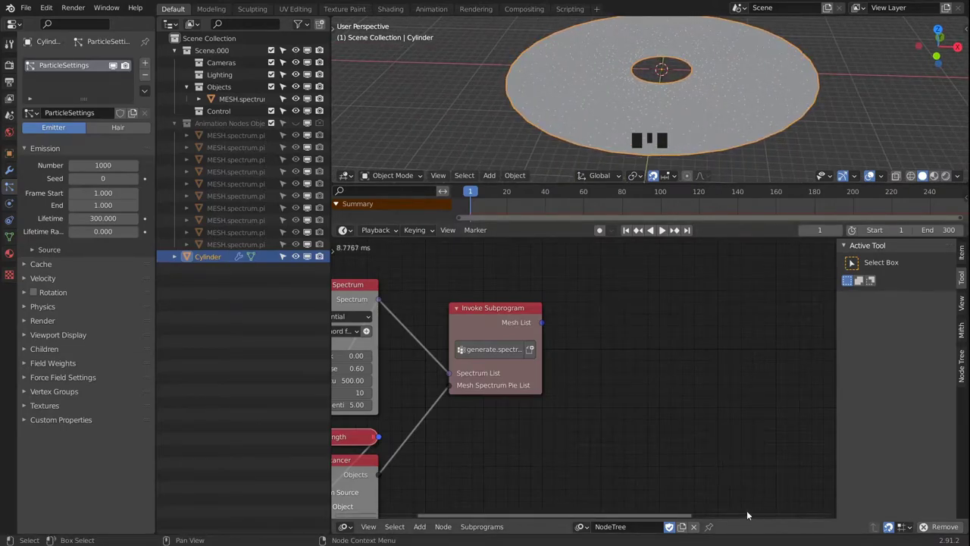
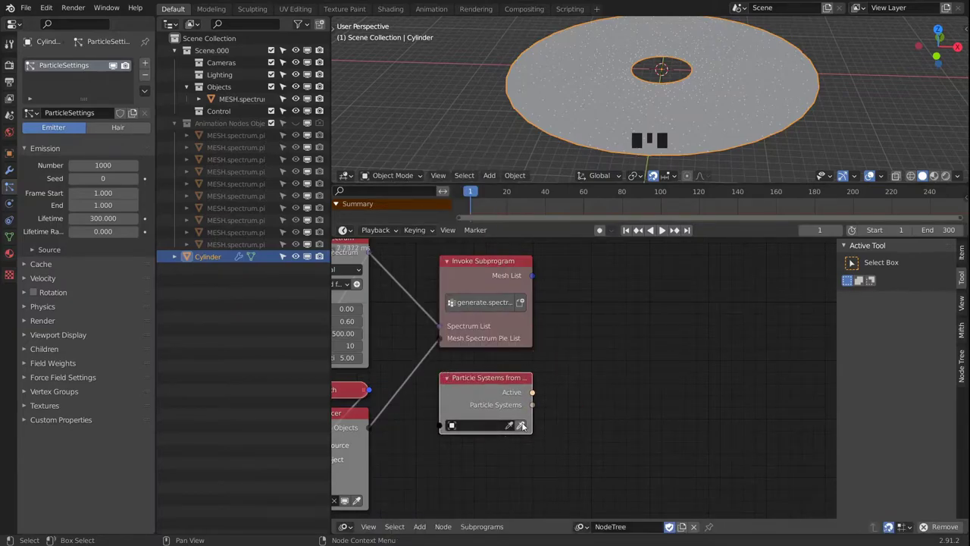
# Step: Pick Cylinder as particle source and feed its particle systems into a new Particles Data node
pyautogui.moveTo(522, 427); pyautogui.dragTo(617, 432)
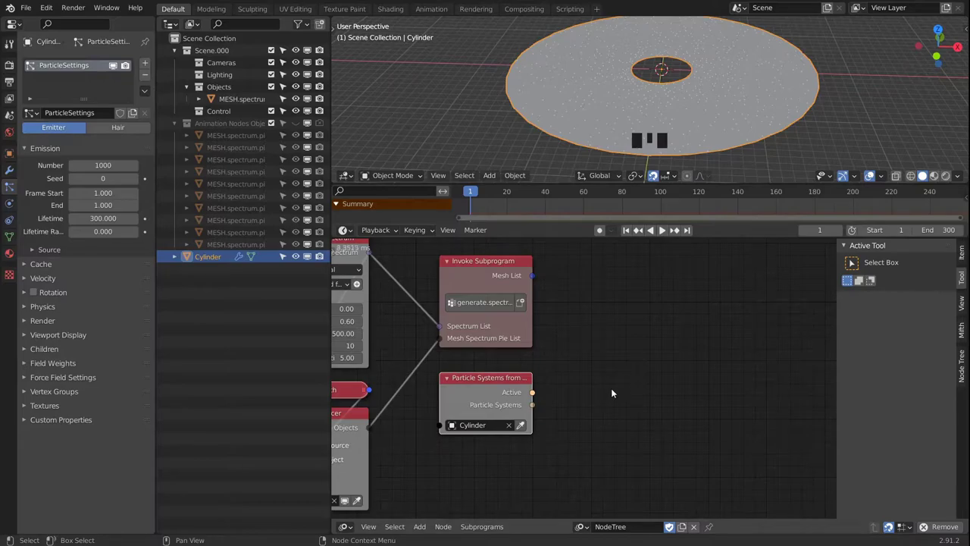
pyautogui.press('shift+a')
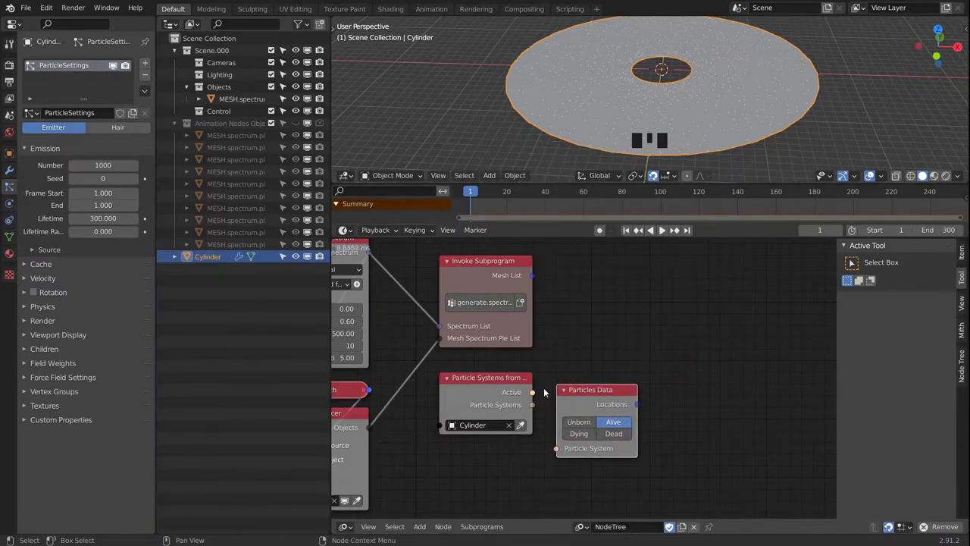
pyautogui.click(539, 395)
pyautogui.click(543, 400)
pyautogui.click(539, 396)
pyautogui.click(571, 400)
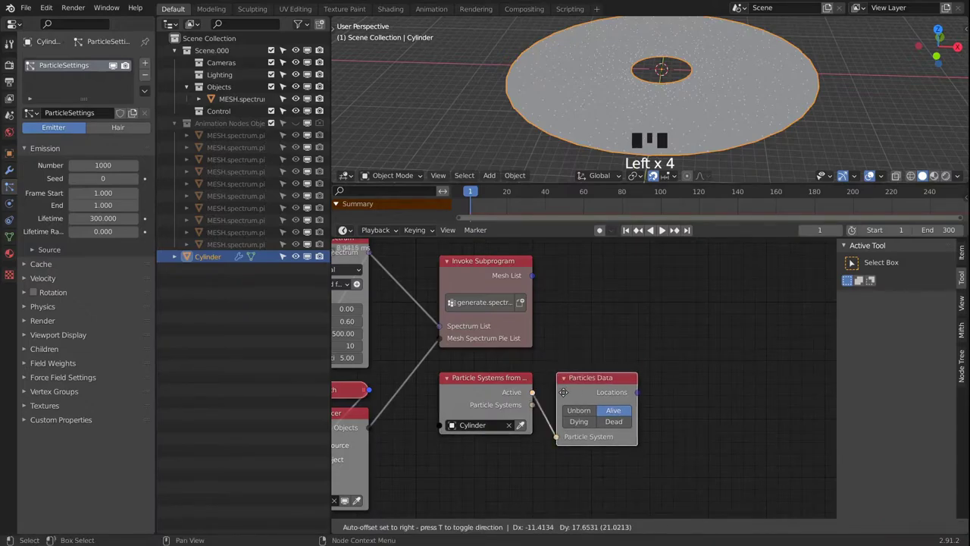
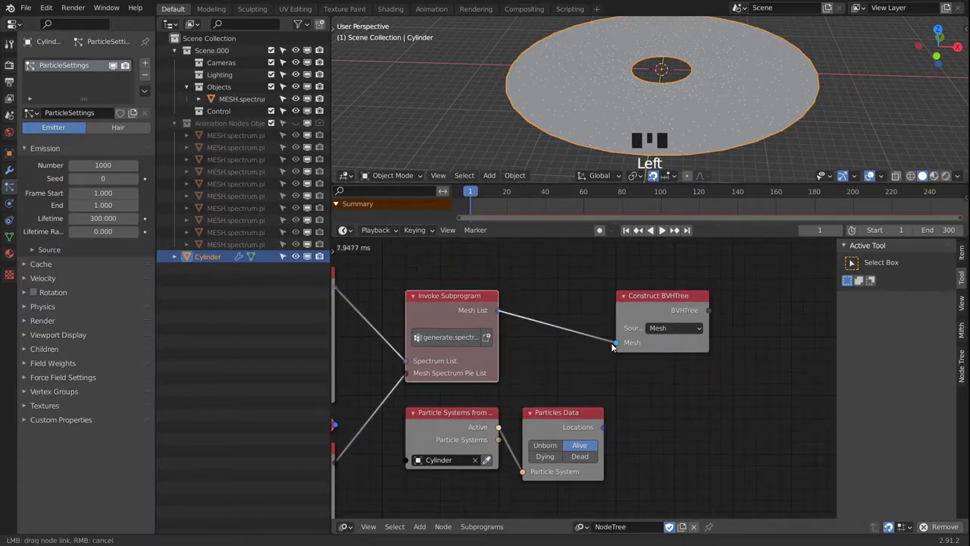
# Step: Wire Are Inside into Mask List's Mask and particle Locations into its List input
pyautogui.click(546, 296)
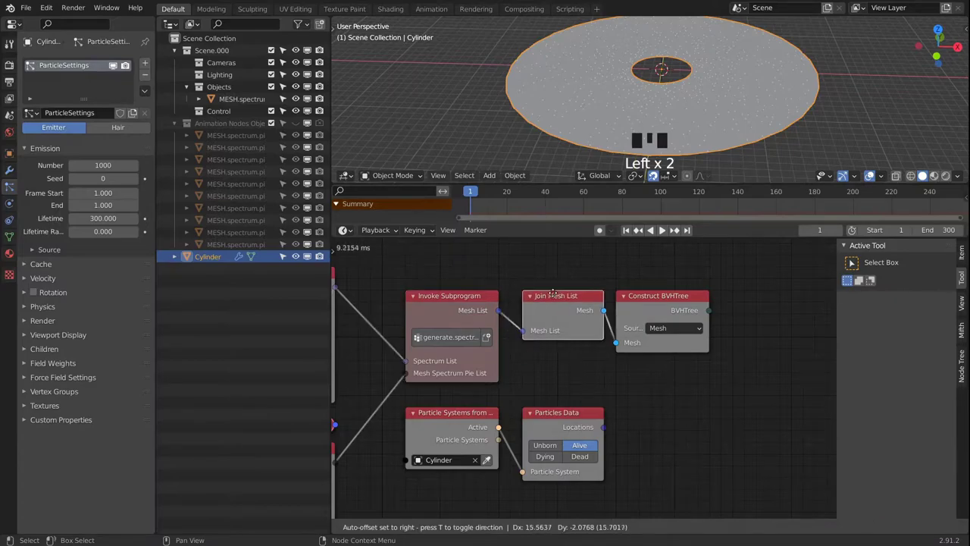
pyautogui.click(652, 299)
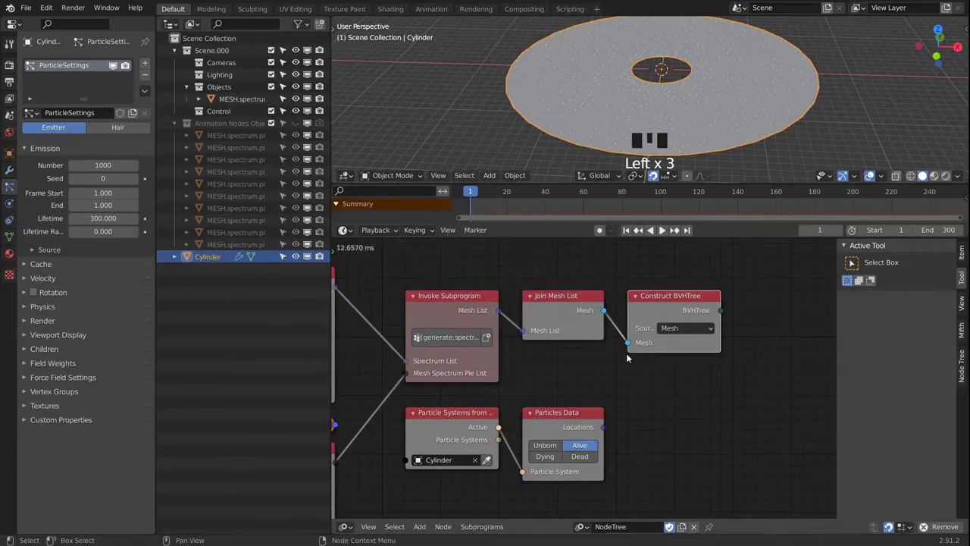
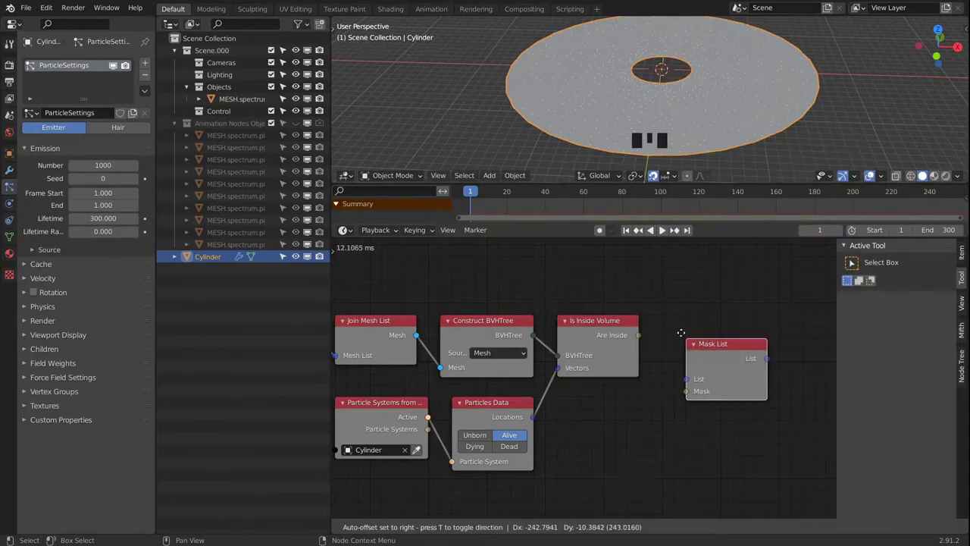
pyautogui.click(642, 338)
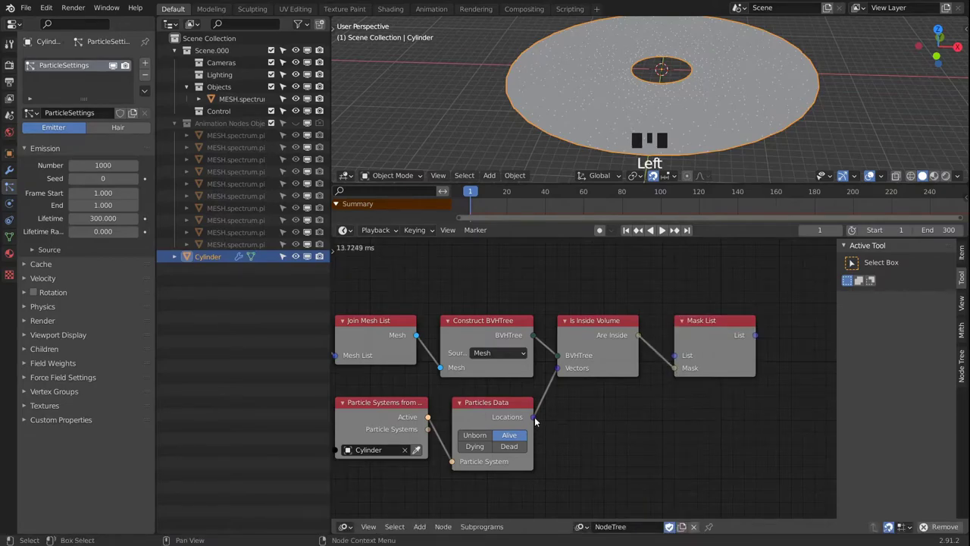
pyautogui.click(535, 419)
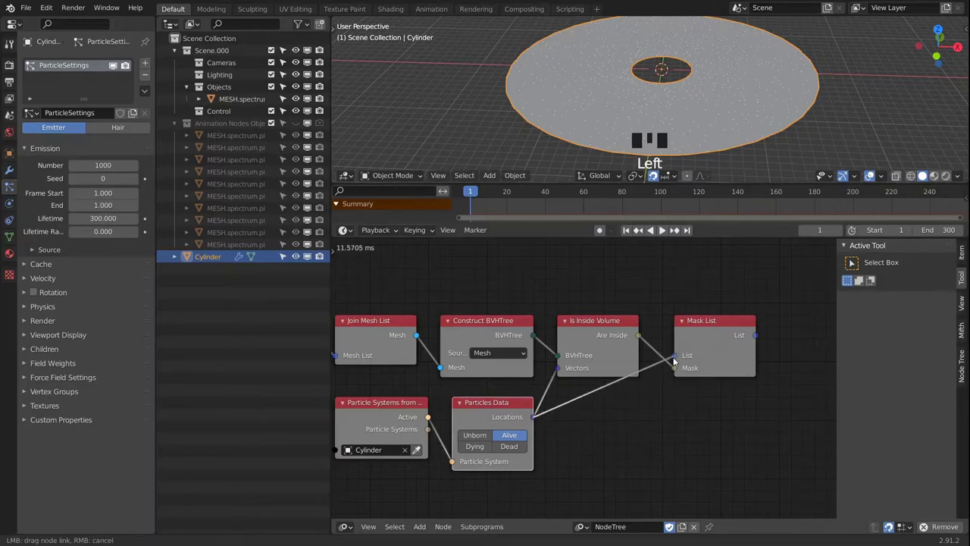
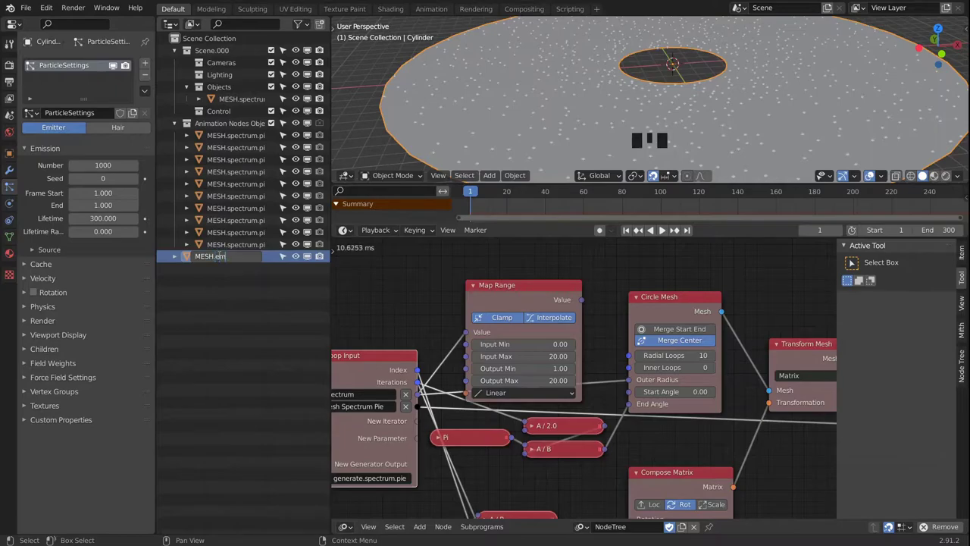
# Step: Confirm the name MESH.emitter, move it into the Objects collection and hide it
pyautogui.press('t')
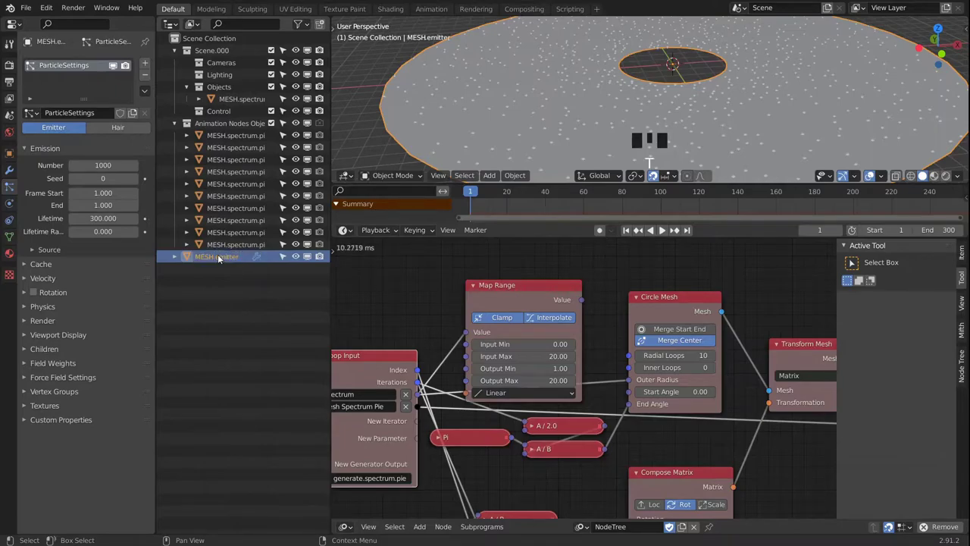
pyautogui.moveTo(236, 261); pyautogui.dragTo(250, 229)
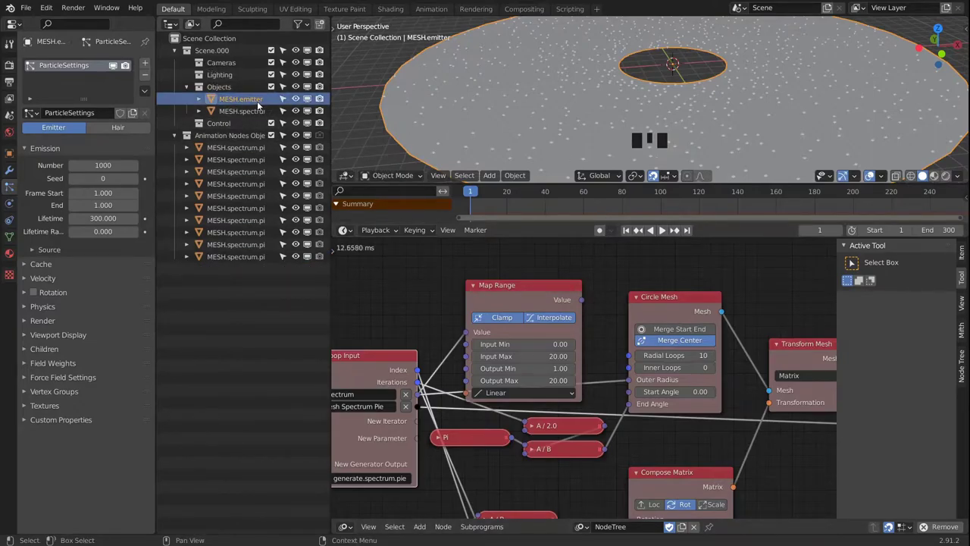
pyautogui.click(302, 100)
pyautogui.click(323, 102)
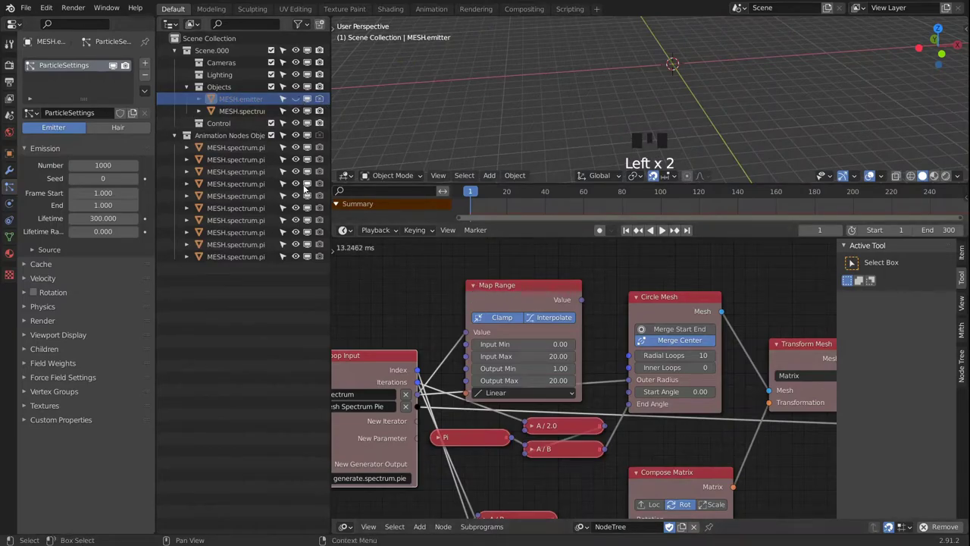
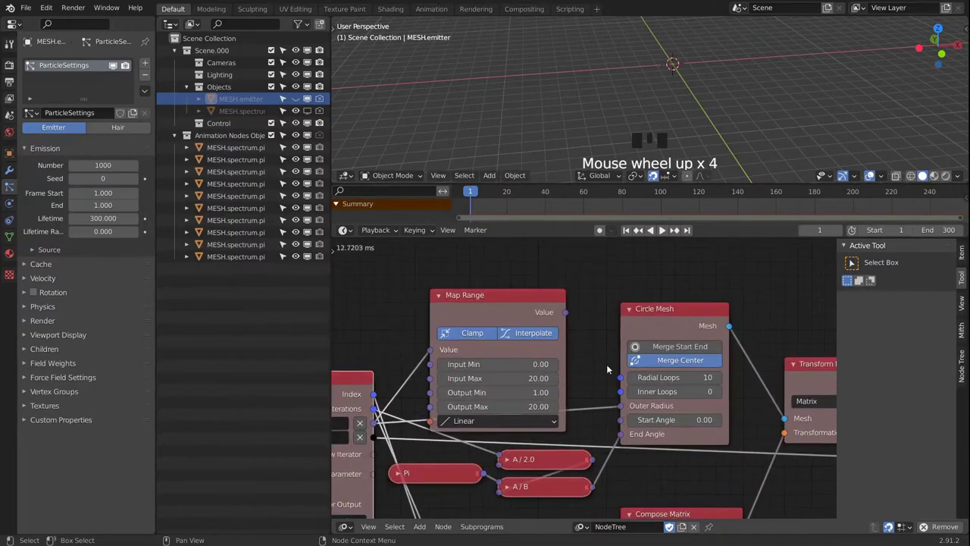
# Step: Scrub the animation and make the MESH.emitter disc visible again in the Outliner
pyautogui.moveTo(570, 311); pyautogui.dragTo(584, 337)
pyautogui.moveTo(569, 318); pyautogui.dragTo(583, 339)
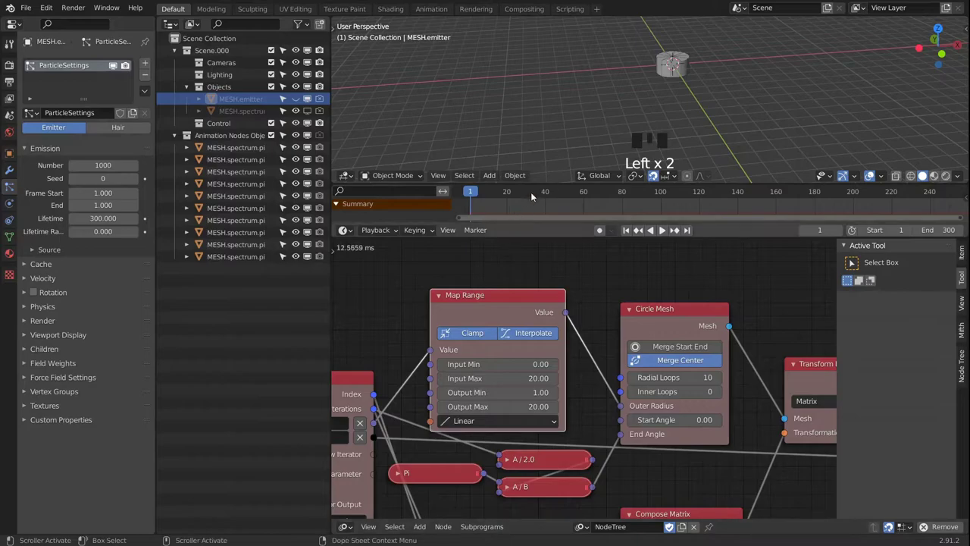
pyautogui.moveTo(535, 192); pyautogui.dragTo(763, 77)
pyautogui.scroll(-3)
pyautogui.moveTo(759, 115); pyautogui.dragTo(298, 97)
pyautogui.click(298, 97)
pyautogui.click(299, 96)
pyautogui.click(310, 103)
pyautogui.click(310, 104)
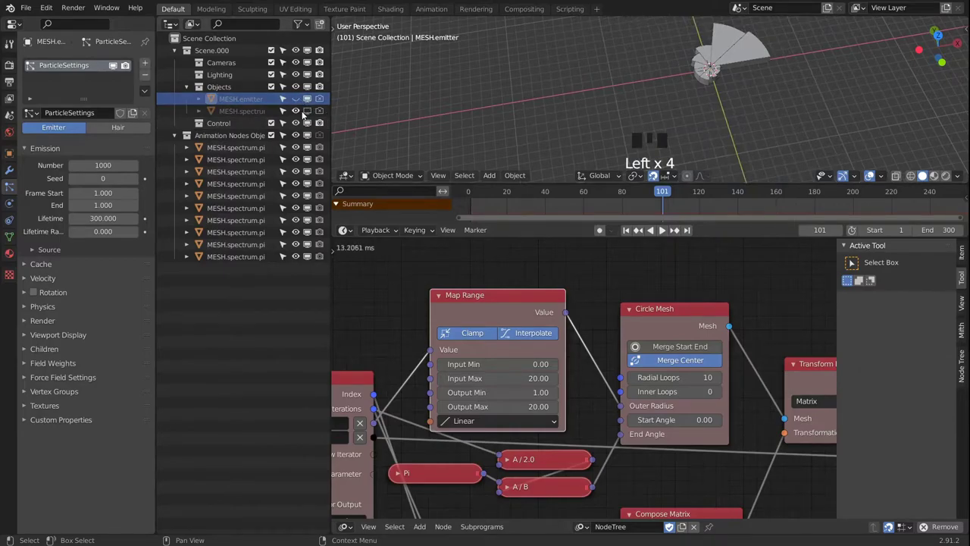
pyautogui.click(298, 103)
# Step: Scale the emitter mesh in Edit Mode, return to Object Mode and preview the animation
pyautogui.moveTo(805, 84); pyautogui.dragTo(748, 98)
pyautogui.scroll(-3)
pyautogui.scroll(3)
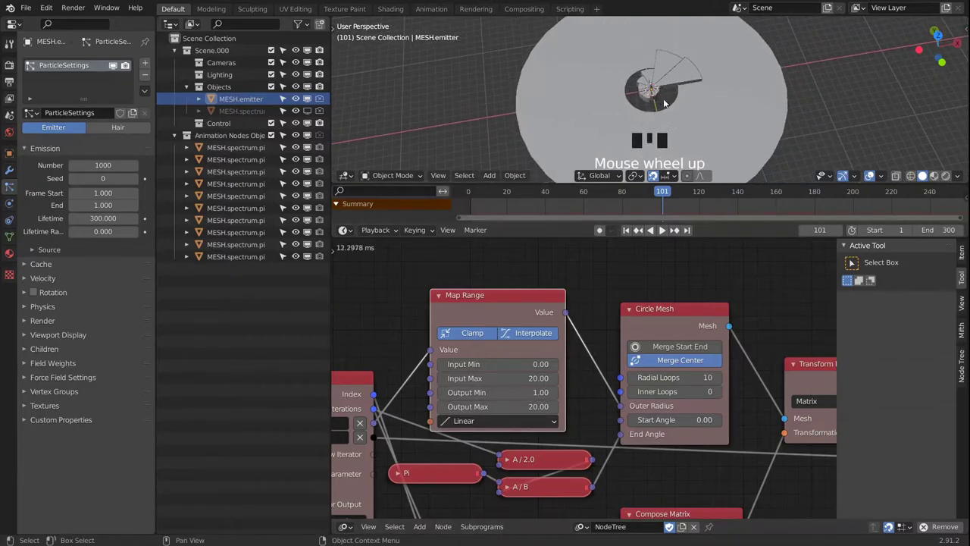
pyautogui.moveTo(724, 104); pyautogui.dragTo(668, 188)
pyautogui.moveTo(667, 188); pyautogui.dragTo(773, 206)
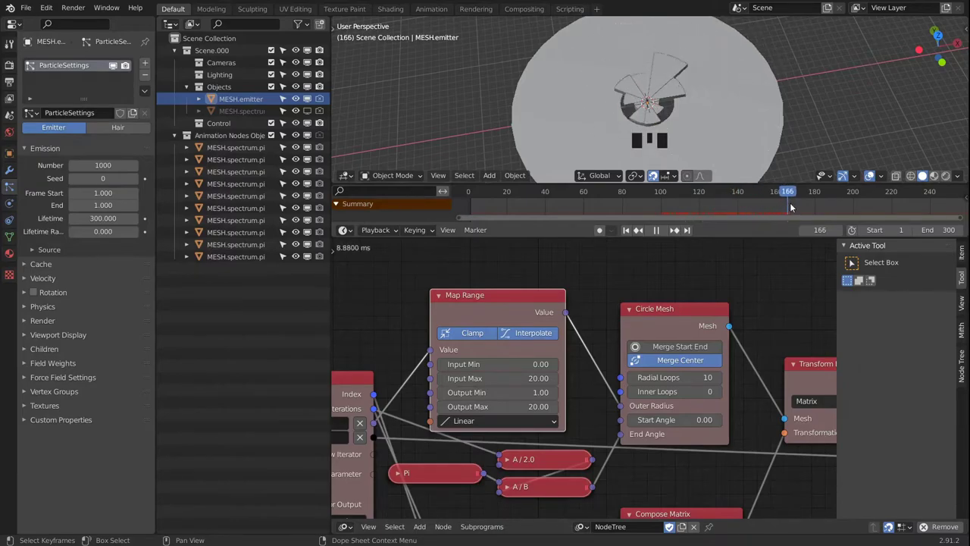
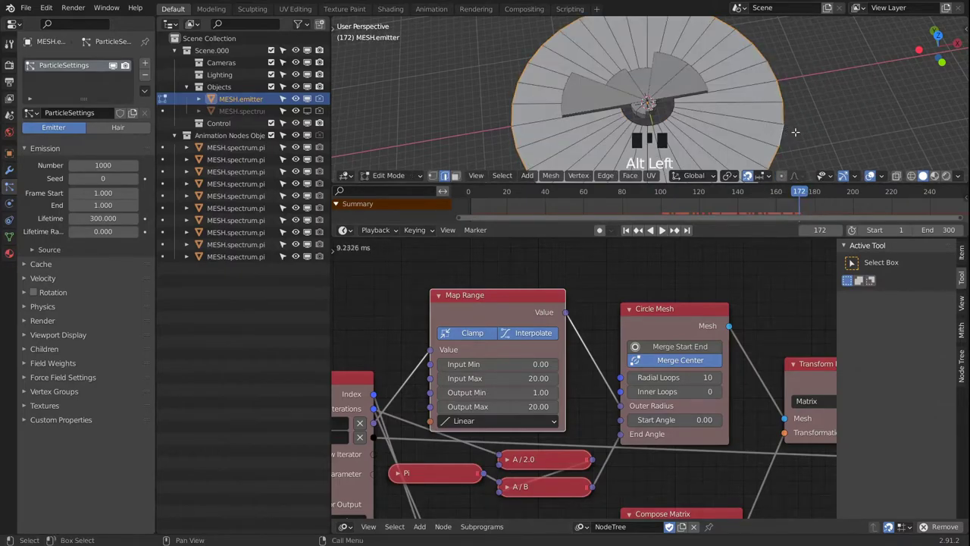
pyautogui.press('s')
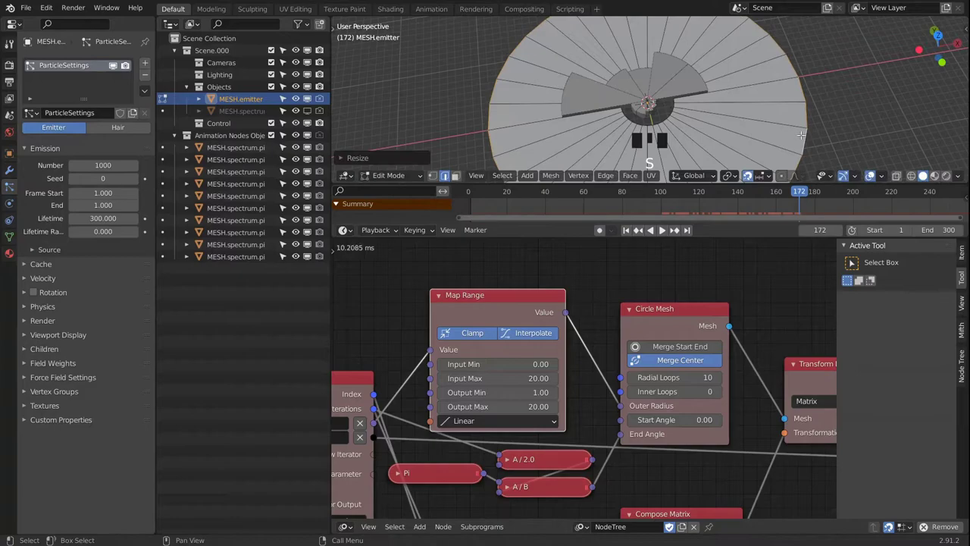
pyautogui.press('Tab')
pyautogui.moveTo(712, 129); pyautogui.dragTo(800, 189)
# Step: Scrub the timeline to preview the spectrum pie animation
pyautogui.moveTo(800, 189); pyautogui.dragTo(934, 217)
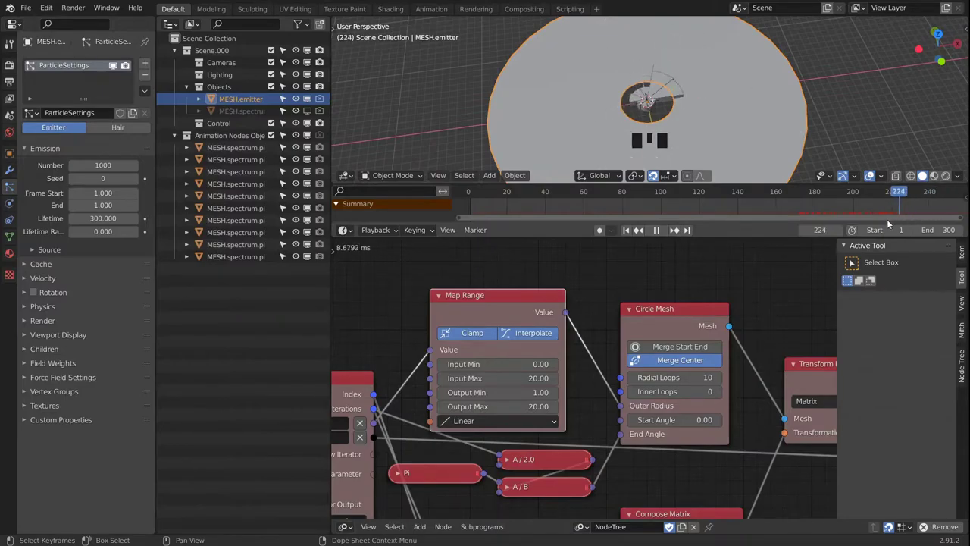
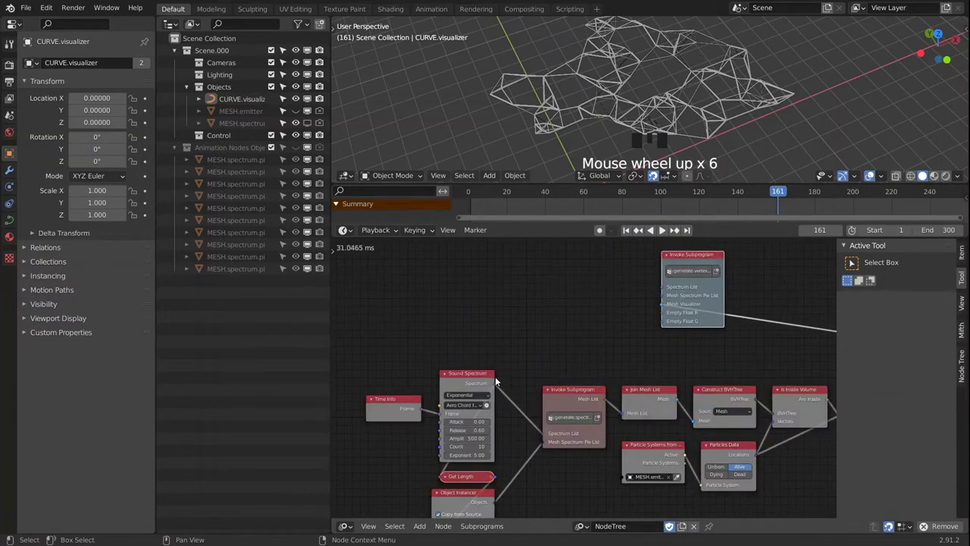
# Step: Enter the generate.vertex.colors loop subprogram tree
pyautogui.click(494, 385)
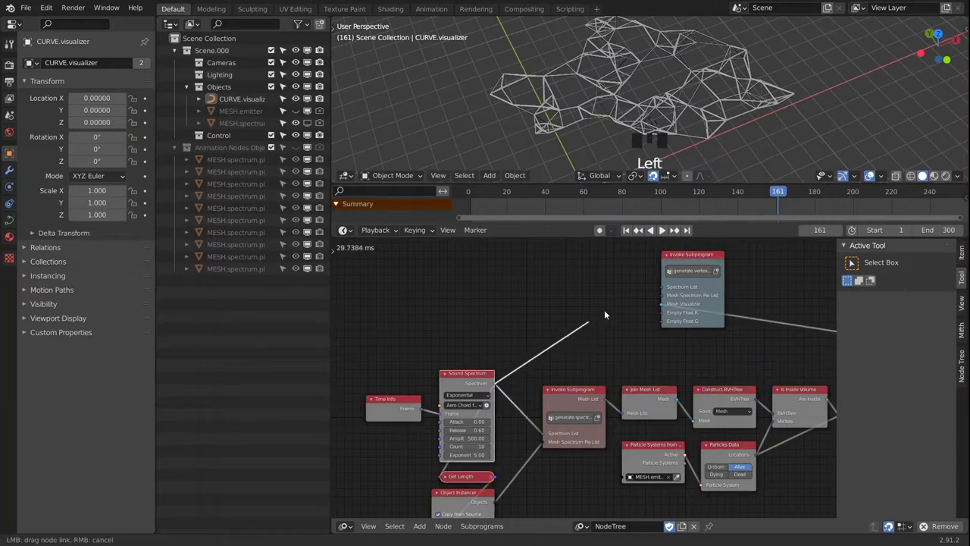
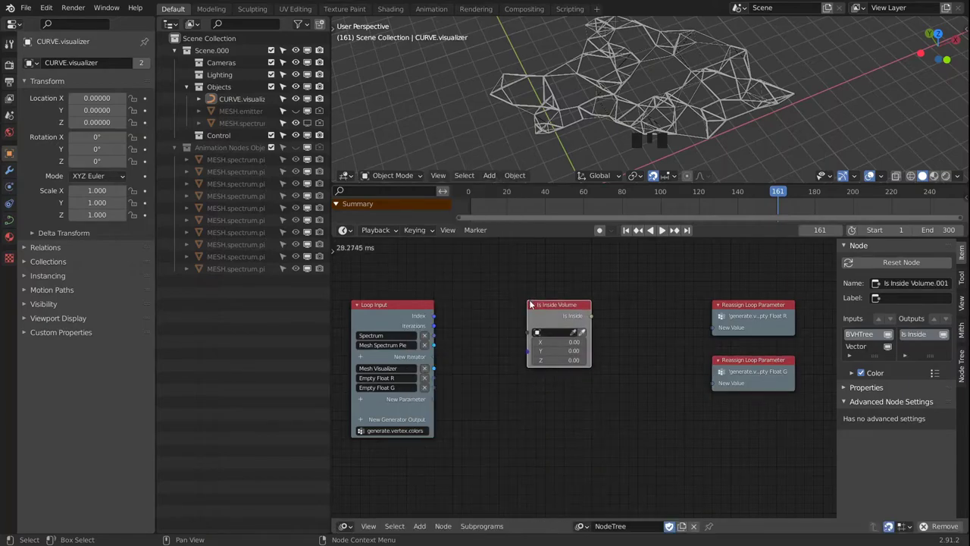
# Step: Add a Construct BVHTree node and set auto-execution to Tree, Frame and Property Changed only
pyautogui.press('shift+a')
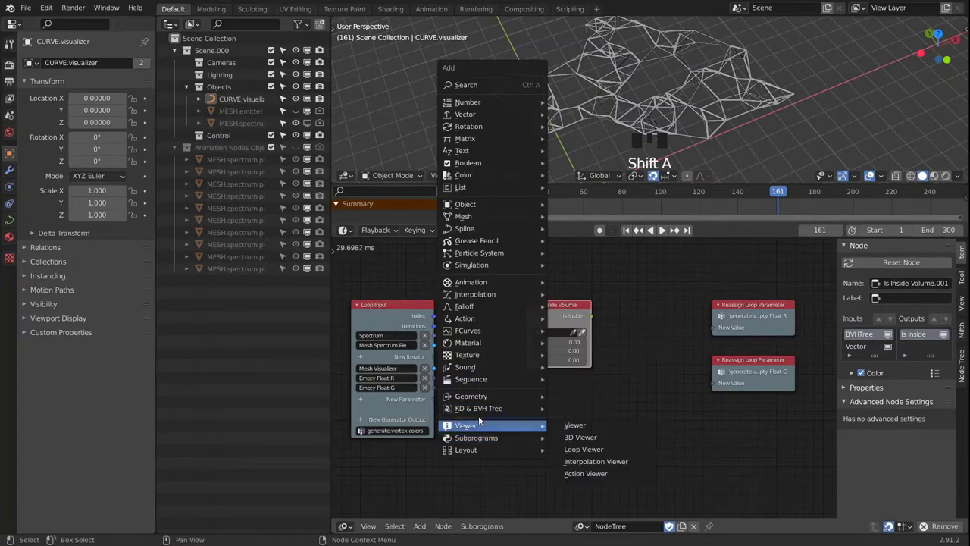
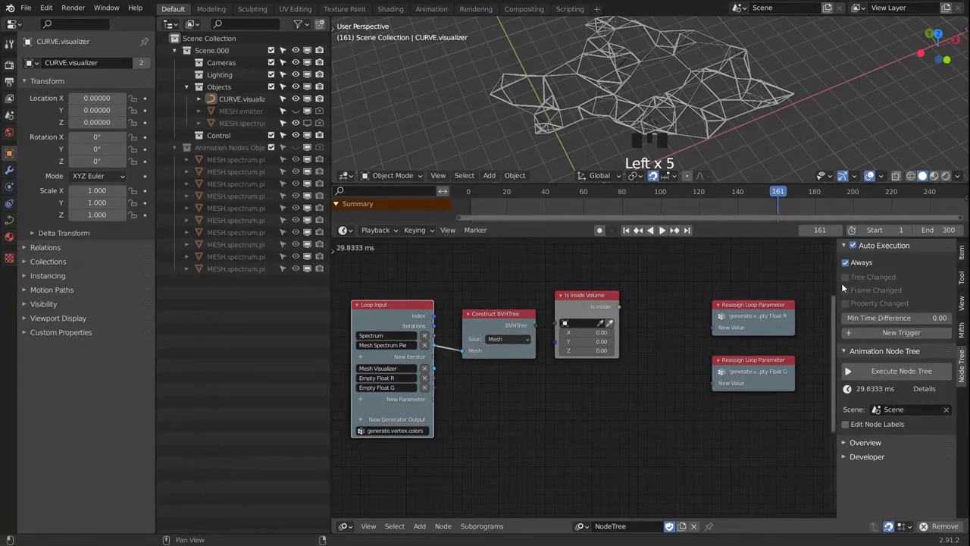
pyautogui.click(849, 266)
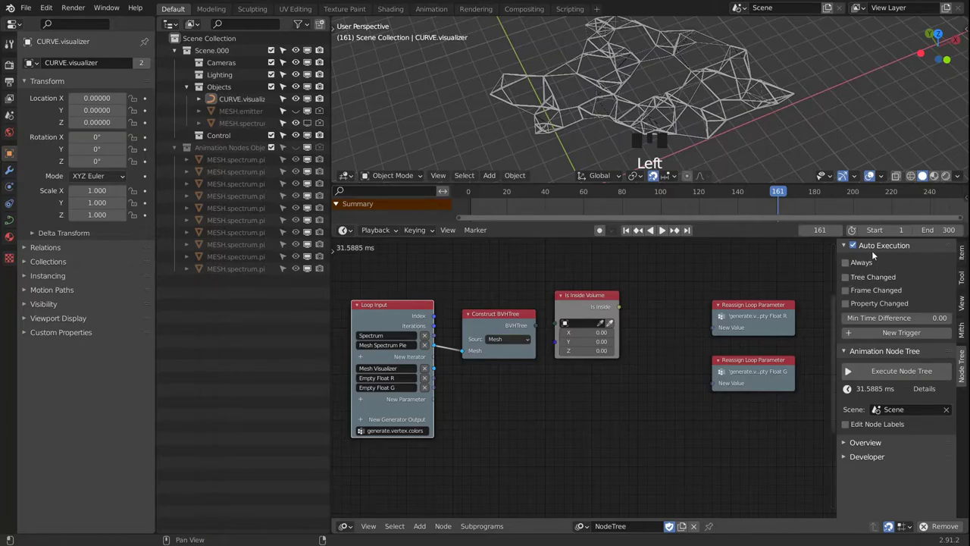
pyautogui.click(850, 280)
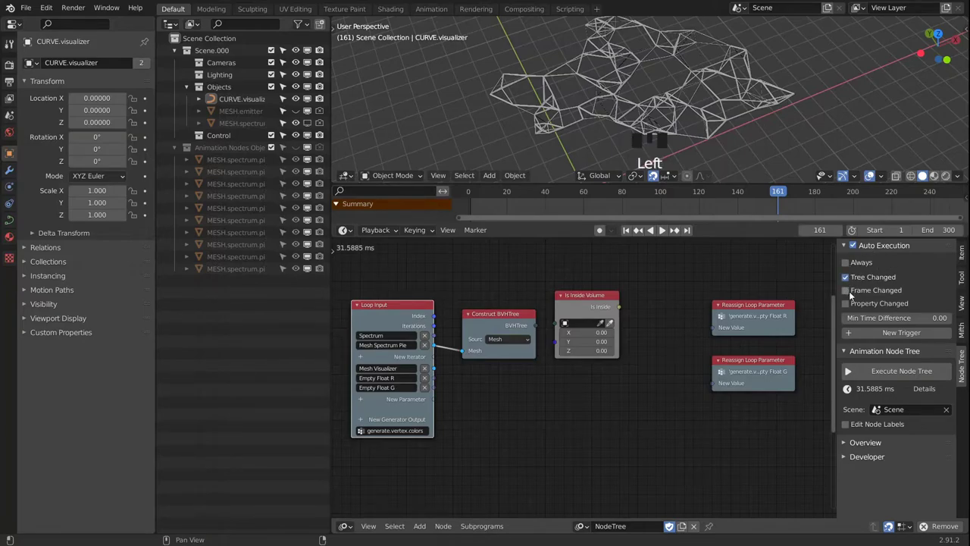
pyautogui.click(851, 293)
# Step: Move Construct BVHTree beside Is Inside Volume and link its BVHTree output in
pyautogui.click(848, 308)
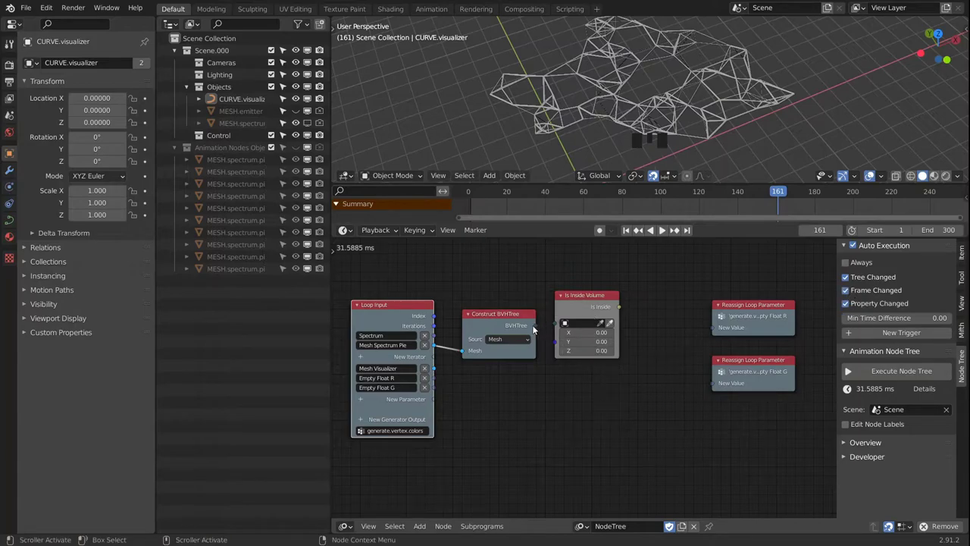
pyautogui.click(483, 319)
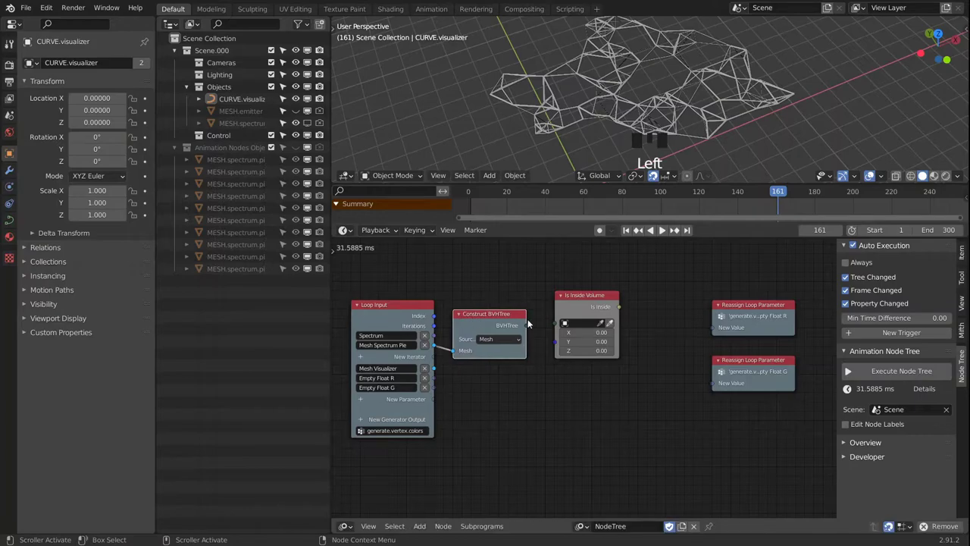
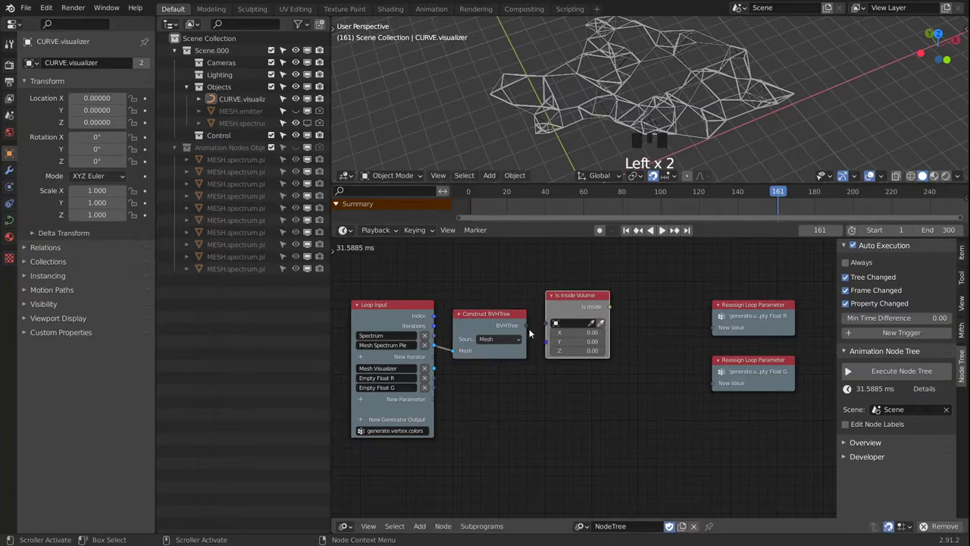
pyautogui.click(528, 327)
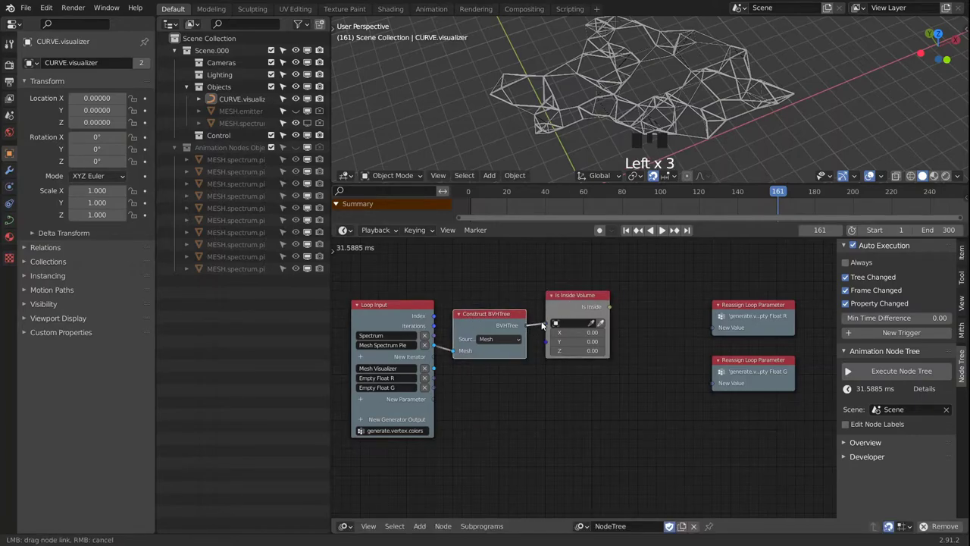
pyautogui.moveTo(661, 382); pyautogui.dragTo(563, 384)
pyautogui.scroll(3)
pyautogui.click(450, 360)
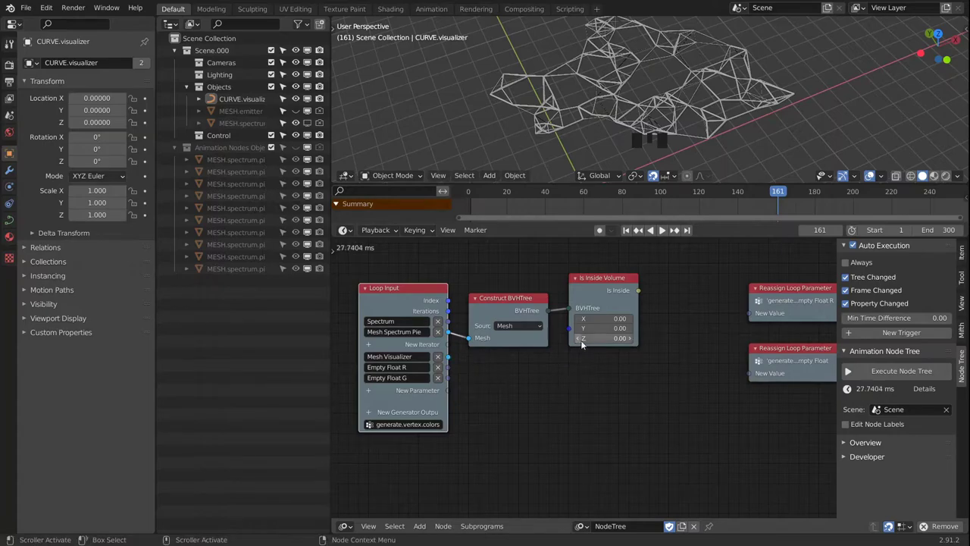
# Step: Add a Mesh Info node fed by the Mesh Visualizer input
pyautogui.press('shift+a')
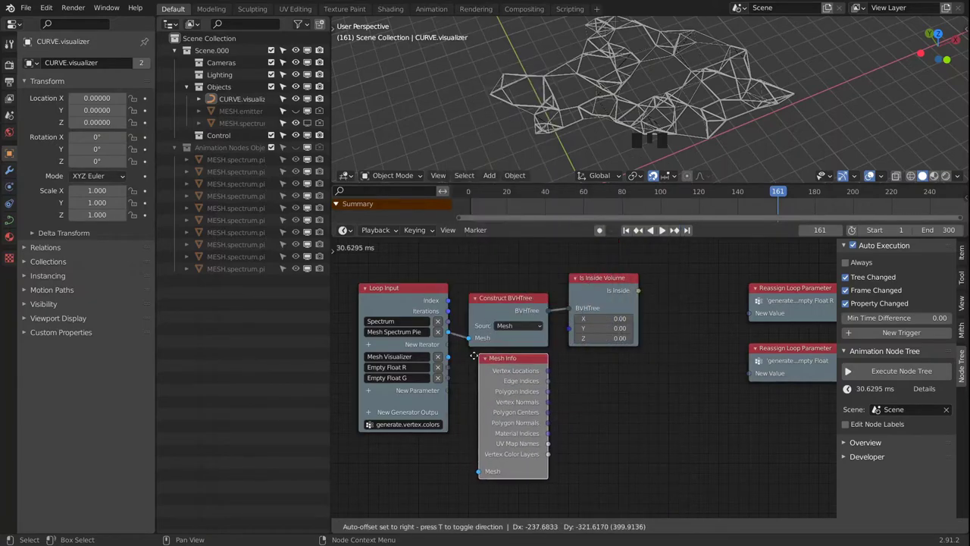
pyautogui.click(512, 367)
pyautogui.click(964, 254)
pyautogui.moveTo(944, 431); pyautogui.dragTo(507, 378)
# Step: Collapse Mesh Info's unused outputs and link Vertex Locations into Is Inside Volume's Vectors
pyautogui.scroll(3)
pyautogui.click(441, 355)
pyautogui.click(559, 372)
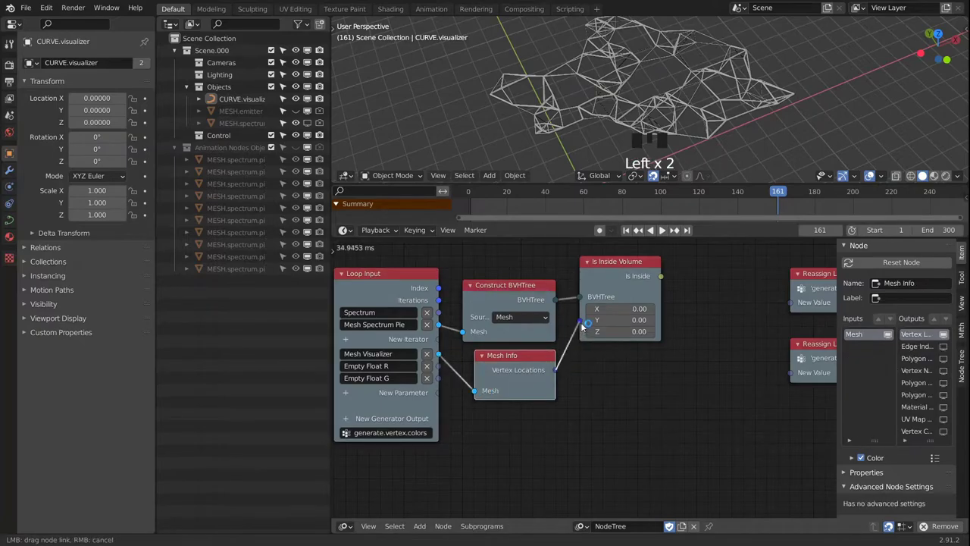
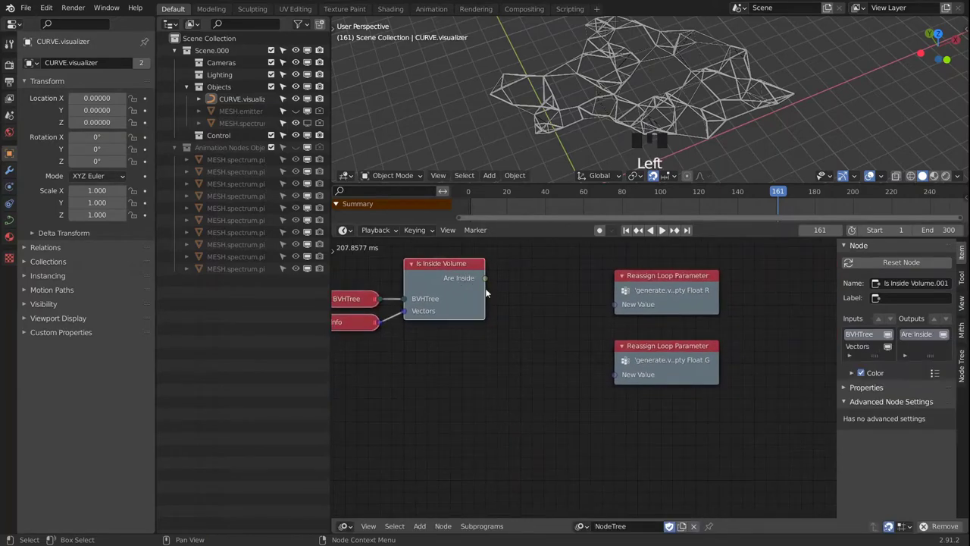
pyautogui.moveTo(451, 268); pyautogui.dragTo(526, 467)
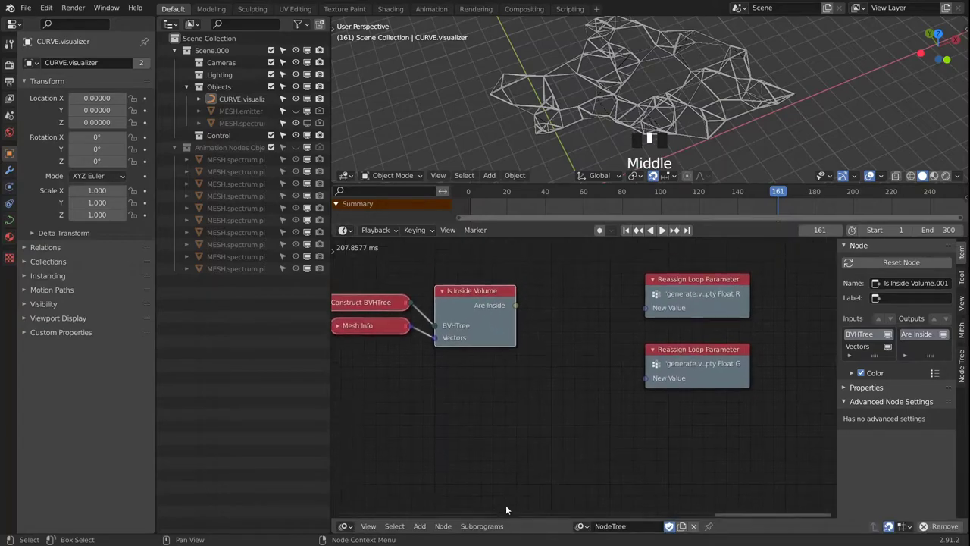
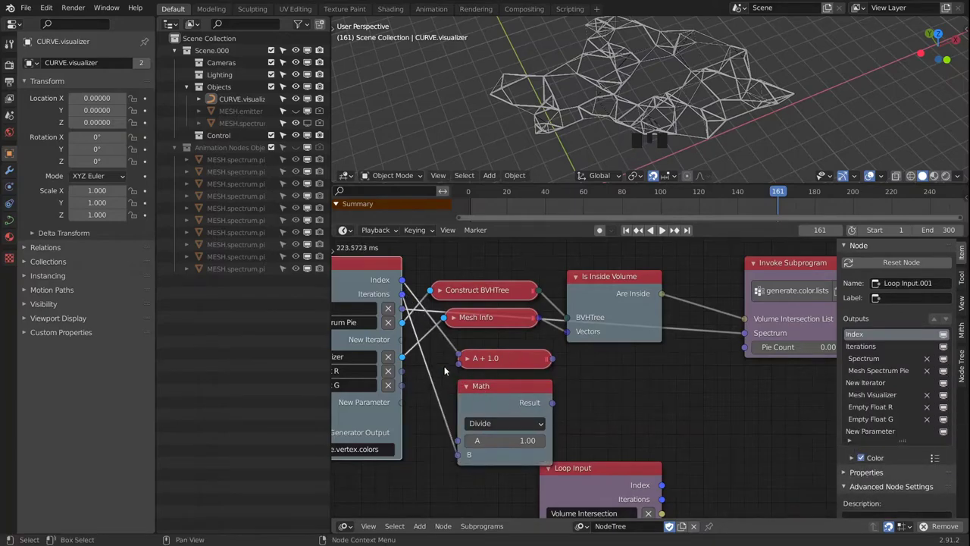
# Step: Duplicate the Math node as Multiply, combine A + 1.0 and 1.0 / B, and feed Pie Count
pyautogui.click(498, 393)
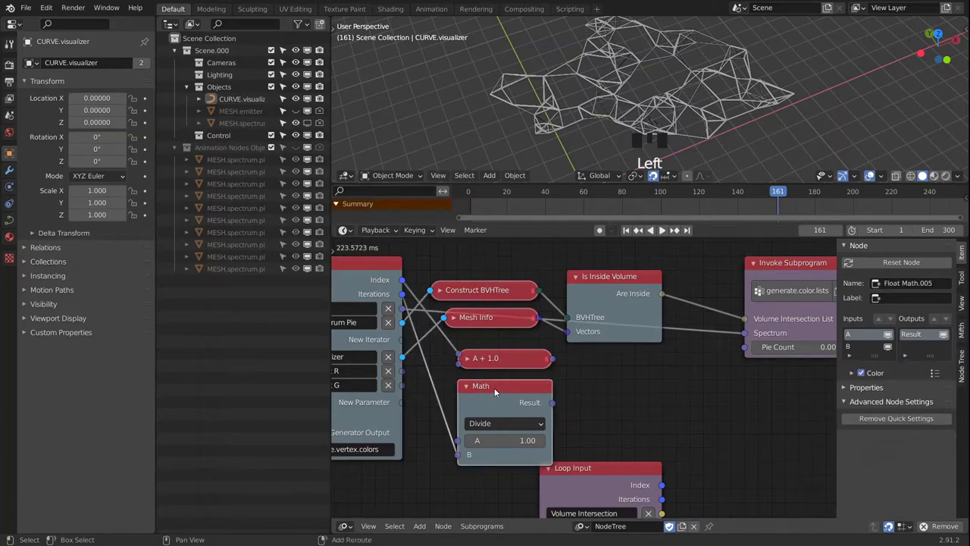
pyautogui.press('shift+d')
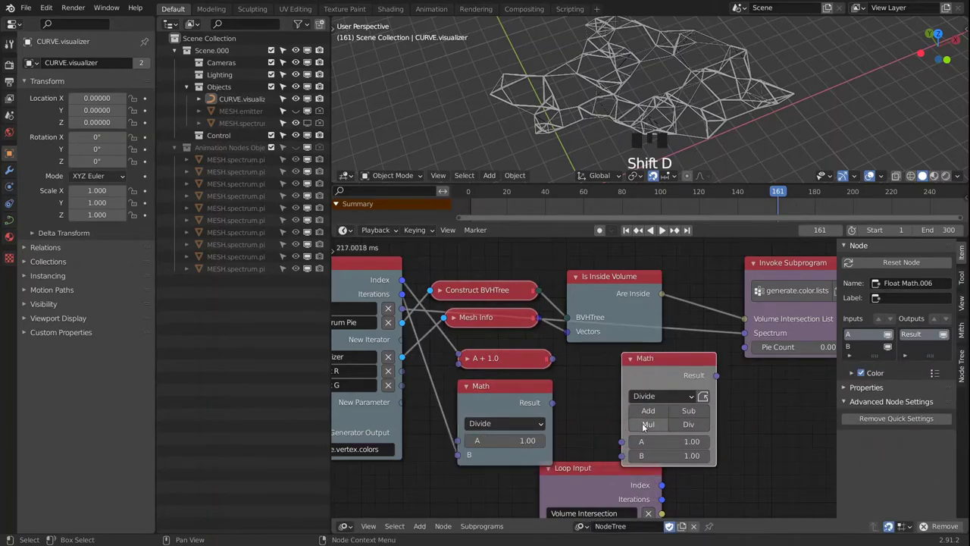
pyautogui.moveTo(647, 430); pyautogui.dragTo(473, 393)
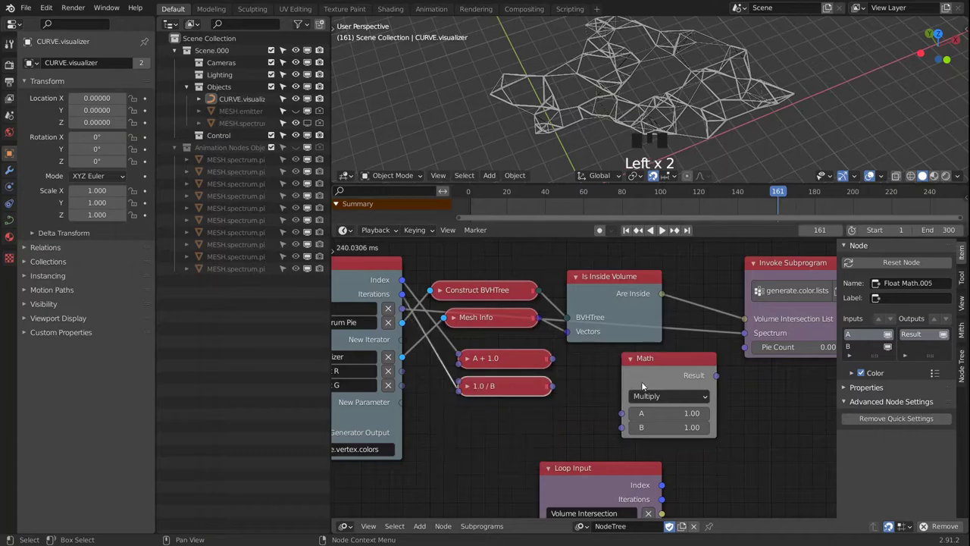
pyautogui.click(553, 364)
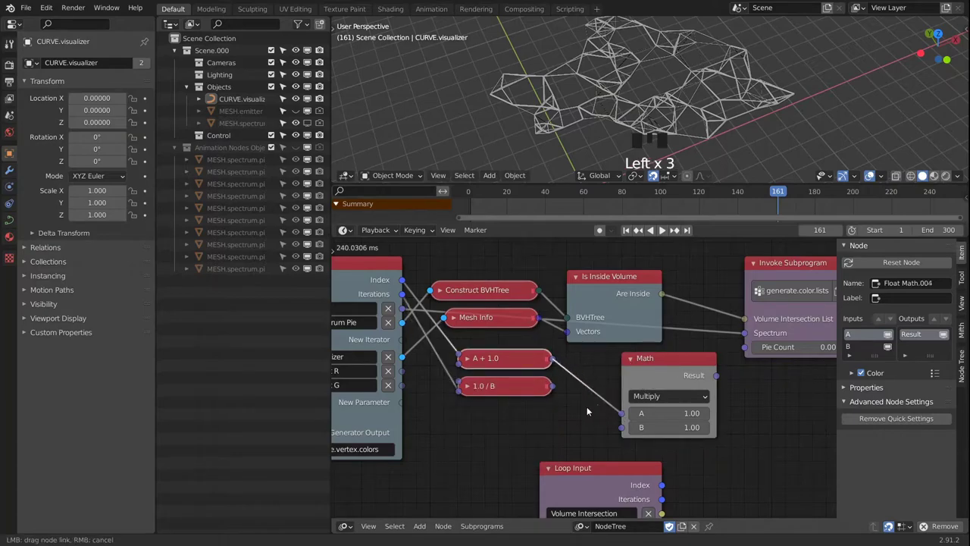
pyautogui.click(558, 389)
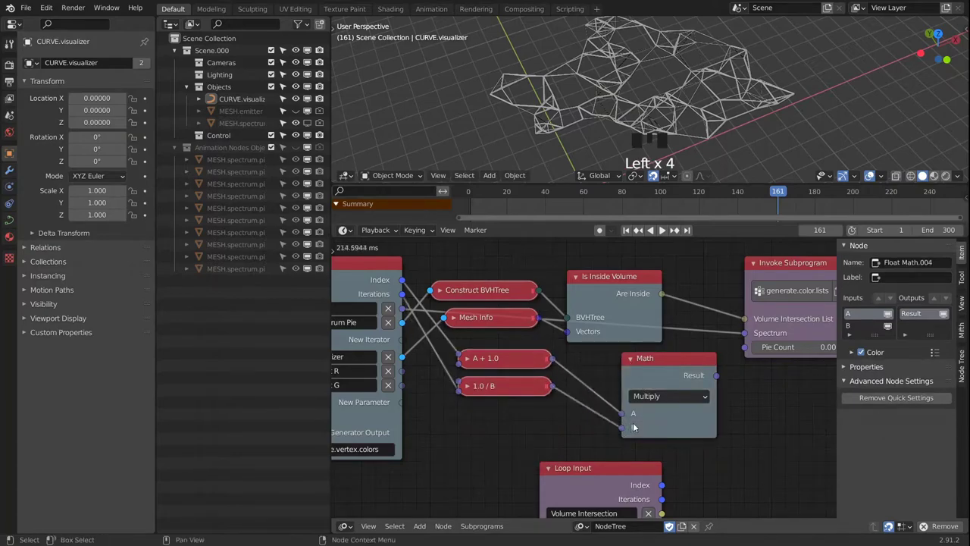
pyautogui.click(635, 362)
pyautogui.moveTo(674, 361); pyautogui.dragTo(668, 376)
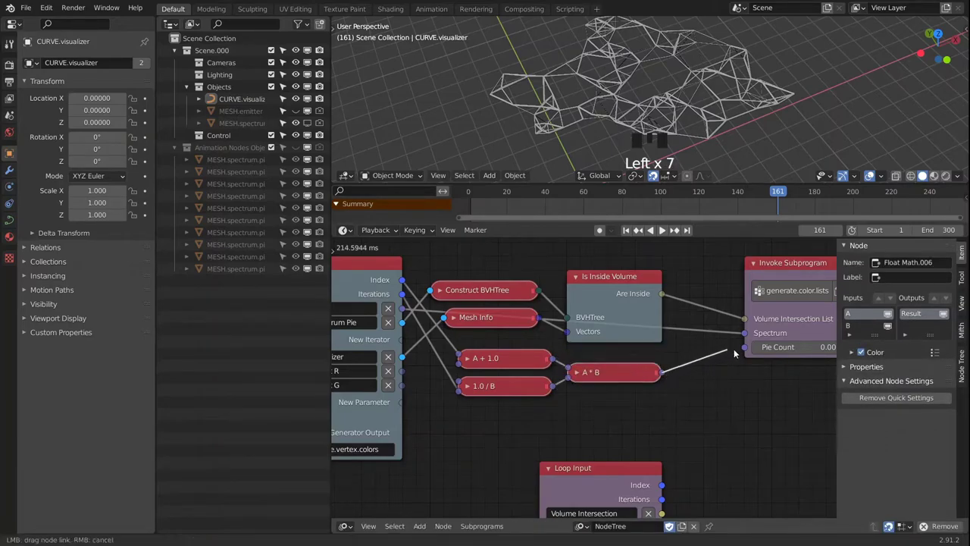
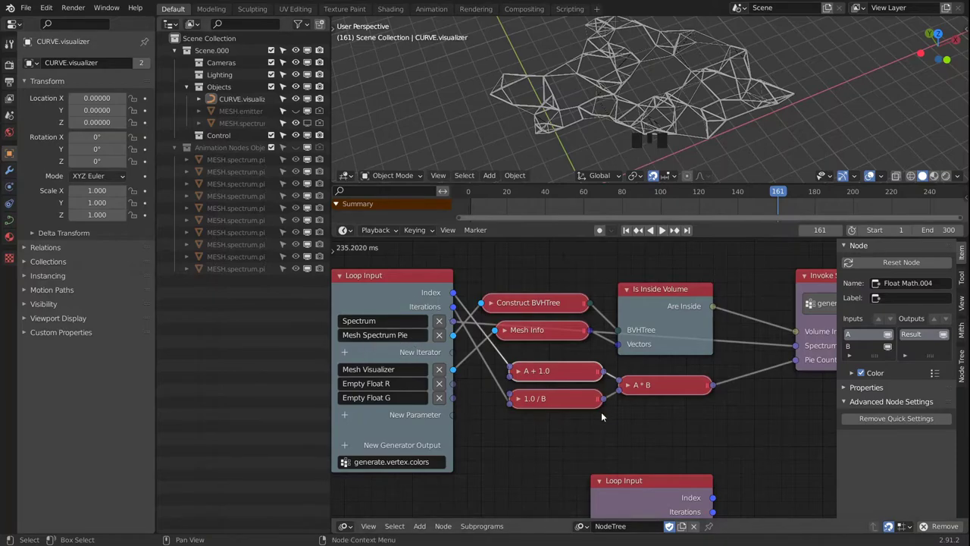
# Step: Wire Volume Intersection to both Switch conditions and Spectrum into the first Switch's If True
pyautogui.moveTo(692, 424); pyautogui.dragTo(691, 422)
pyautogui.scroll(-3)
pyautogui.moveTo(723, 446); pyautogui.dragTo(655, 354)
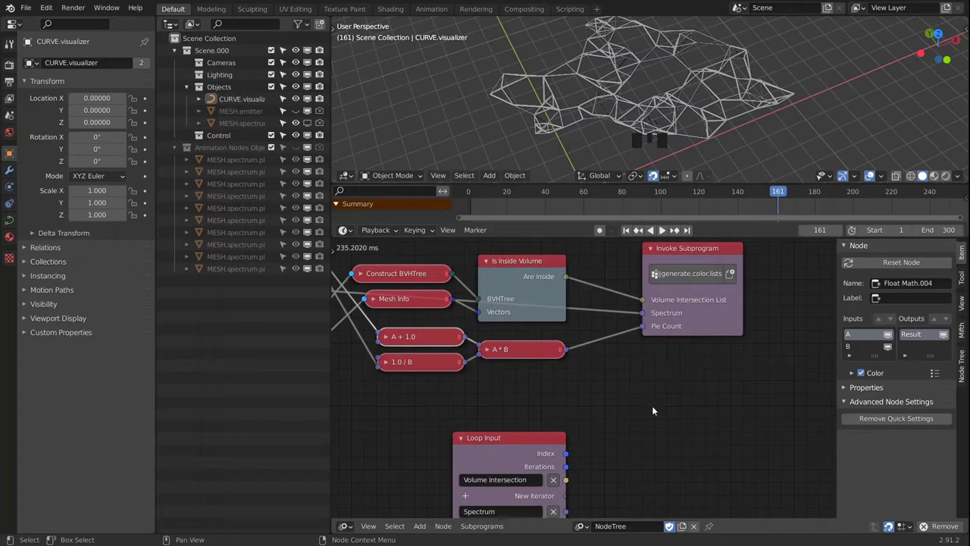
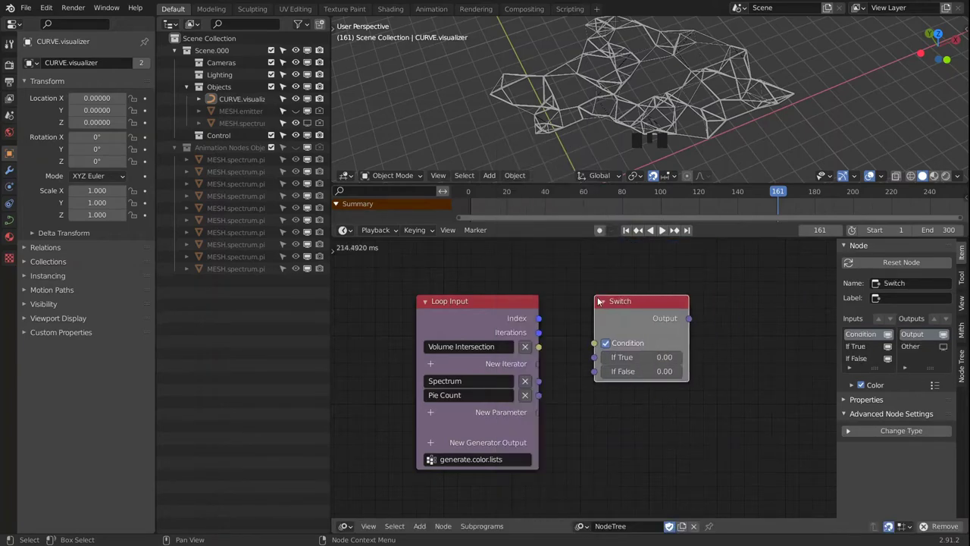
pyautogui.click(542, 352)
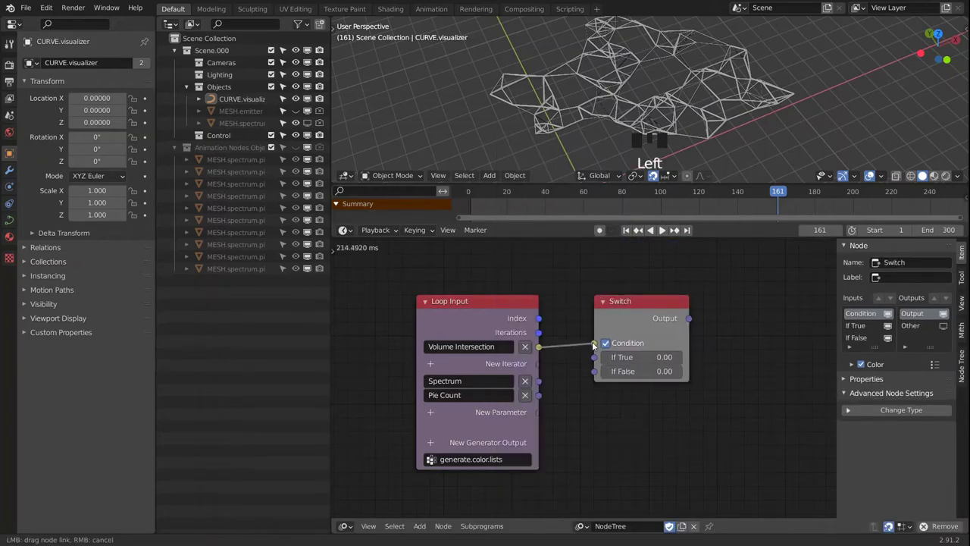
pyautogui.scroll(3)
pyautogui.click(534, 388)
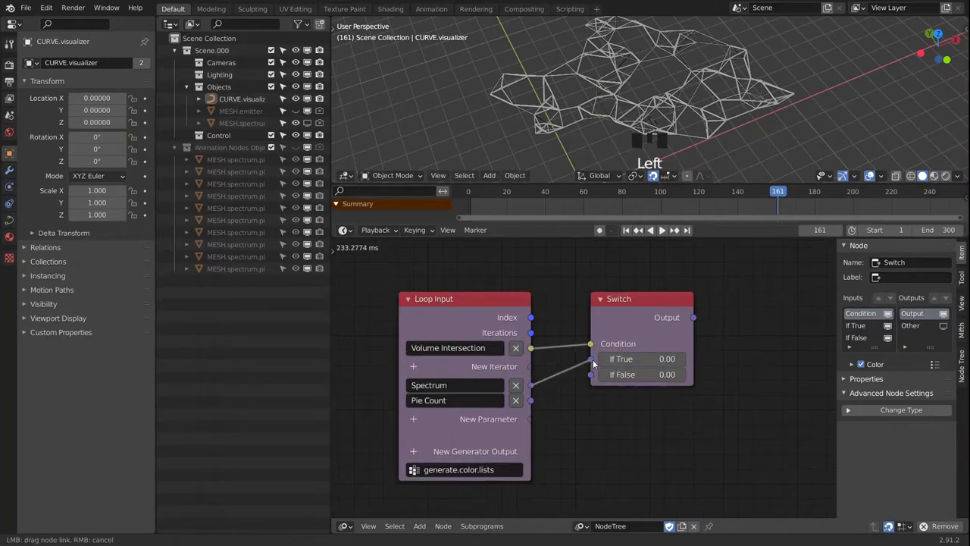
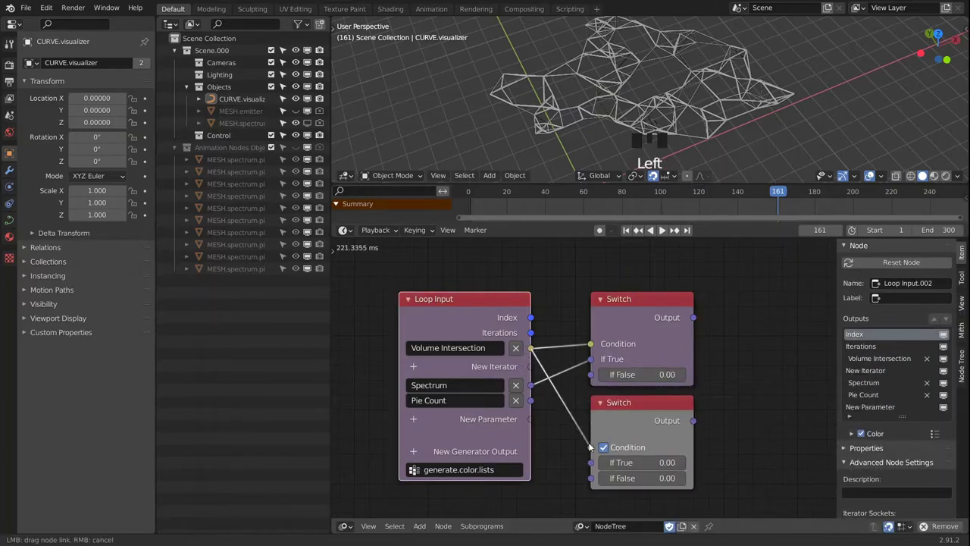
pyautogui.moveTo(559, 442); pyautogui.dragTo(527, 375)
pyautogui.moveTo(527, 375); pyautogui.dragTo(742, 376)
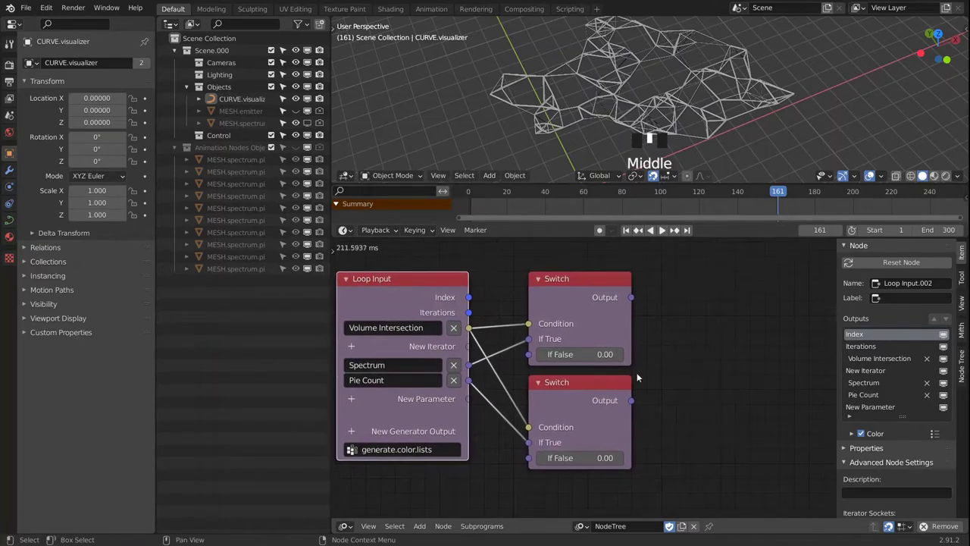
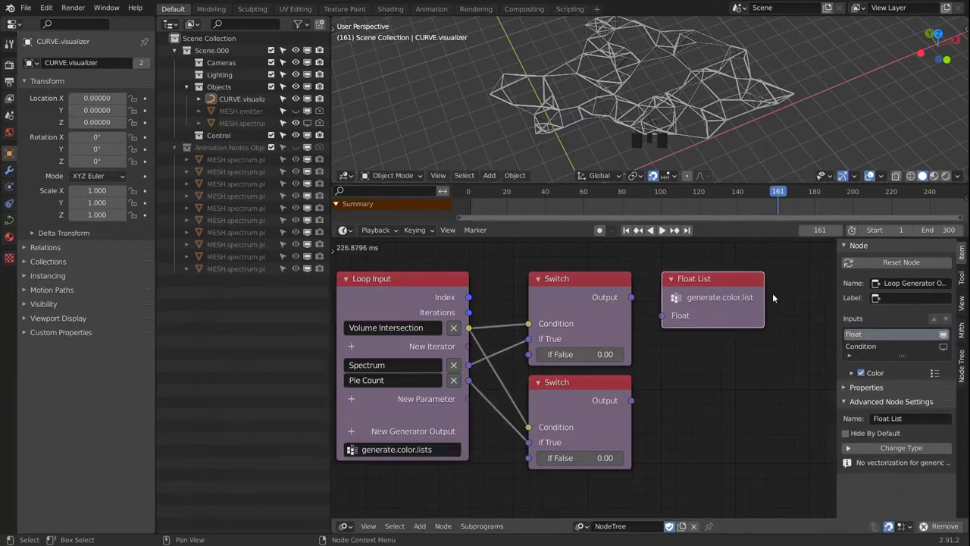
# Step: Link the first Switch into a Float List output and duplicate that output beside the second Switch
pyautogui.click(631, 303)
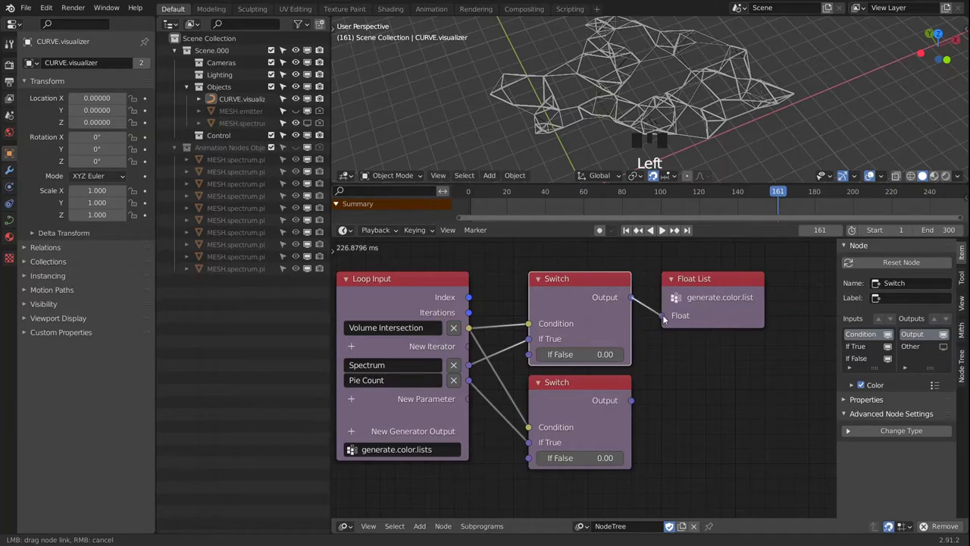
pyautogui.click(697, 285)
pyautogui.press('shift+d')
pyautogui.click(631, 404)
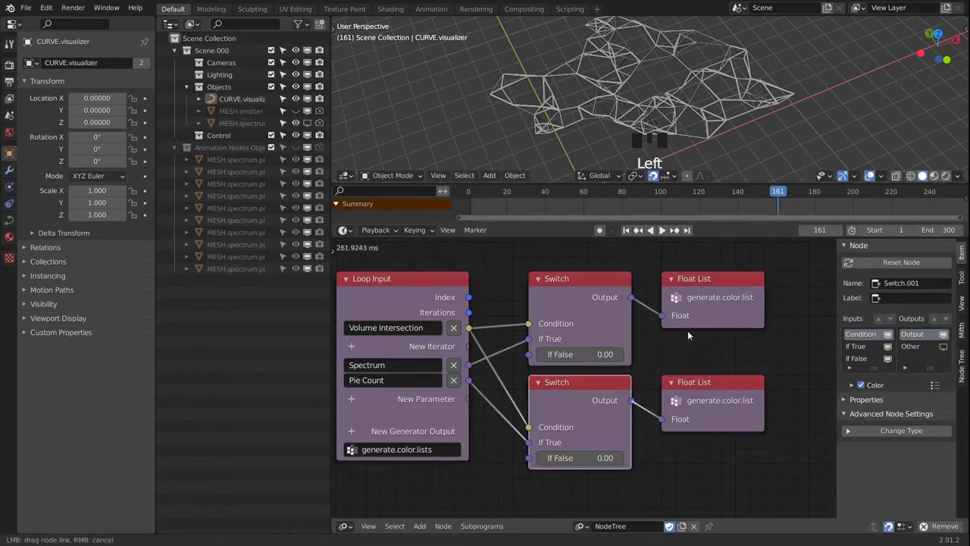
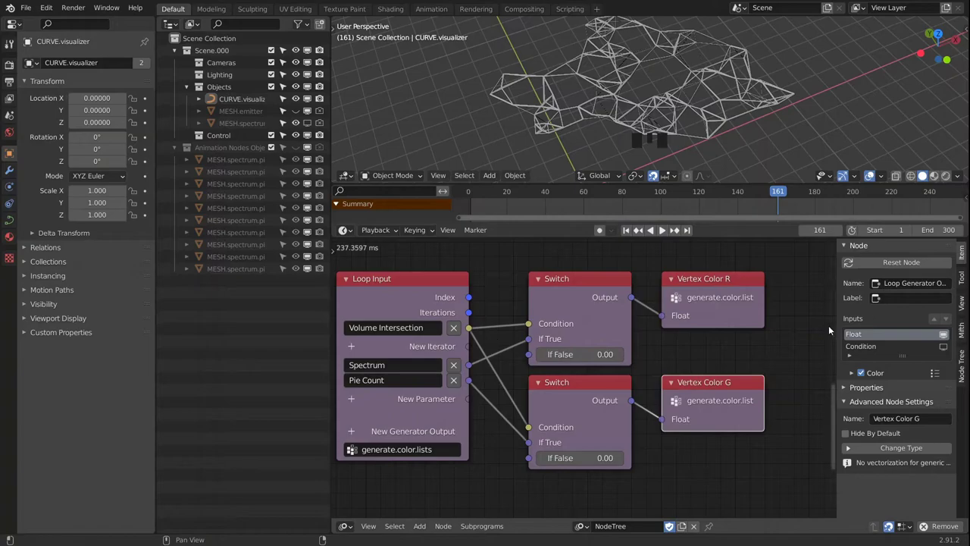
# Step: Link Invoke Subprogram's Vertex Color R into the Add node and its result into Reassign Float R
pyautogui.middleClick(764, 312)
pyautogui.scroll(-3)
pyautogui.moveTo(753, 312); pyautogui.dragTo(626, 314)
pyautogui.scroll(3)
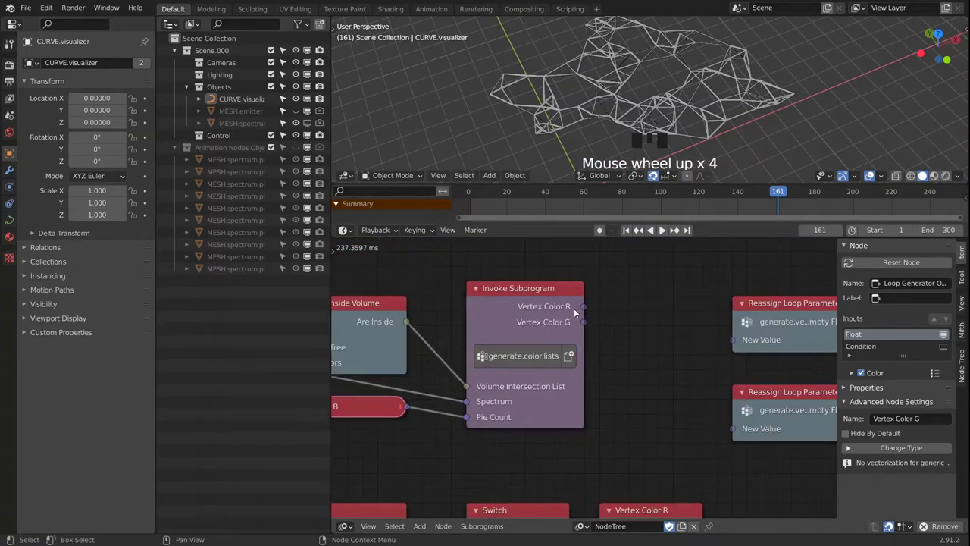
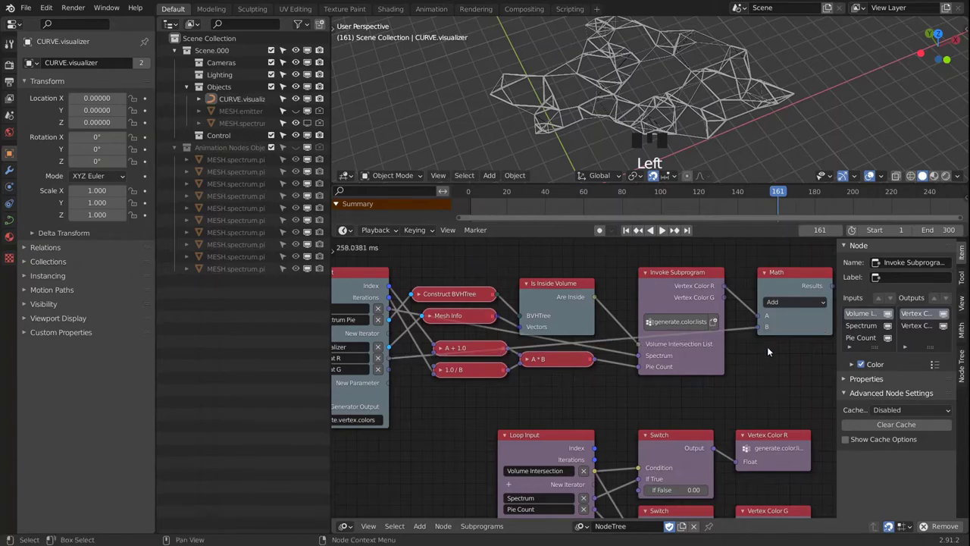
pyautogui.moveTo(787, 365); pyautogui.dragTo(645, 307)
pyautogui.click(645, 307)
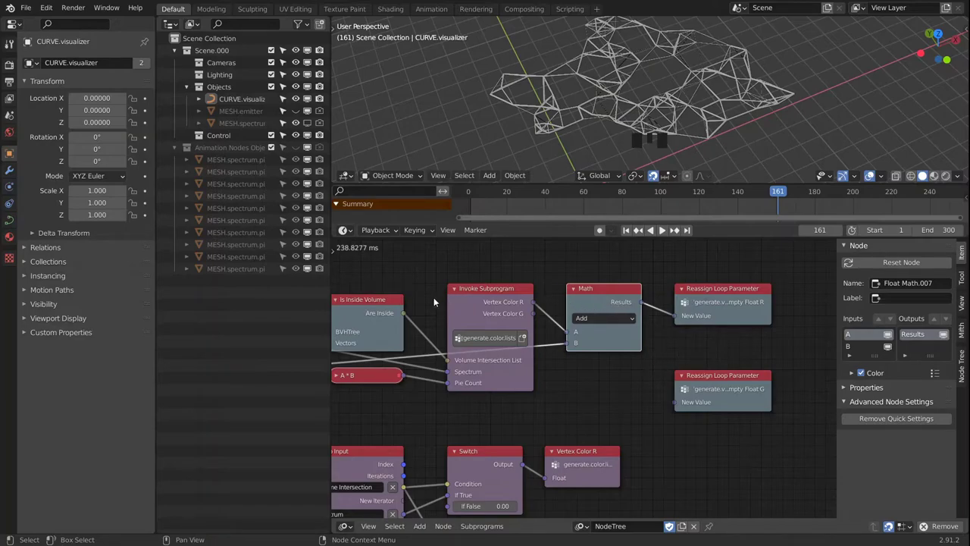
pyautogui.moveTo(429, 342); pyautogui.dragTo(547, 275)
pyautogui.click(547, 276)
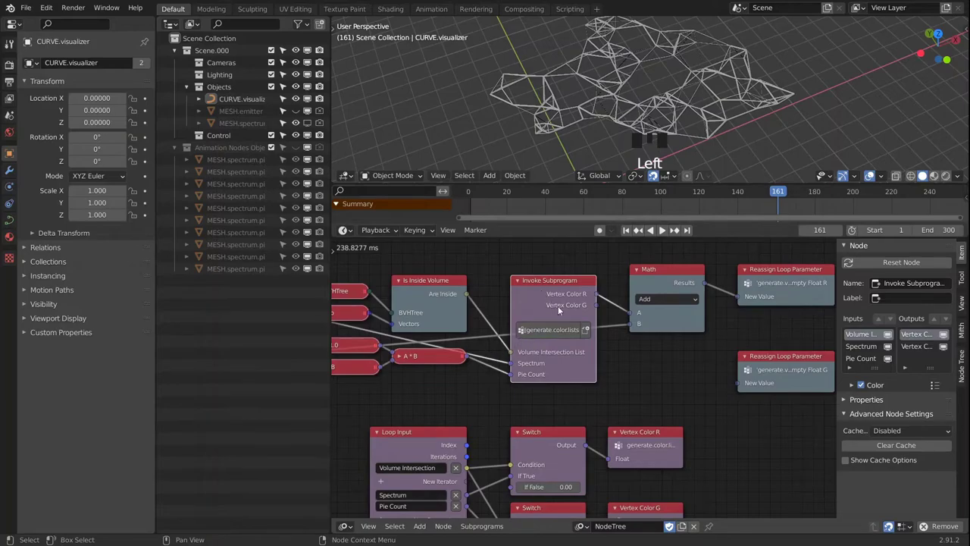
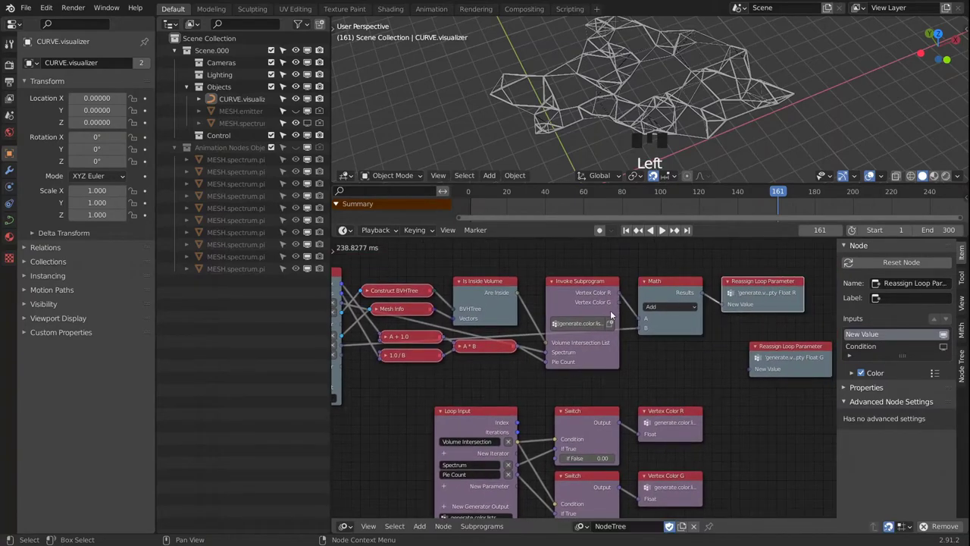
pyautogui.moveTo(372, 367); pyautogui.dragTo(349, 357)
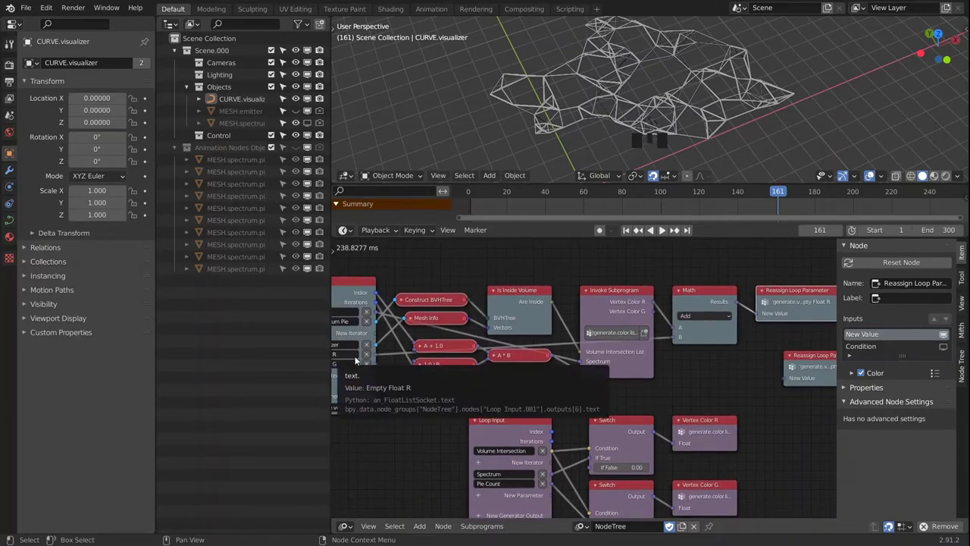
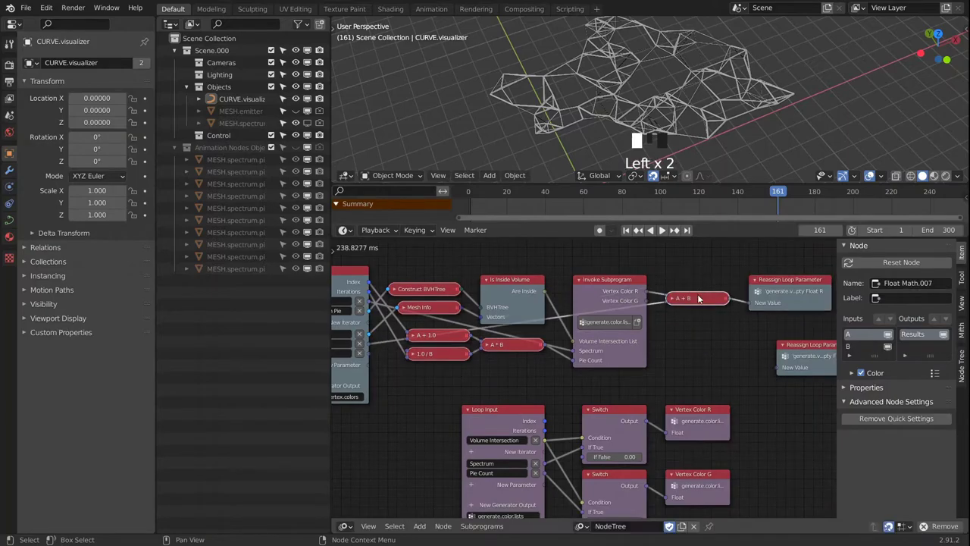
# Step: Duplicate the Add node, feed it Float G and Vertex Color G, and send its result to Reassign Float G
pyautogui.press('shift+d')
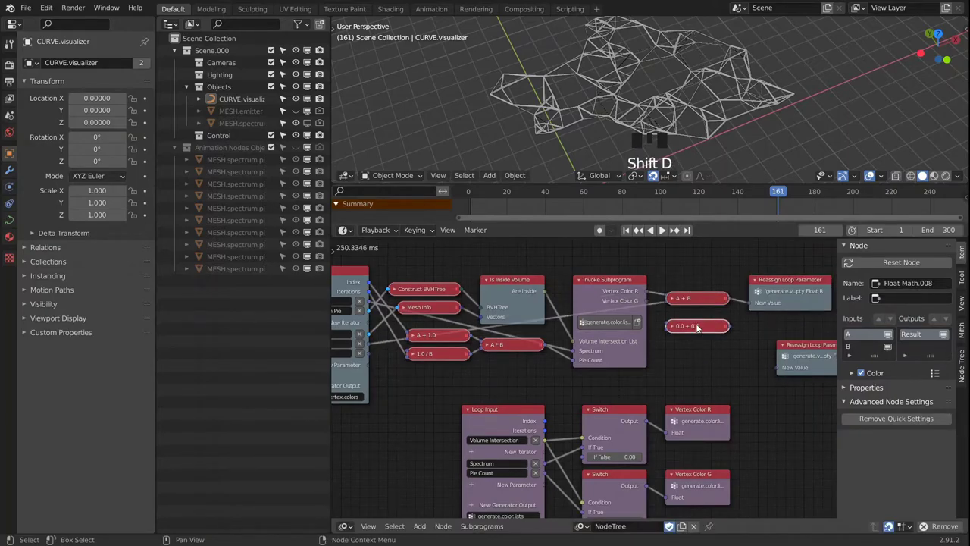
pyautogui.click(648, 303)
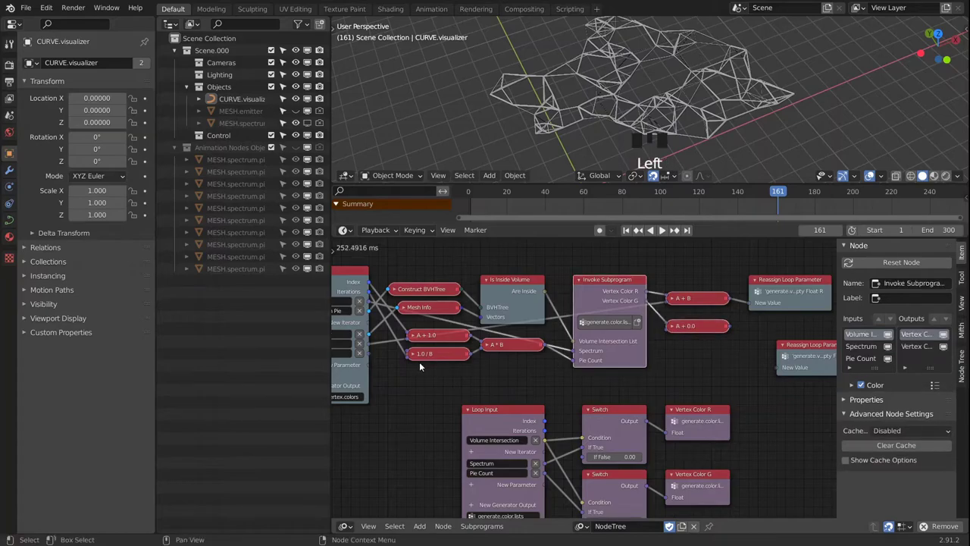
pyautogui.click(369, 358)
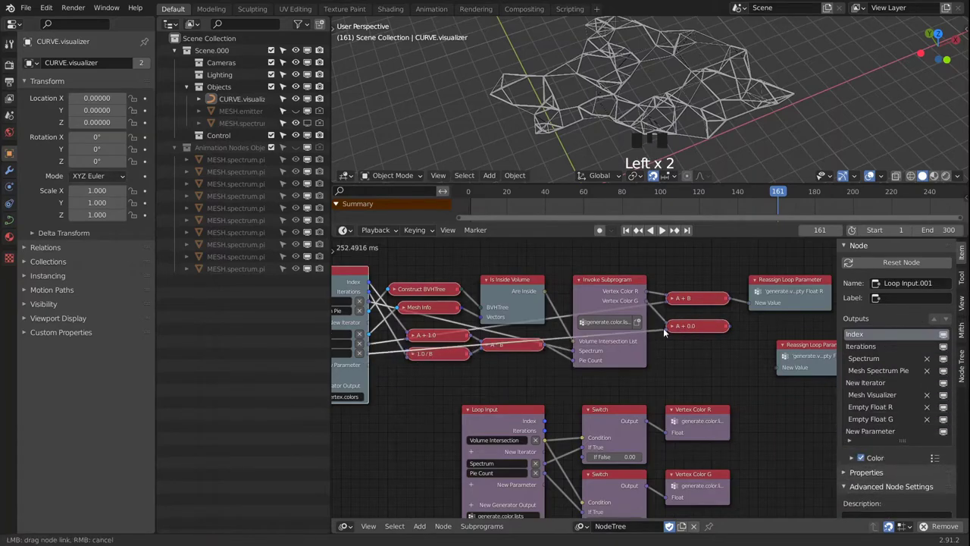
pyautogui.click(713, 326)
pyautogui.moveTo(708, 327); pyautogui.dragTo(740, 328)
pyautogui.moveTo(743, 408); pyautogui.dragTo(678, 335)
pyautogui.click(679, 335)
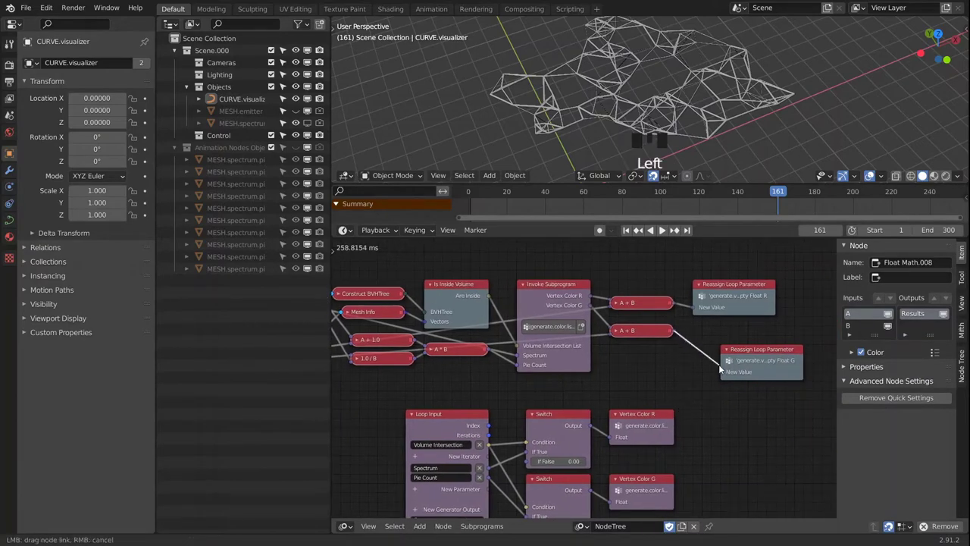
pyautogui.click(753, 352)
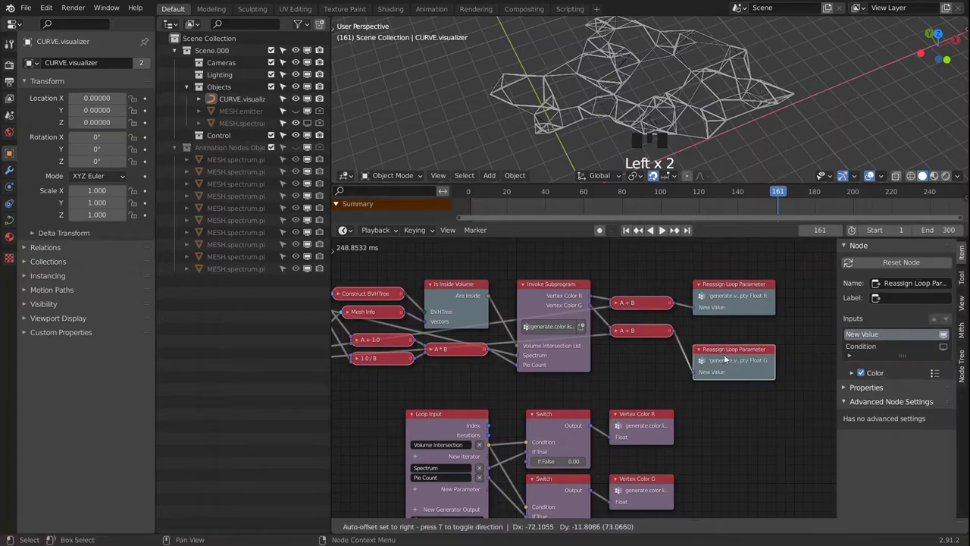
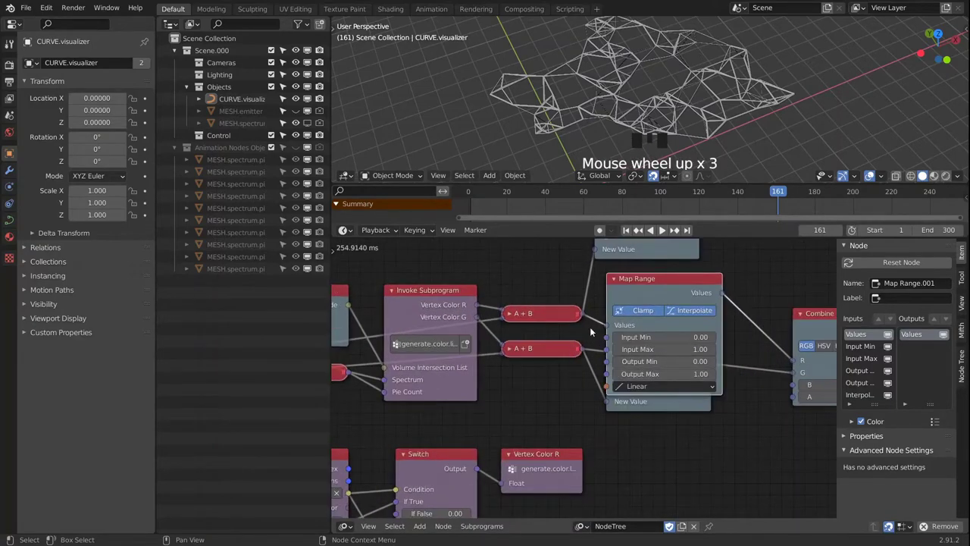
# Step: Add a Number List Math node below the Add nodes and start linking its result onward
pyautogui.click(560, 318)
pyautogui.press('shift+a')
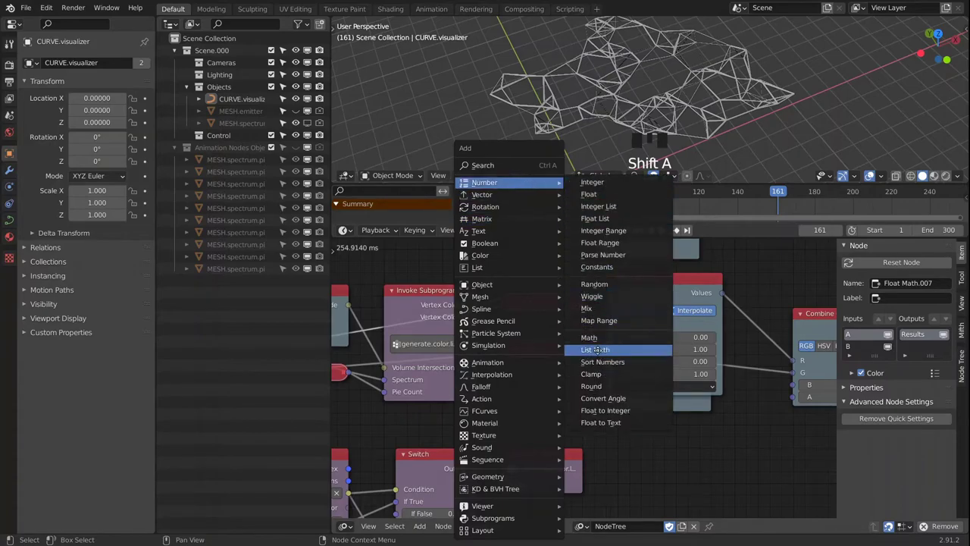
pyautogui.moveTo(530, 417); pyautogui.dragTo(586, 306)
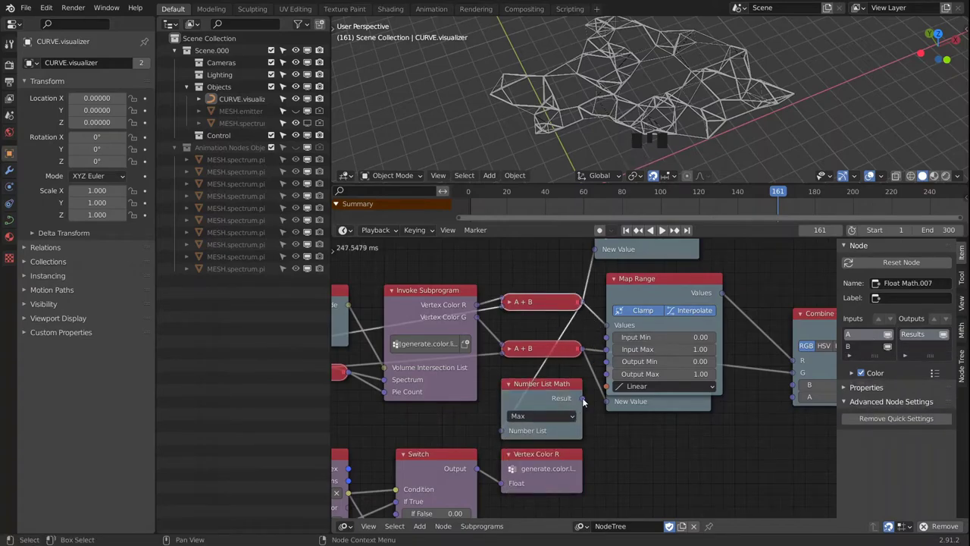
pyautogui.click(585, 400)
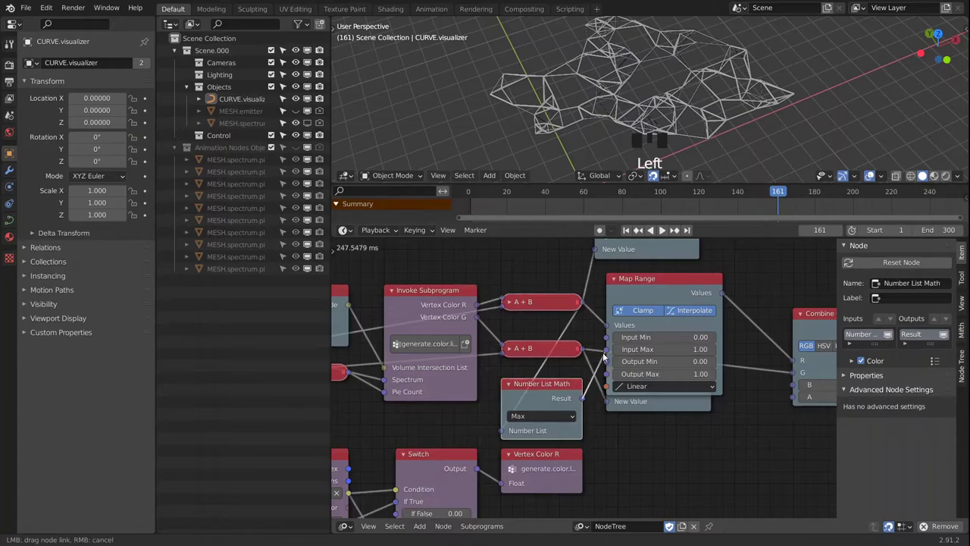
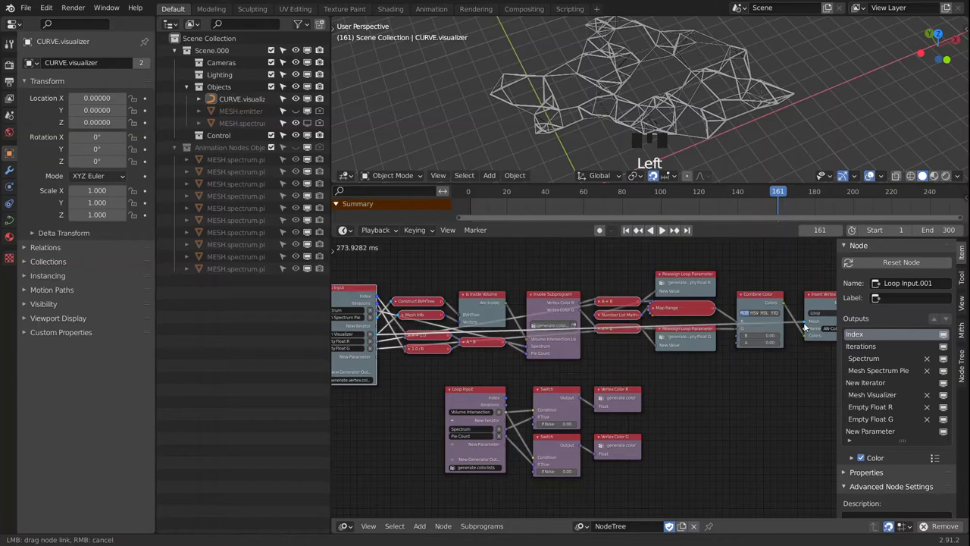
# Step: Connect the coloured mesh from Insert Vertex Color into the Mesh List output
pyautogui.middleClick(812, 383)
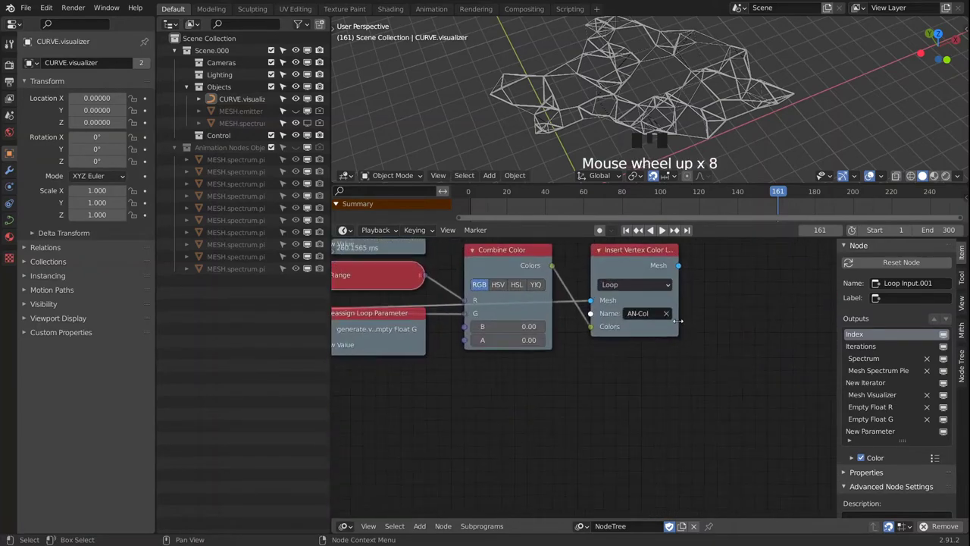
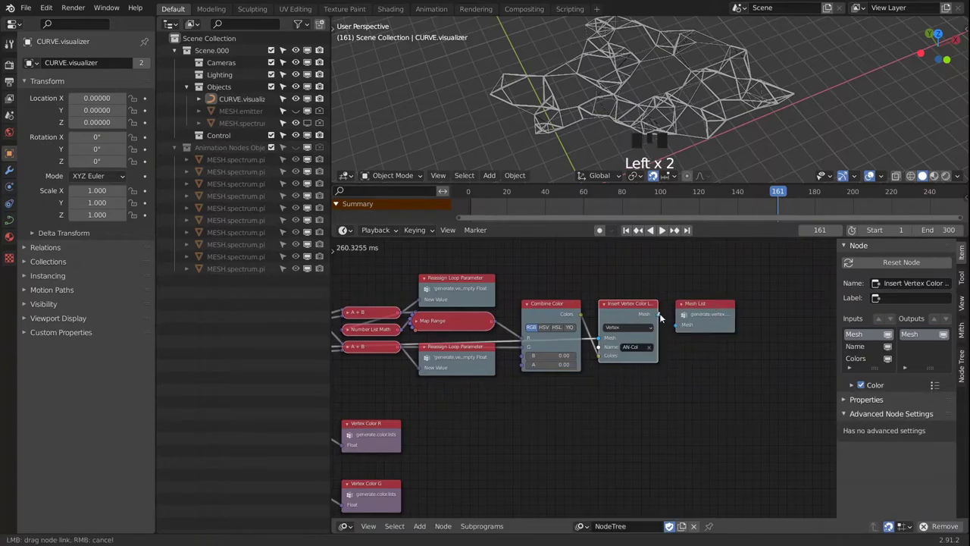
pyautogui.moveTo(750, 299); pyautogui.dragTo(725, 300)
pyautogui.scroll(-3)
pyautogui.moveTo(645, 304); pyautogui.dragTo(674, 393)
pyautogui.scroll(3)
pyautogui.moveTo(645, 360); pyautogui.dragTo(610, 366)
# Step: Add a Get List Element node and link Invoke Subprogram's Mesh List into it
pyautogui.press('shift+a')
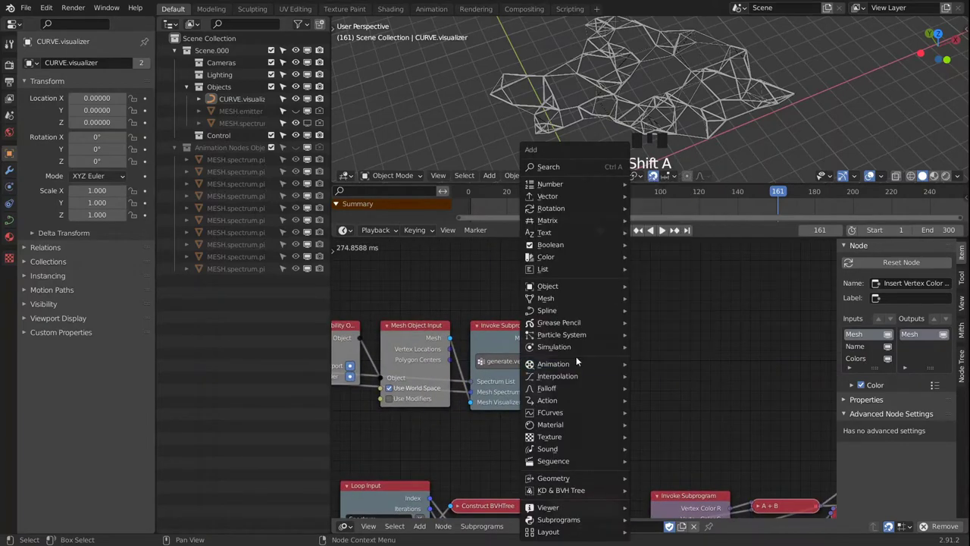
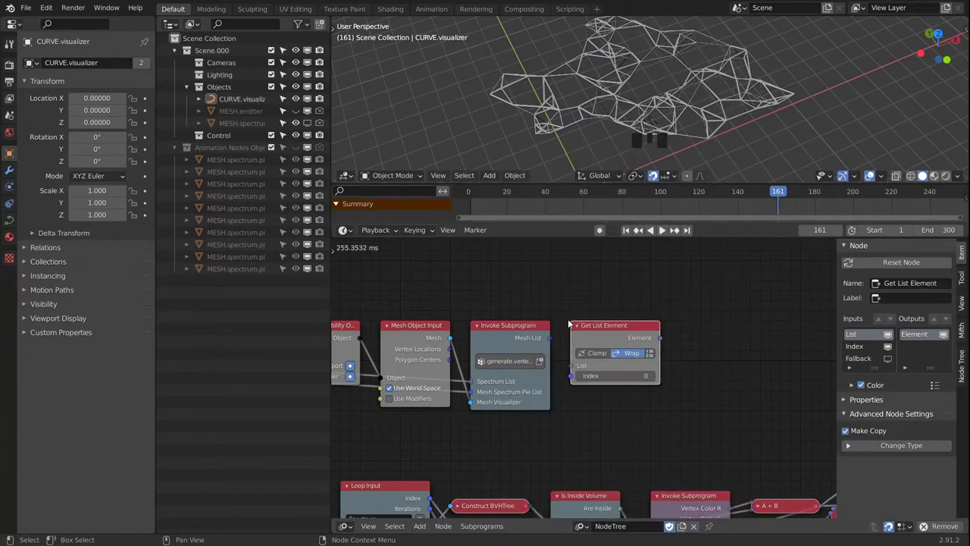
pyautogui.click(551, 339)
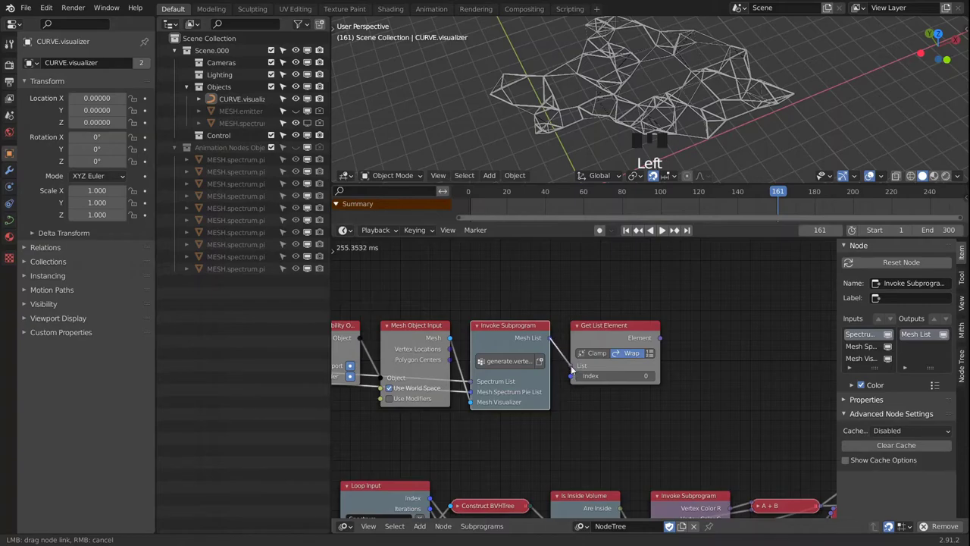
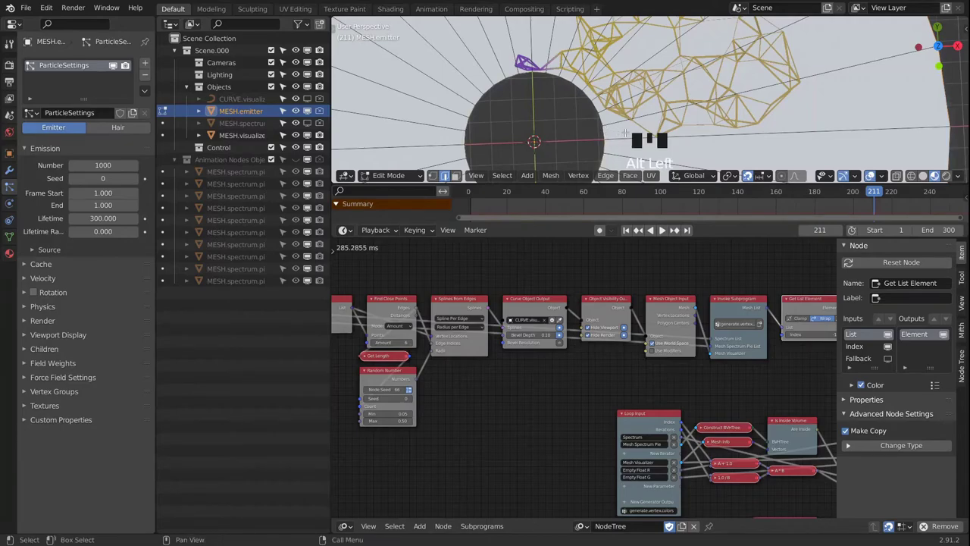
# Step: Scale the MESH.emitter geometry in edit mode and scrub the timeline to frame 249
pyautogui.press('s')
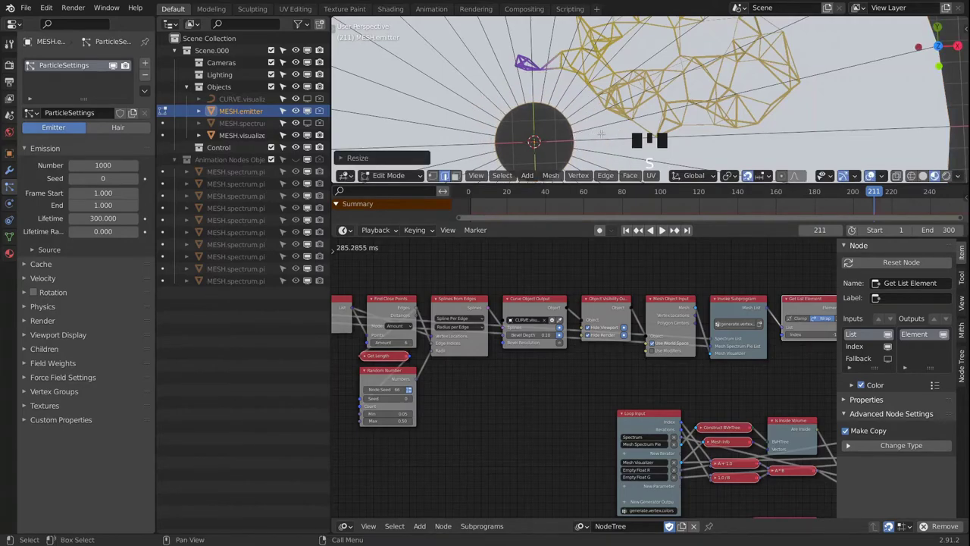
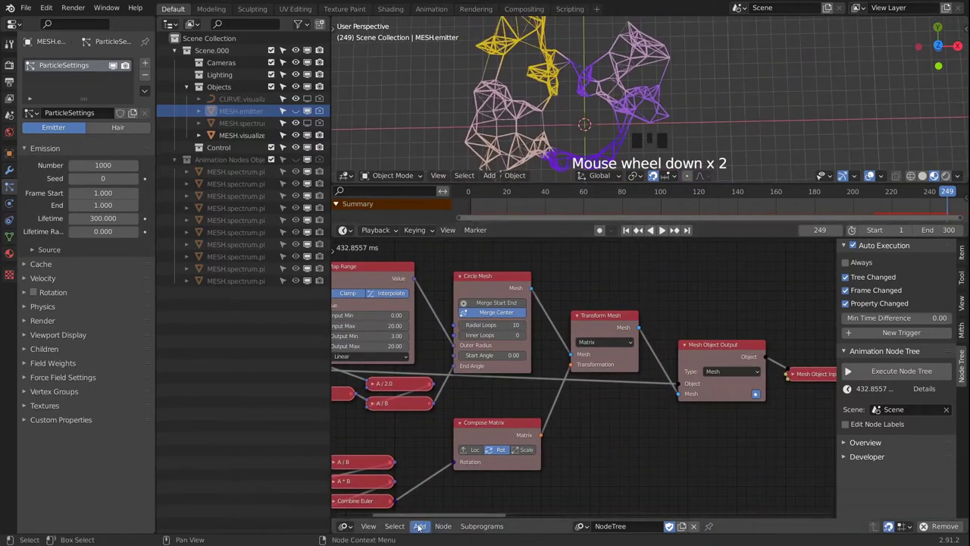
pyautogui.moveTo(350, 531); pyautogui.dragTo(578, 348)
pyautogui.press('KP_Decimal')
pyautogui.scroll(-3)
pyautogui.scroll(-3)
pyautogui.scroll(3)
# Step: Select MESH.visualizer, show its material nodes and link a colour channel to the Mix Shader factor
pyautogui.click(508, 118)
pyautogui.moveTo(515, 367); pyautogui.dragTo(596, 388)
pyautogui.scroll(3)
pyautogui.moveTo(468, 270); pyautogui.dragTo(490, 289)
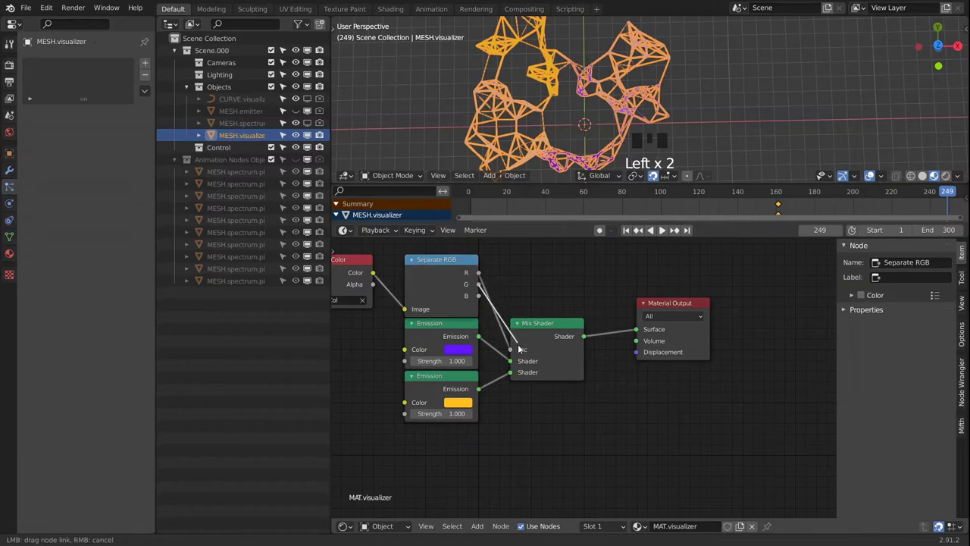
# Step: Rewire the Separate RGB green channel into the Mix Shader factor and select Separate RGB
pyautogui.click(698, 134)
pyautogui.scroll(3)
pyautogui.moveTo(632, 119); pyautogui.dragTo(646, 83)
pyautogui.scroll(-3)
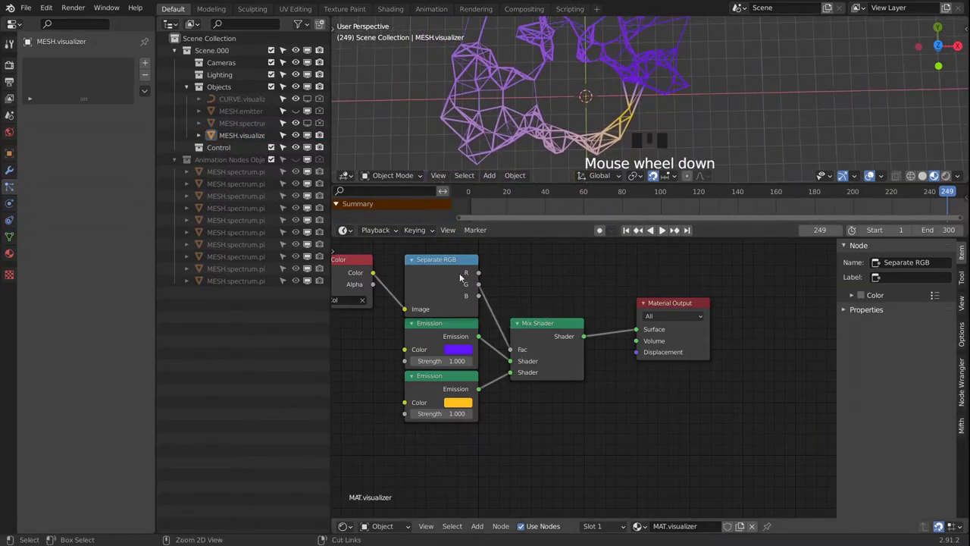
pyautogui.click(455, 282)
pyautogui.click(455, 282)
# Step: Preview the green channel through a Node Wrangler Viewer node, showing the mesh in greyscale
pyautogui.moveTo(716, 71); pyautogui.dragTo(717, 103)
pyautogui.scroll(-3)
pyautogui.scroll(3)
pyautogui.moveTo(698, 112); pyautogui.dragTo(684, 95)
pyautogui.scroll(-3)
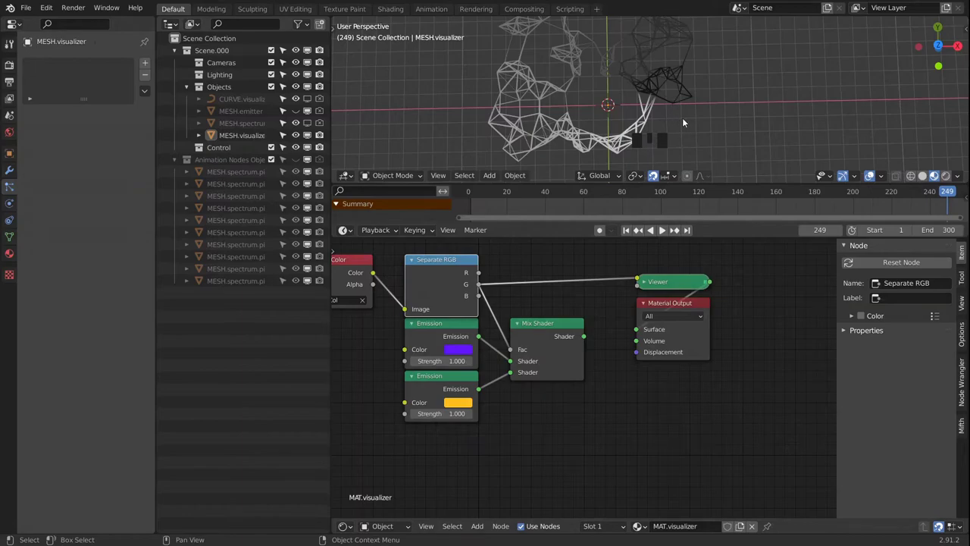
pyautogui.moveTo(650, 78); pyautogui.dragTo(648, 81)
pyautogui.scroll(-3)
pyautogui.scroll(3)
pyautogui.scroll(-3)
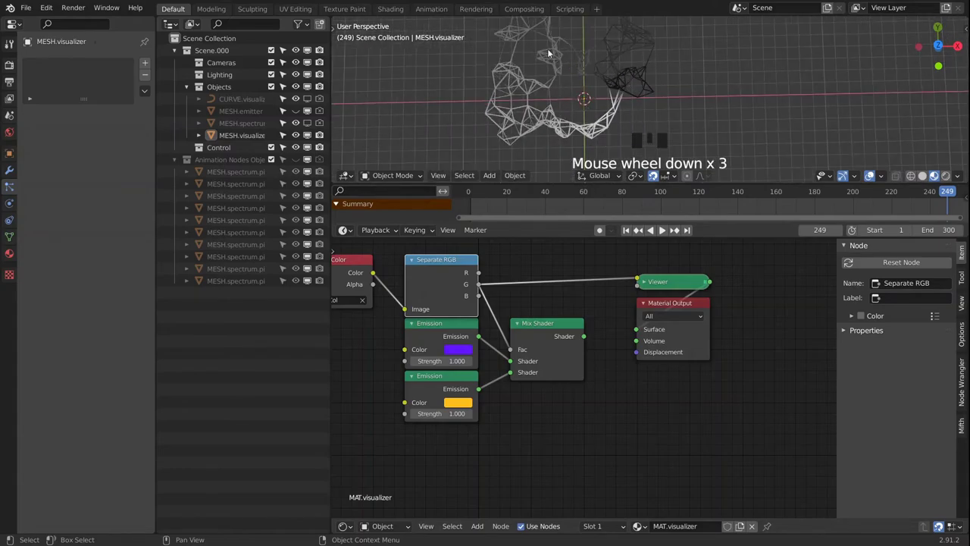
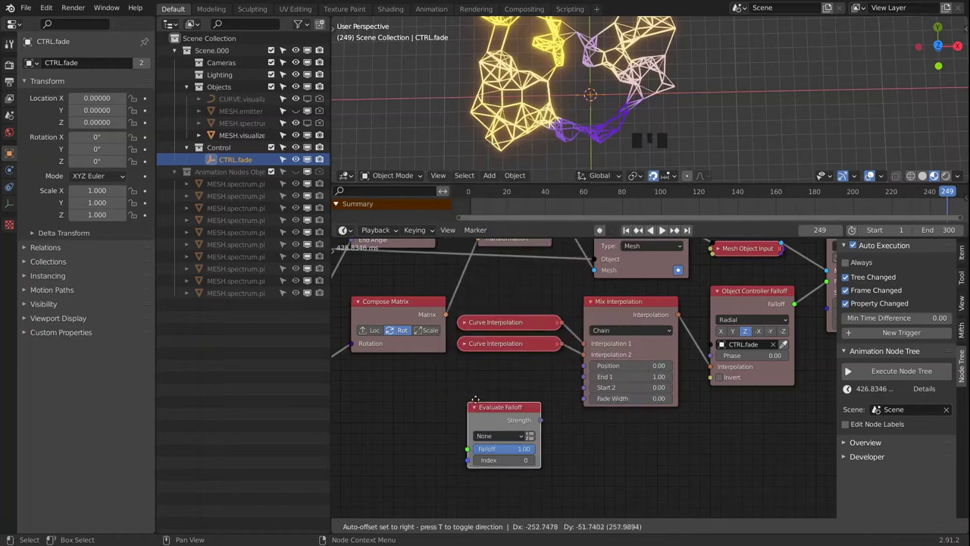
# Step: Link Evaluate Falloff strength to Mix Interpolation position and feed a new Invert Falloff into it
pyautogui.moveTo(543, 398); pyautogui.dragTo(484, 457)
pyautogui.moveTo(497, 459); pyautogui.dragTo(459, 417)
pyautogui.press('shift+a')
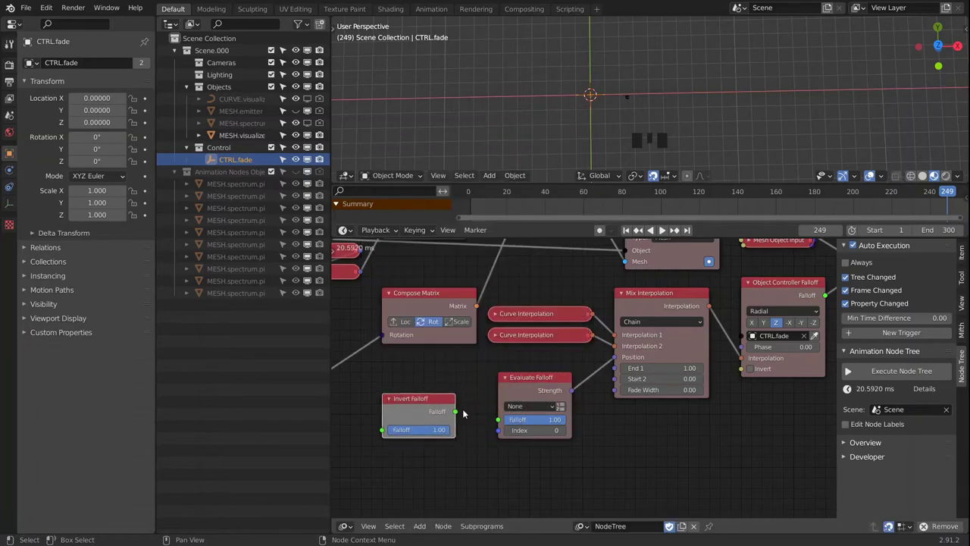
pyautogui.moveTo(456, 415); pyautogui.dragTo(616, 433)
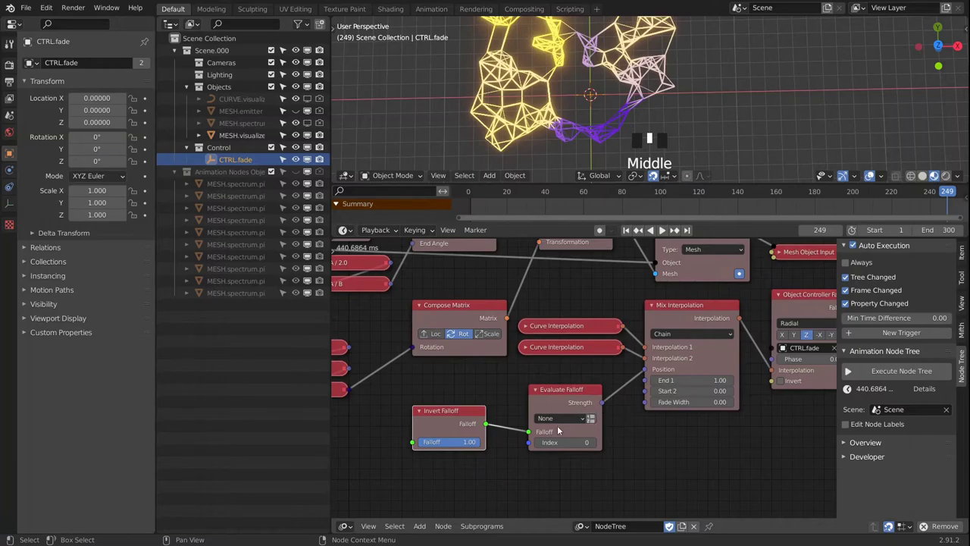
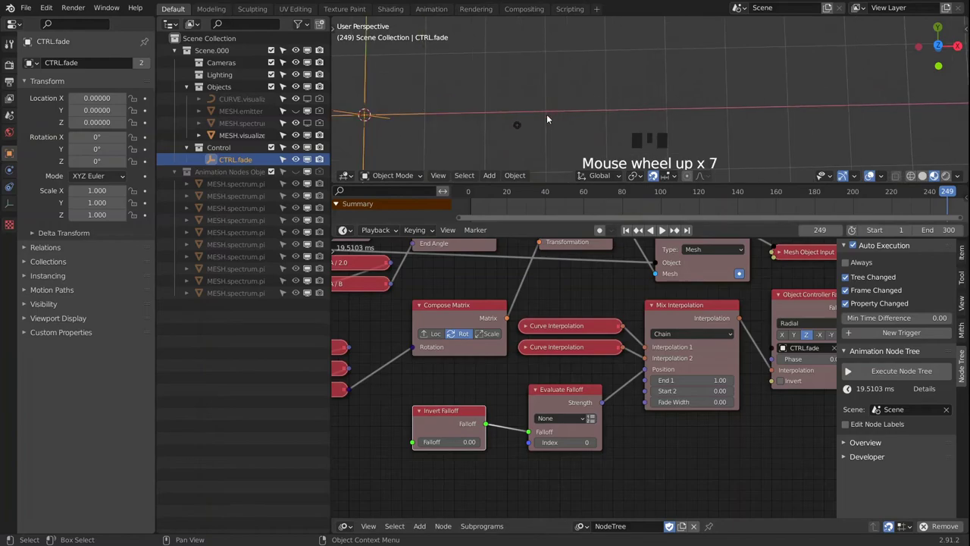
# Step: Select the MESH.visualizer object and inspect it in the viewport
pyautogui.moveTo(551, 114); pyautogui.dragTo(572, 105)
pyautogui.click(571, 104)
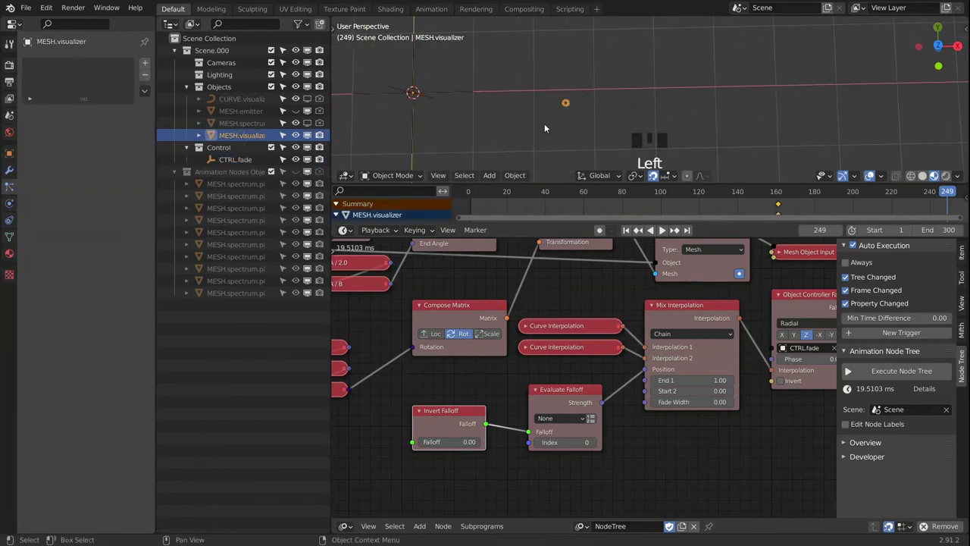
pyautogui.moveTo(550, 127); pyautogui.dragTo(565, 114)
pyautogui.scroll(-3)
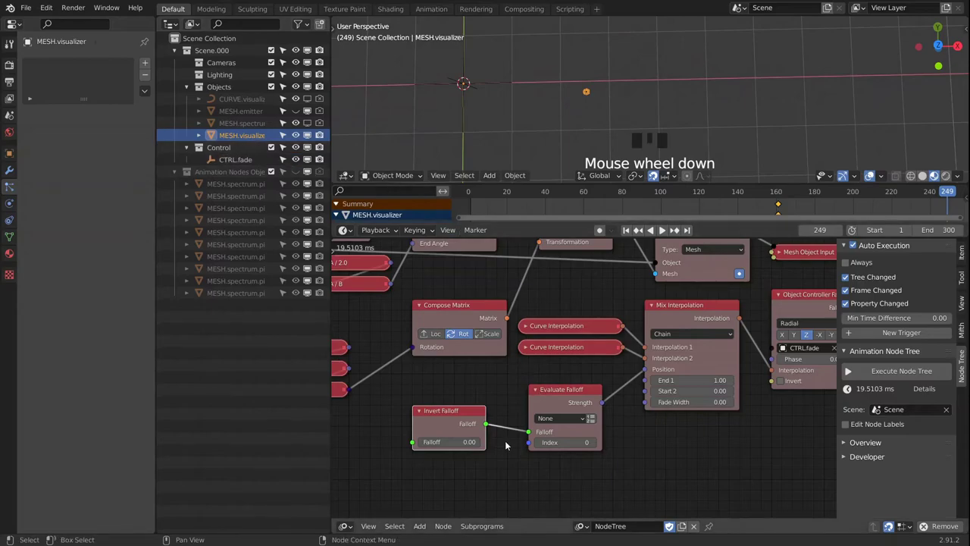
pyautogui.moveTo(465, 443); pyautogui.dragTo(617, 79)
pyautogui.scroll(-3)
pyautogui.click(579, 80)
# Step: Set the Invert Falloff value back to 1.00 and collapse the Evaluate Falloff node
pyautogui.moveTo(603, 86); pyautogui.dragTo(693, 93)
pyautogui.scroll(-3)
pyautogui.scroll(3)
pyautogui.click(783, 124)
pyautogui.moveTo(698, 104); pyautogui.dragTo(540, 395)
pyautogui.click(540, 396)
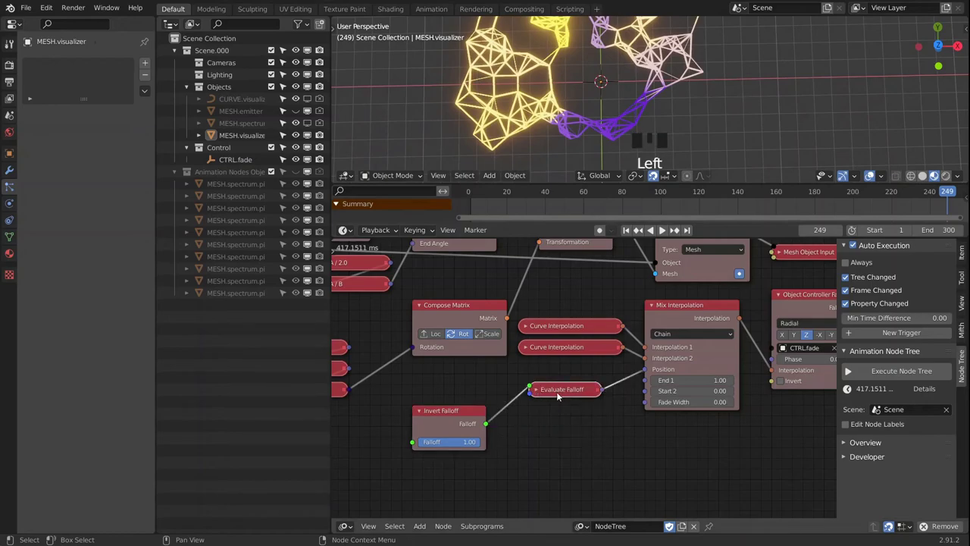
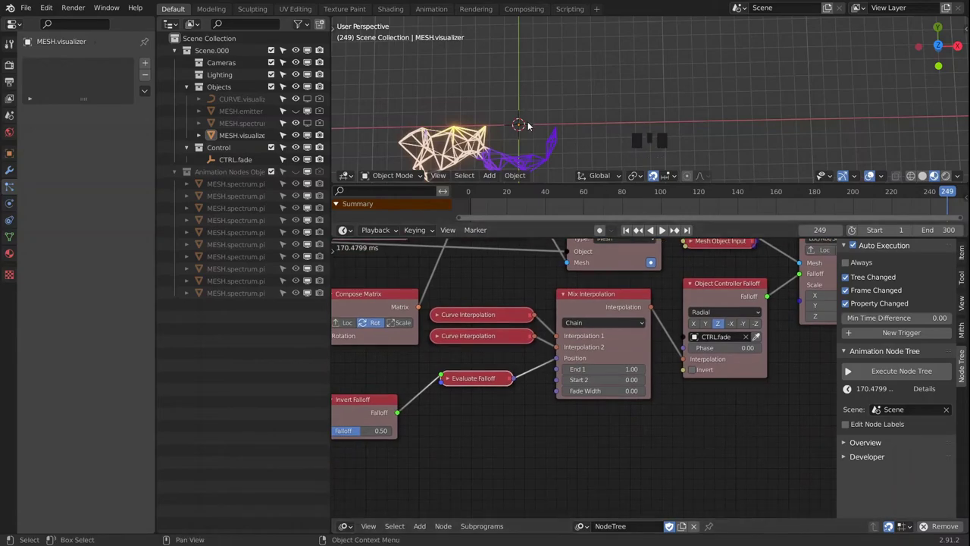
# Step: Add Object Transforms Input for CTRL.fade, a Separate Euler and a Math node, linking Rotation and Z through
pyautogui.click(531, 125)
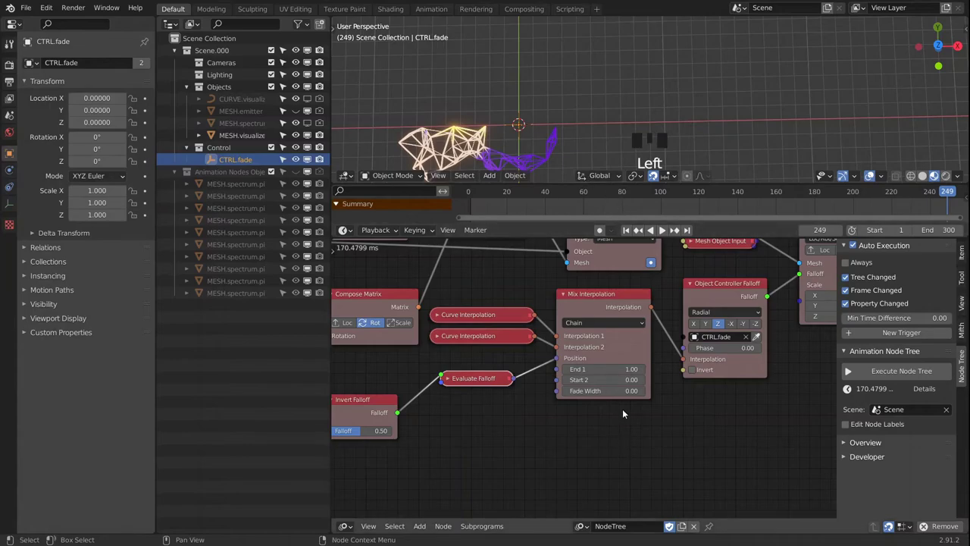
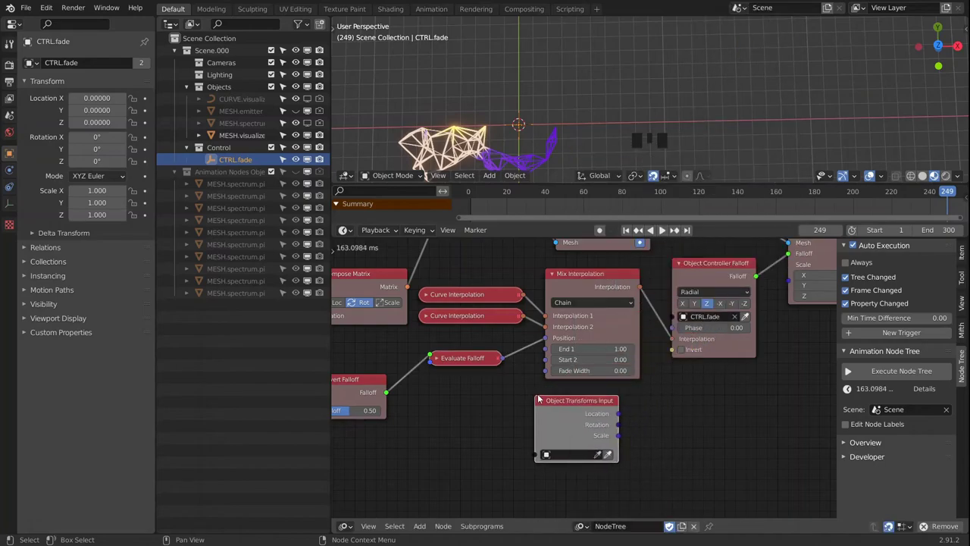
pyautogui.moveTo(612, 457); pyautogui.dragTo(673, 434)
pyautogui.press('shift+a')
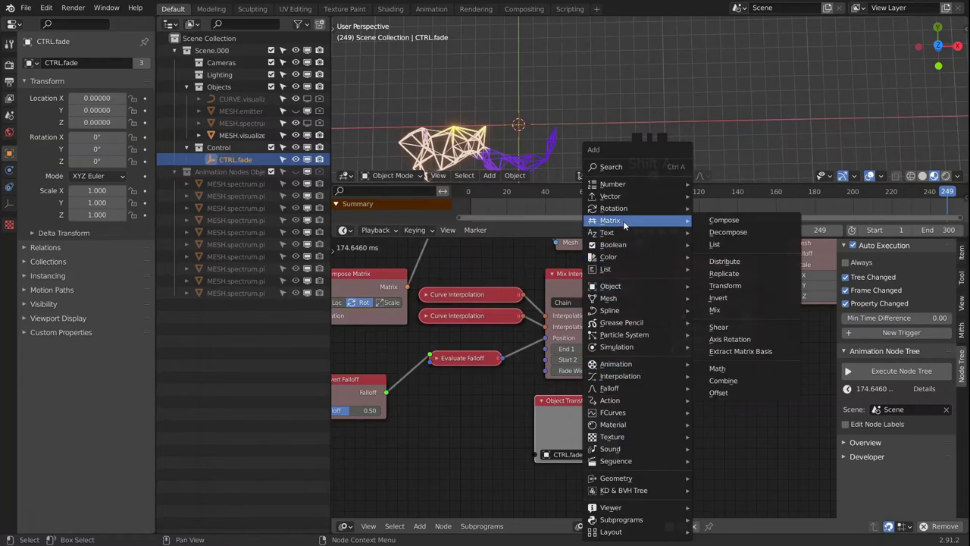
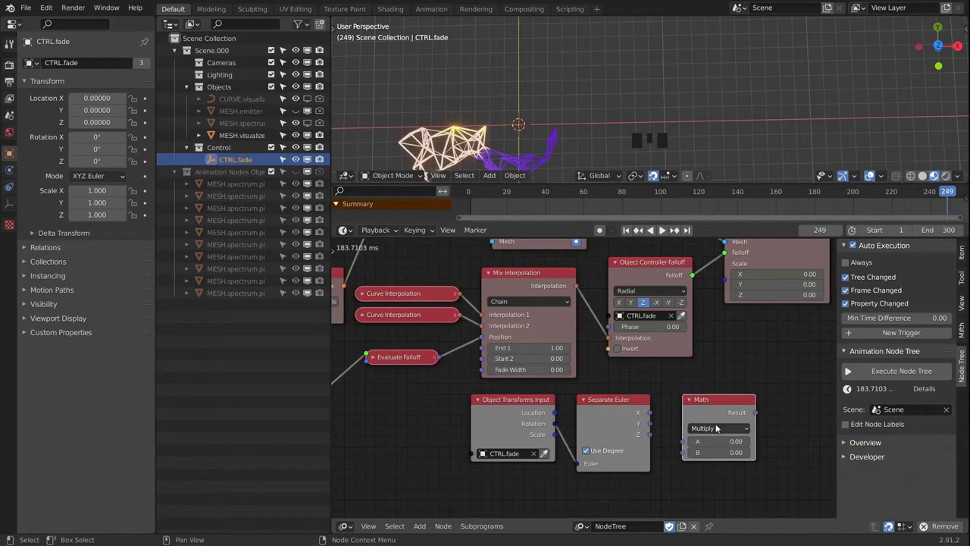
pyautogui.click(648, 438)
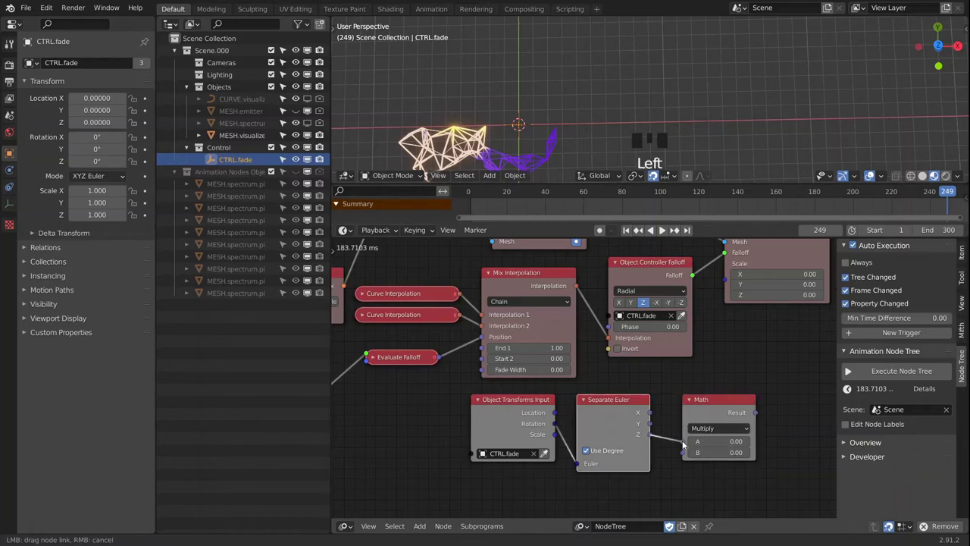
# Step: Set the Math node to Absolute, add a Divide-by-360 Math node after it, and collapse the Absolute node
pyautogui.moveTo(715, 432); pyautogui.dragTo(705, 406)
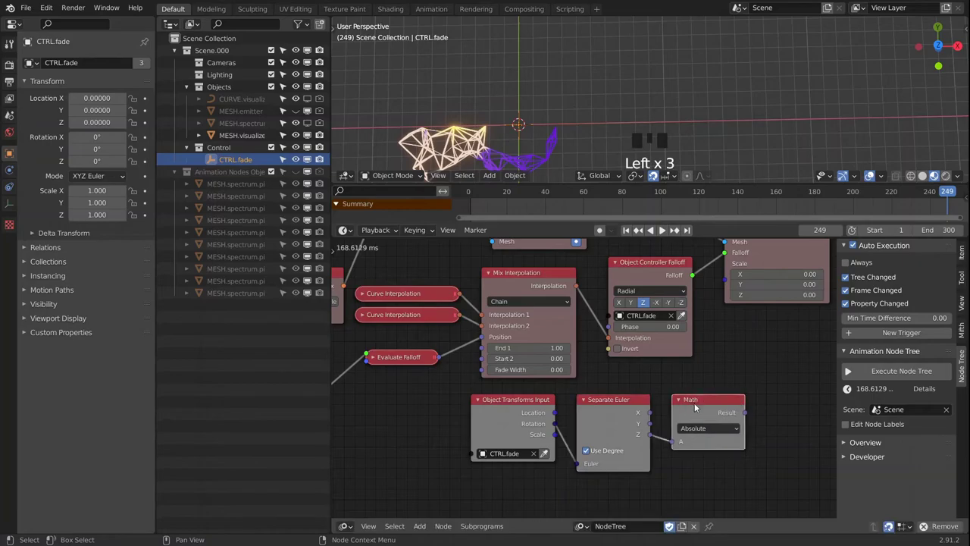
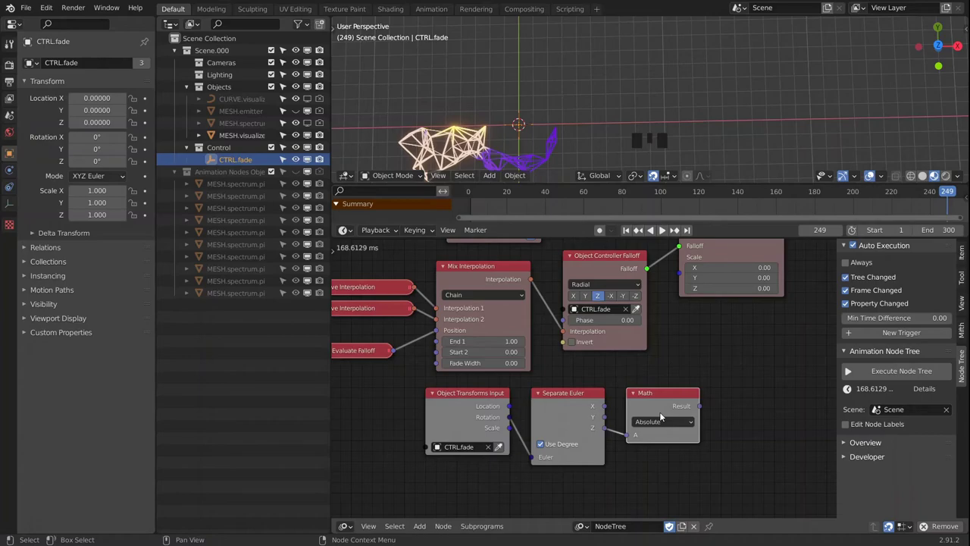
pyautogui.click(673, 402)
pyautogui.moveTo(738, 430); pyautogui.dragTo(654, 428)
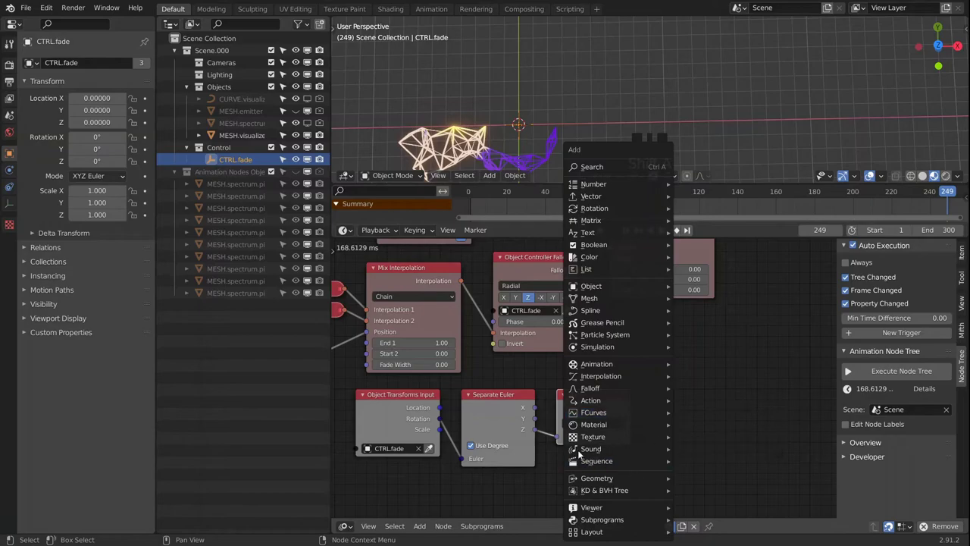
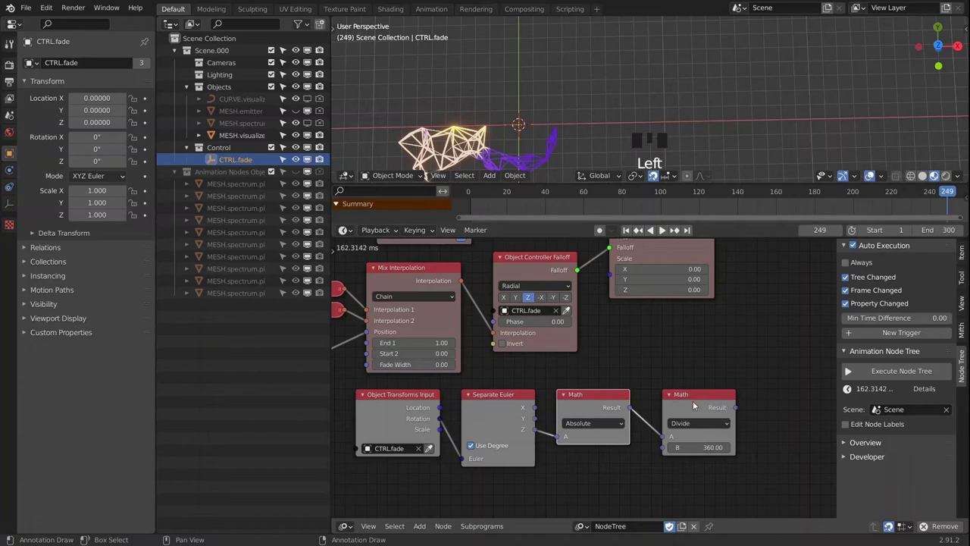
pyautogui.click(565, 399)
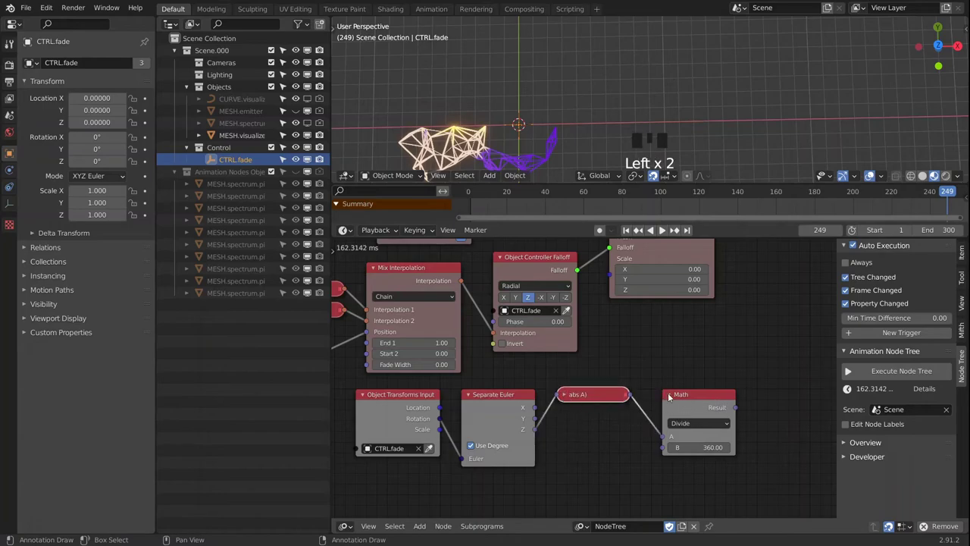
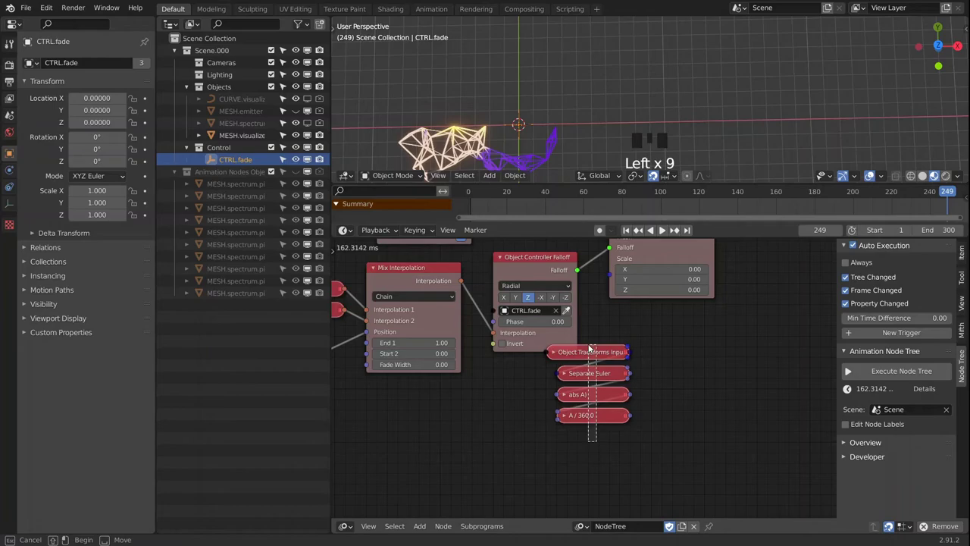
# Step: Move Mix Interpolation lower and stack the collapsed rotation nodes beside Object Controller Falloff
pyautogui.middleClick(606, 359)
pyautogui.scroll(-3)
pyautogui.middleClick(580, 446)
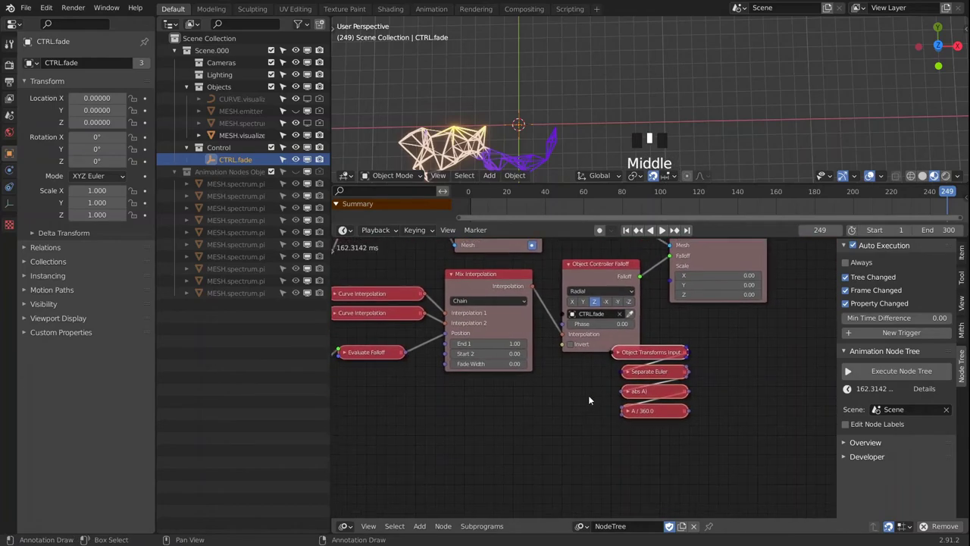
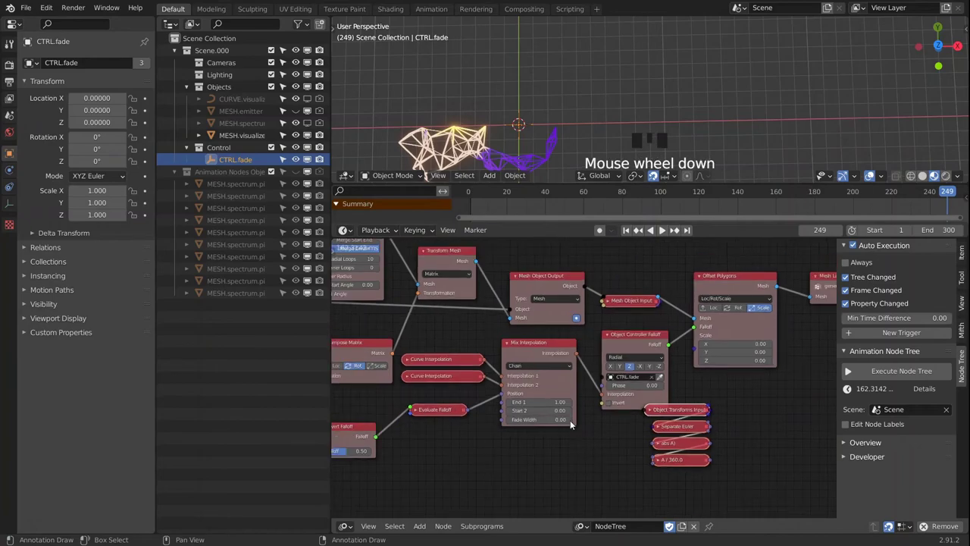
pyautogui.click(541, 348)
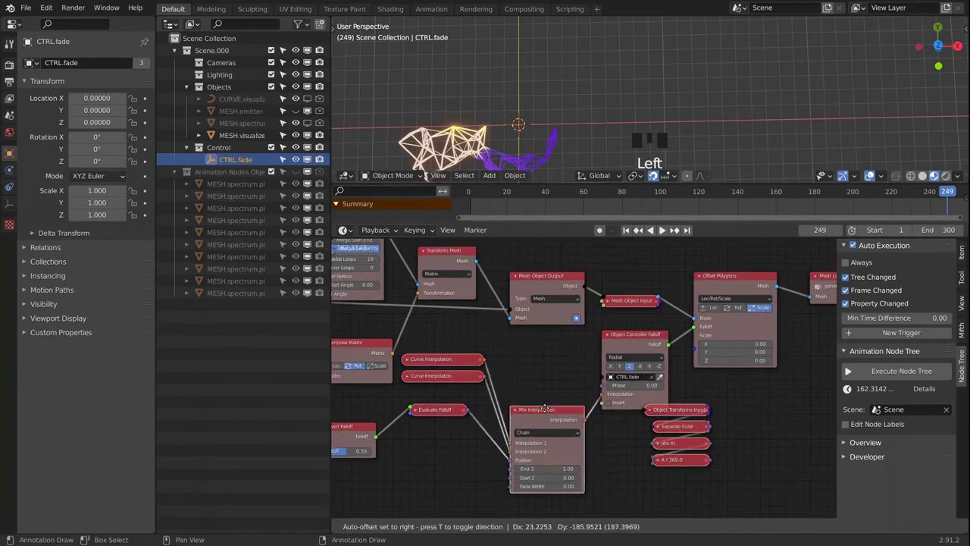
pyautogui.click(689, 413)
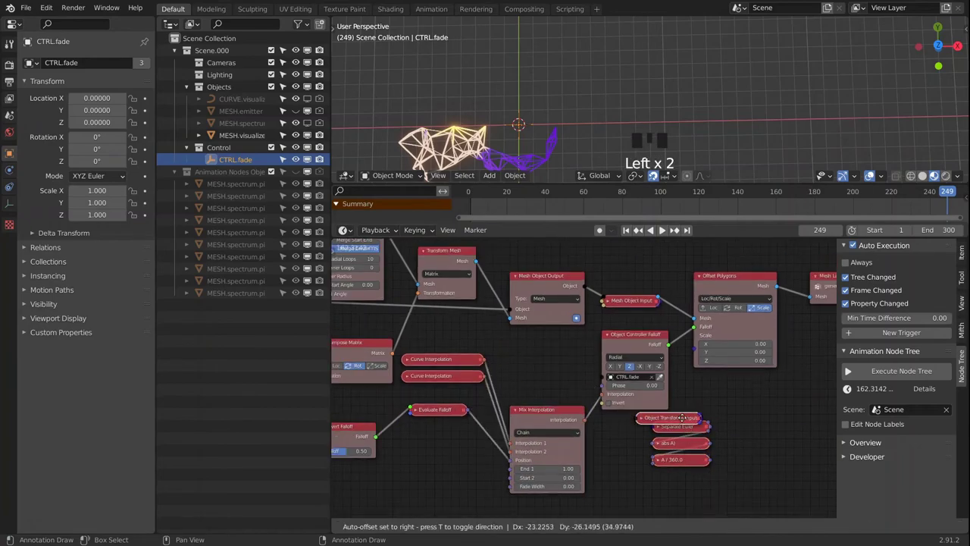
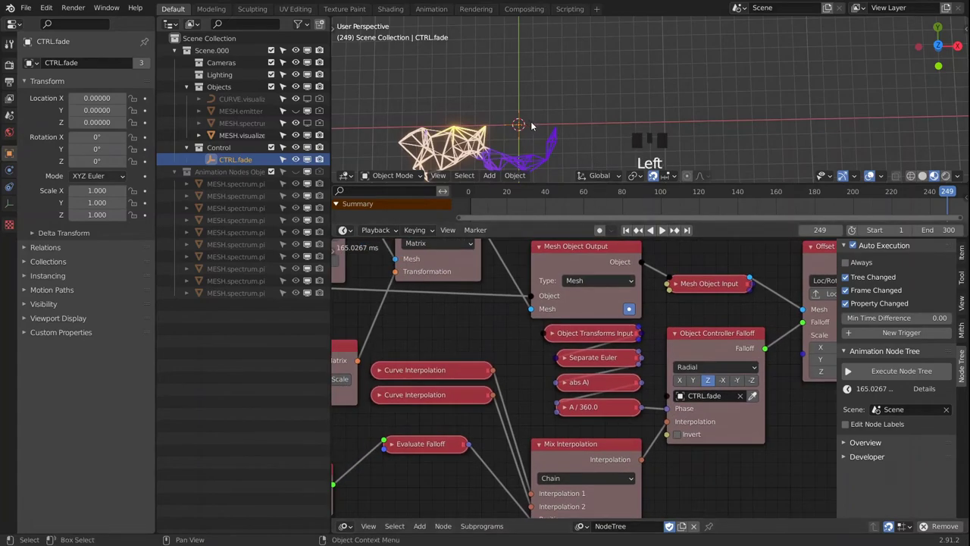
# Step: Rotate CTRL.fade about Z and wire the A / 360.0 output into Object Controller Falloff's Phase
pyautogui.press('r')
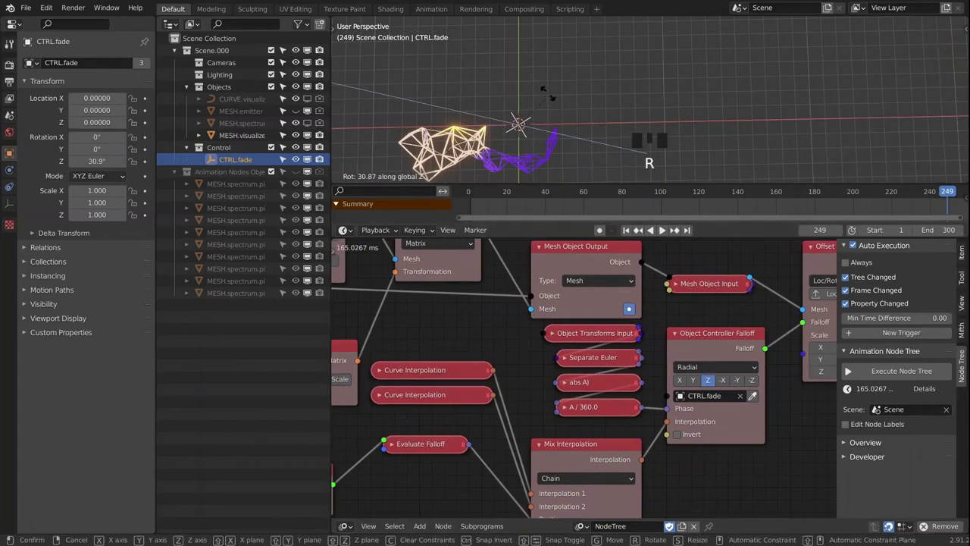
pyautogui.moveTo(897, 373); pyautogui.dragTo(601, 128)
pyautogui.moveTo(601, 128); pyautogui.dragTo(653, 79)
# Step: Turn CTRL.fade further on Z to about 44.7° so the visualizer mesh fades
pyautogui.scroll(3)
pyautogui.scroll(-3)
pyautogui.moveTo(580, 91); pyautogui.dragTo(584, 105)
pyautogui.scroll(3)
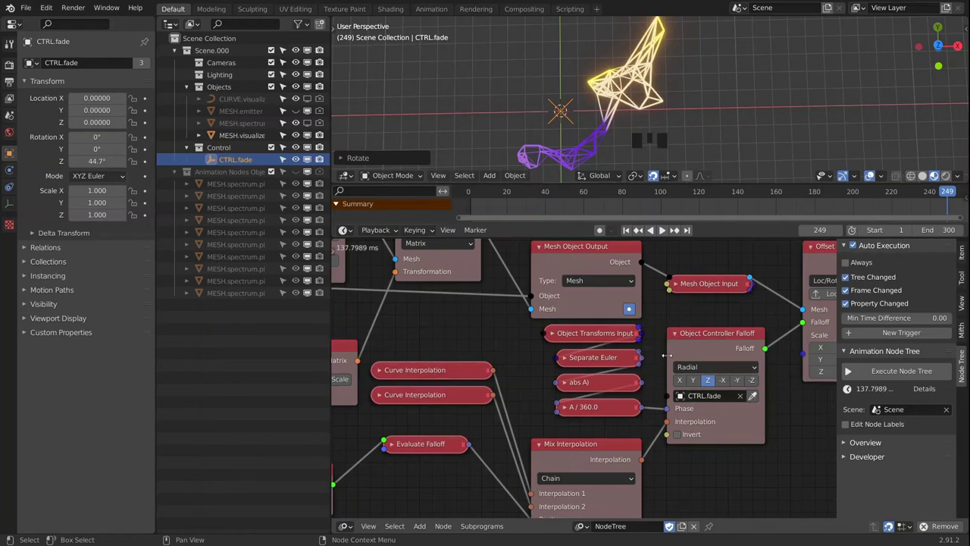
# Step: Collapse Mix Interpolation and tuck it beside the Curve Interpolation and Evaluate Falloff nodes
pyautogui.moveTo(661, 96); pyautogui.dragTo(662, 96)
pyautogui.click(662, 95)
pyautogui.click(661, 96)
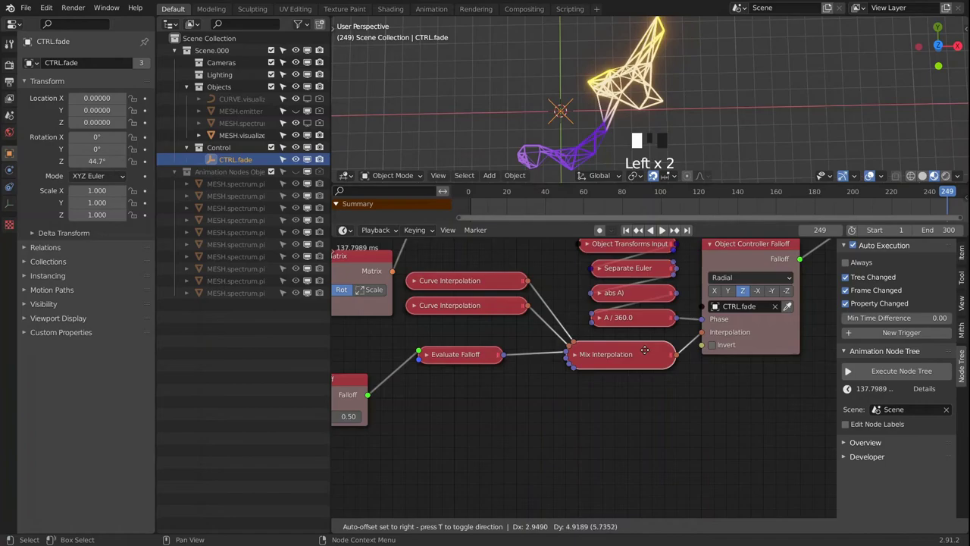
pyautogui.middleClick(662, 96)
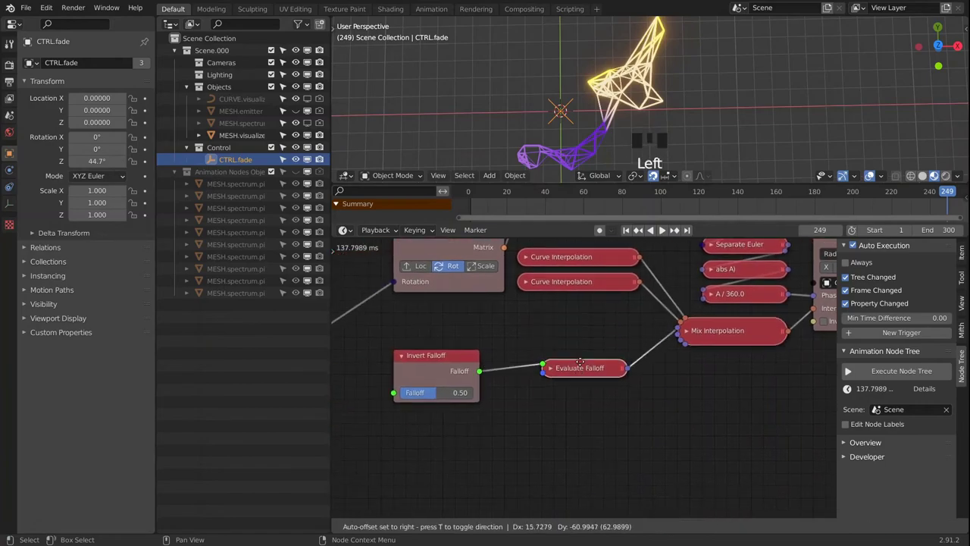